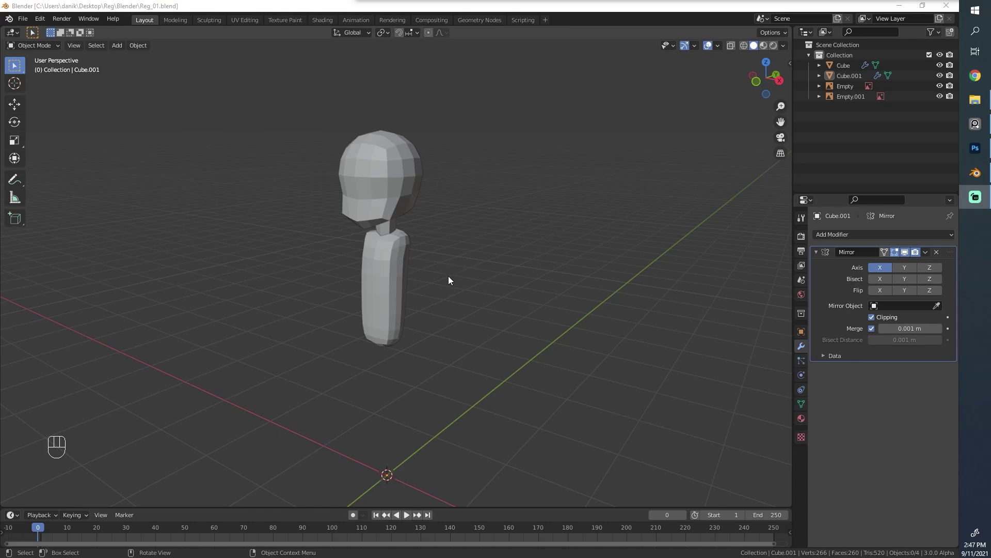
Step: View the chibi body from the front over the reference sketch
left_click_drag(453, 303, 528, 287)
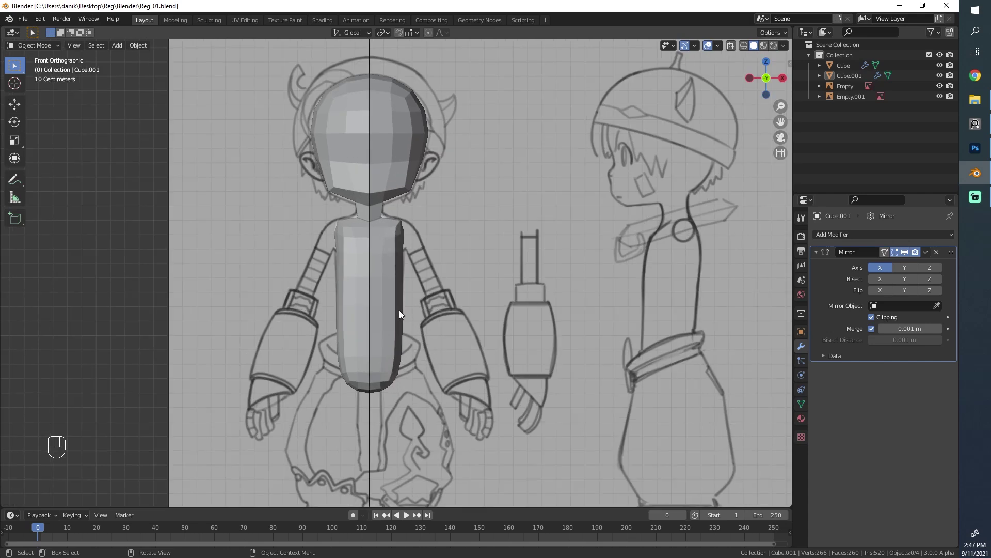
left_click(402, 311)
key("alt+a")
key("shift+a")
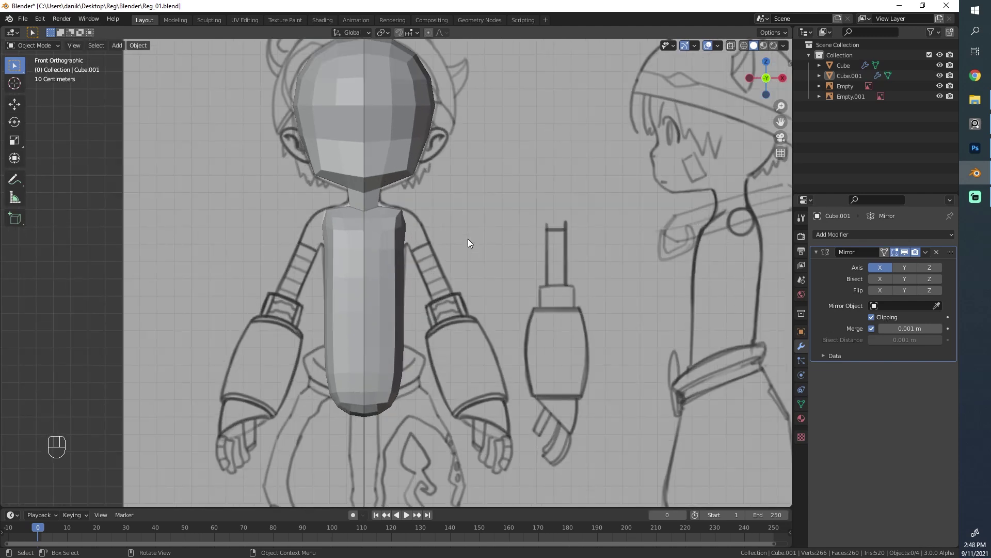
Step: Zoom toward the torso and separate arm drawing and bring up the Add menu's Mesh list
left_click_drag(247, 330, 317, 255)
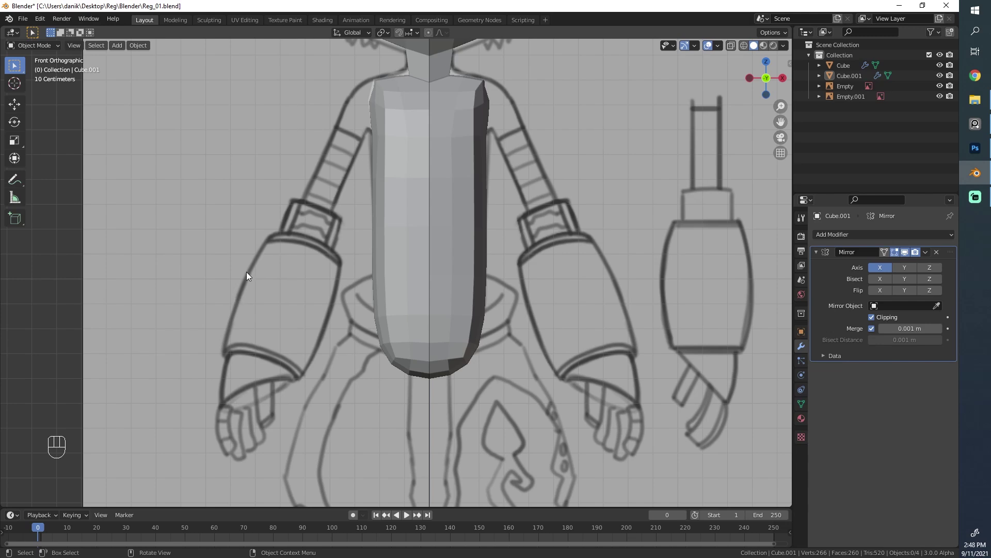
left_click_drag(555, 350, 431, 362)
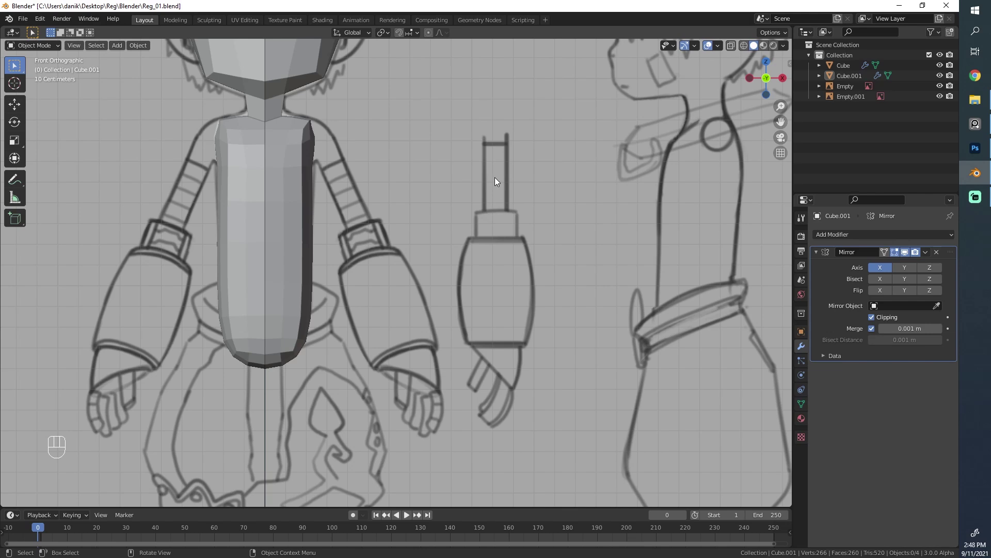
key("shift+a")
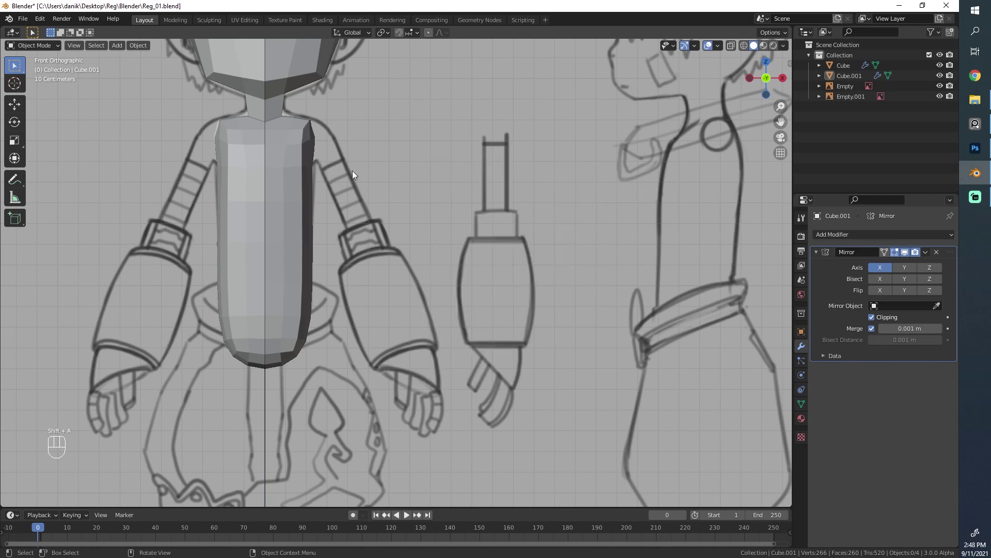
Step: Add an eight-sided circle and start moving it upward from the origin in front view
key("shift+a")
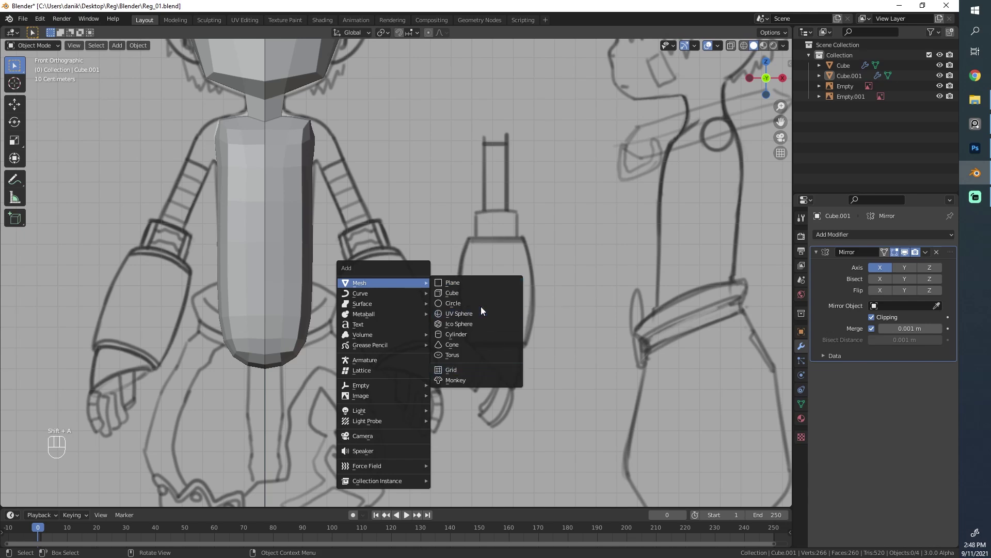
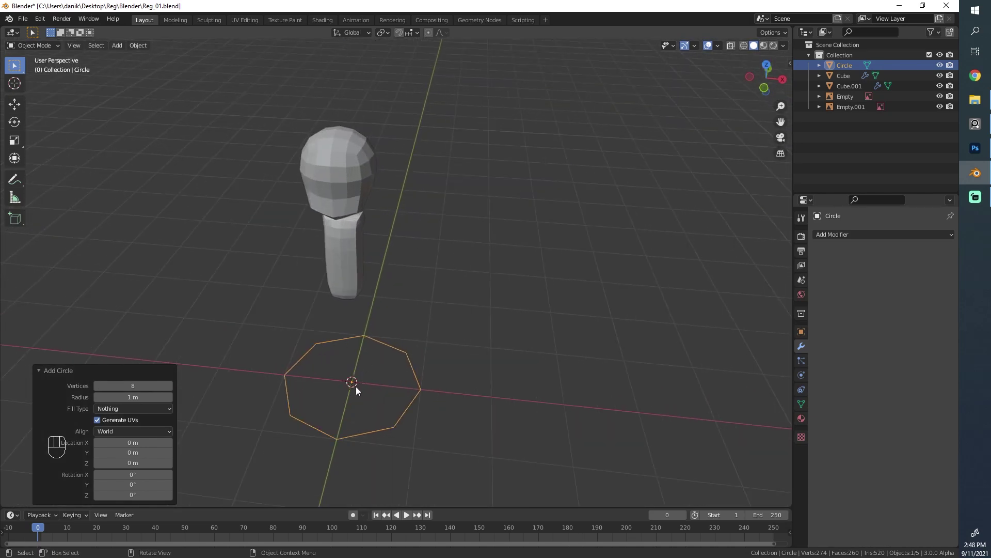
left_click_drag(383, 415, 424, 364)
left_click_drag(344, 401, 331, 384)
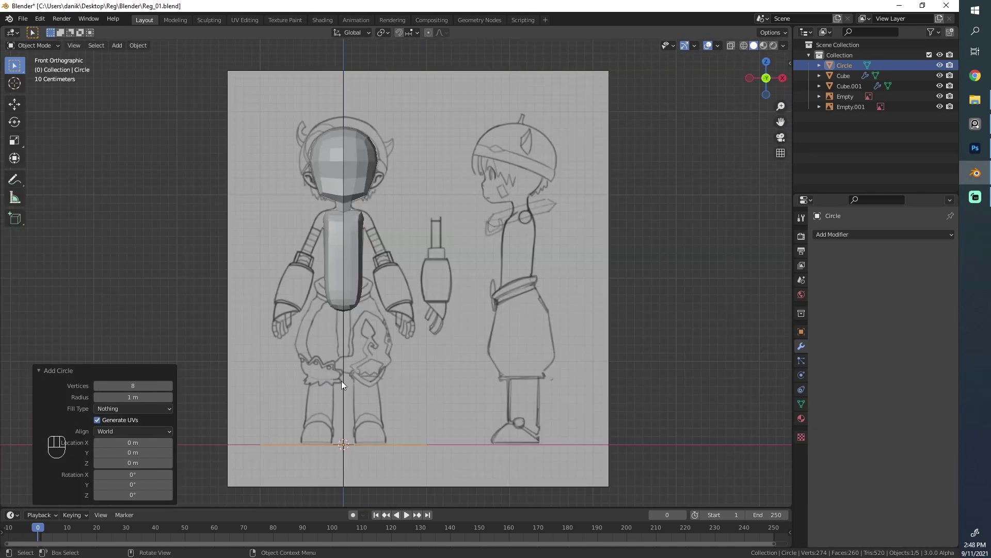
key("g")
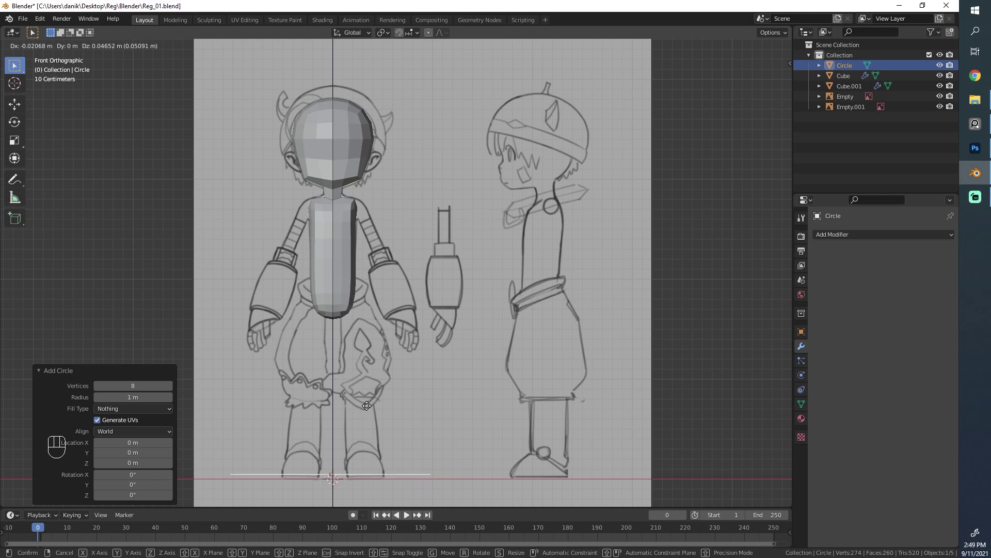
key("g")
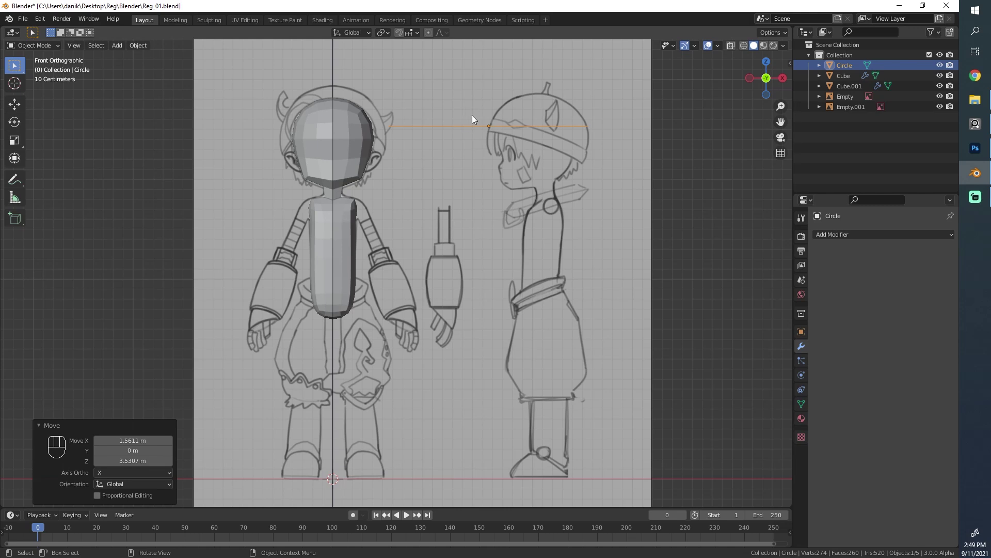
key("alt+g")
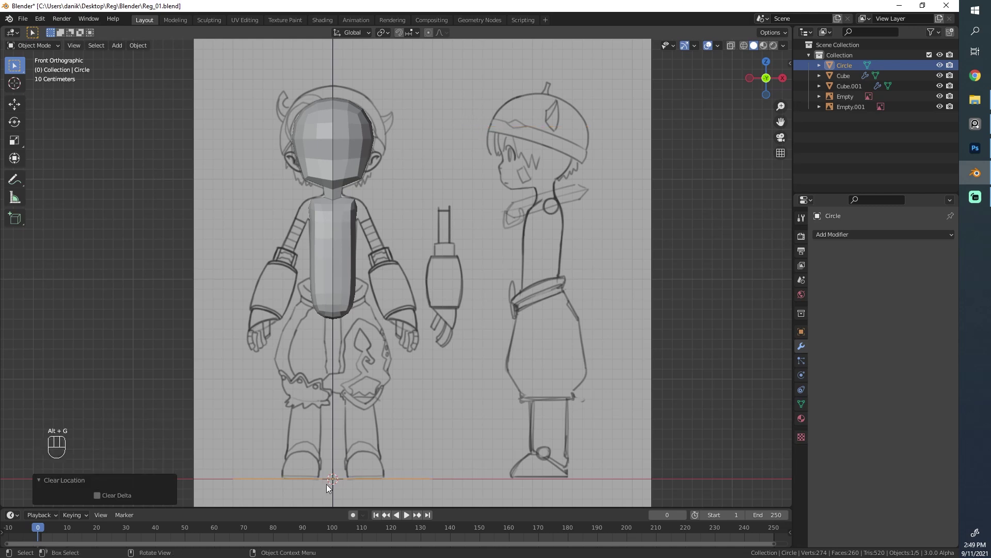
key("ctrl+z")
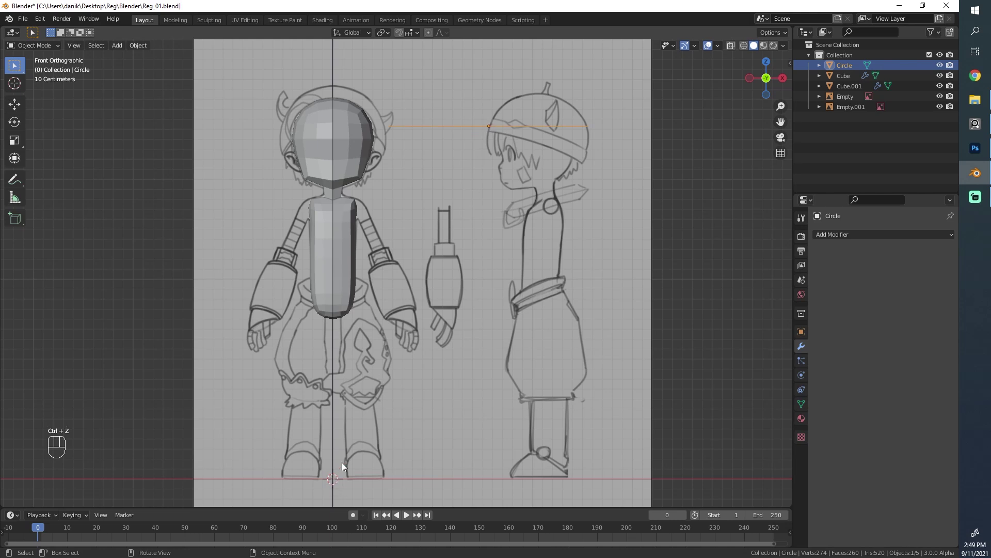
Step: Place the circle at the top of the standalone arm sketch, at shoulder height
key("g")
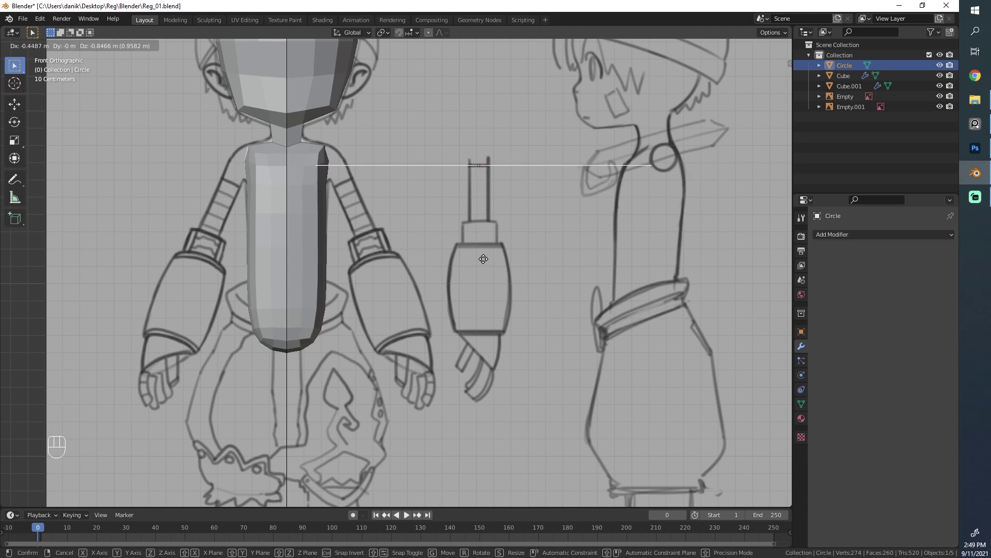
left_click_drag(487, 257, 468, 307)
middle_click(441, 316)
key("g")
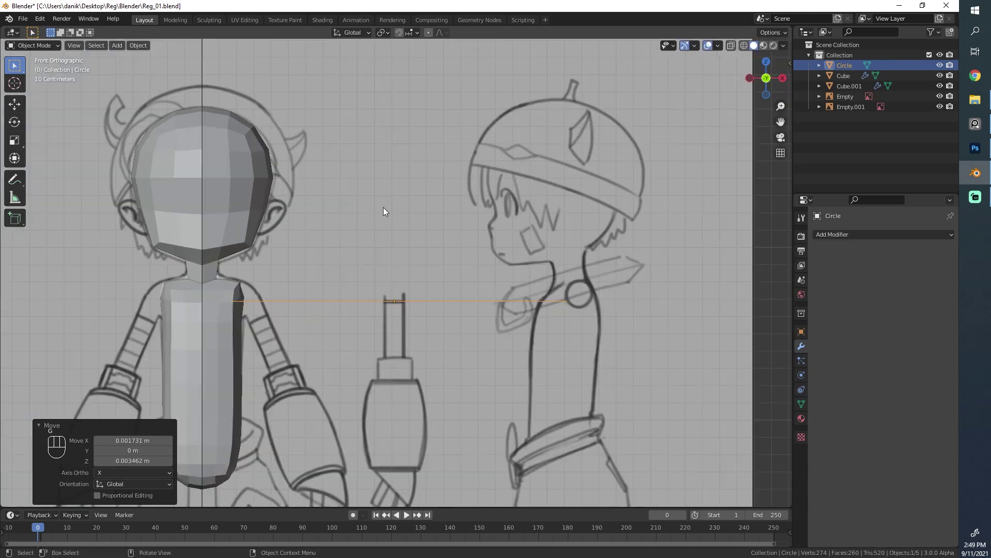
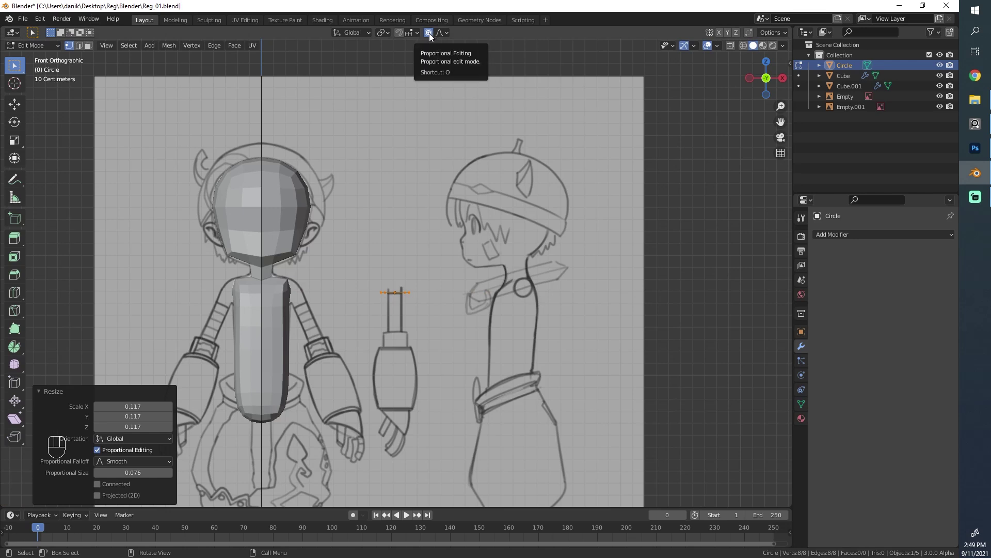
Step: With proportional editing off, shrink the circle to arm width and extrude it down into an upper-arm tube
left_click(433, 36)
key("s")
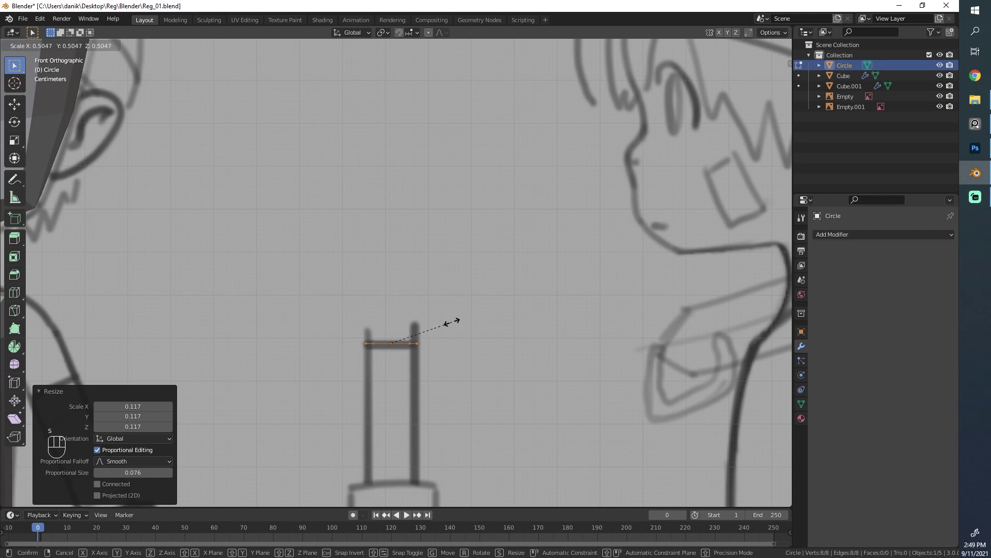
key("e")
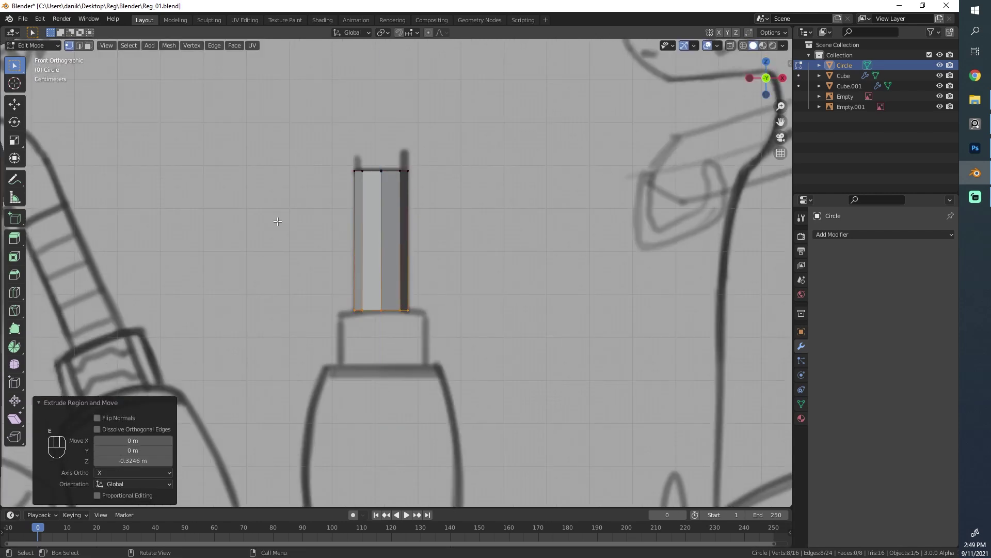
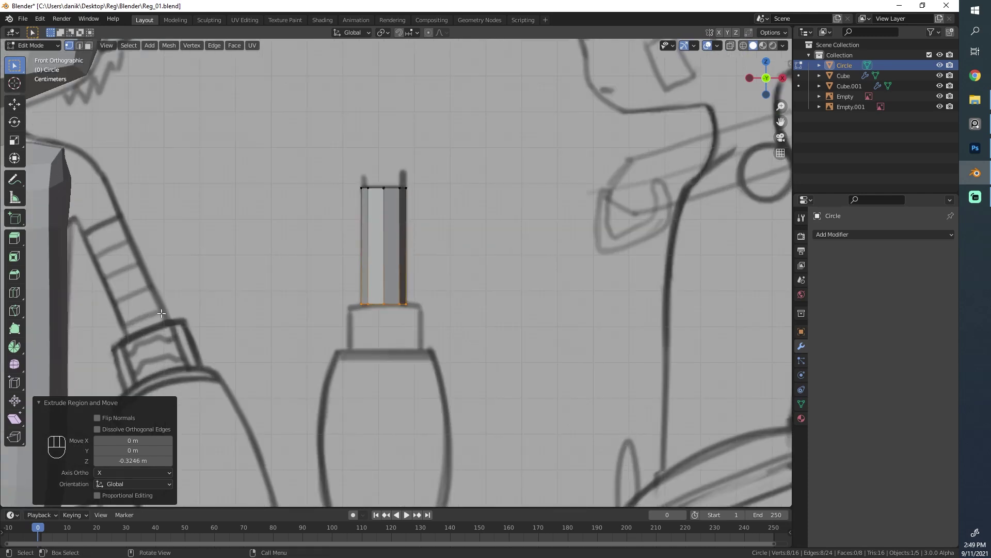
Step: Divide the tube with four horizontal loop cuts
key("ctrl+r")
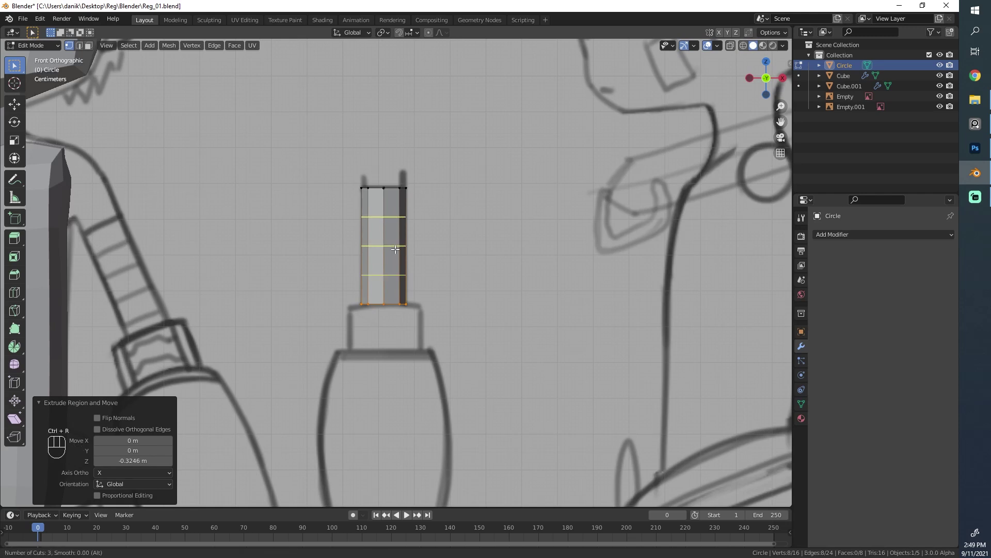
key("ctrl+r")
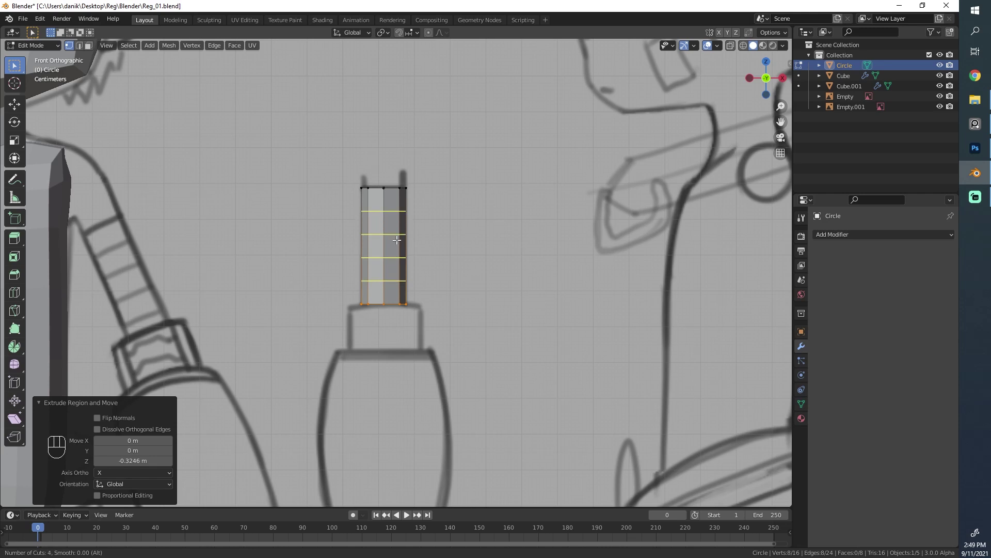
key("alt+a")
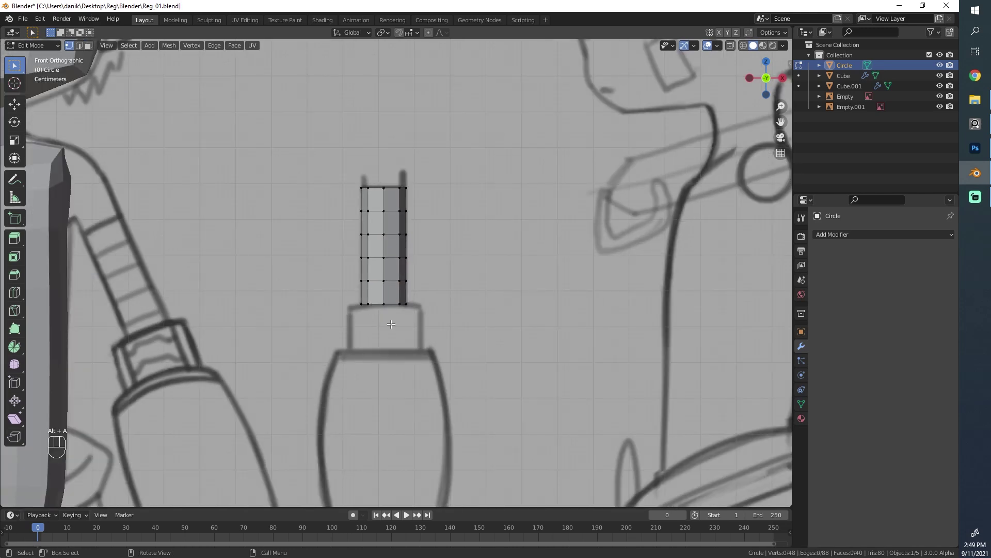
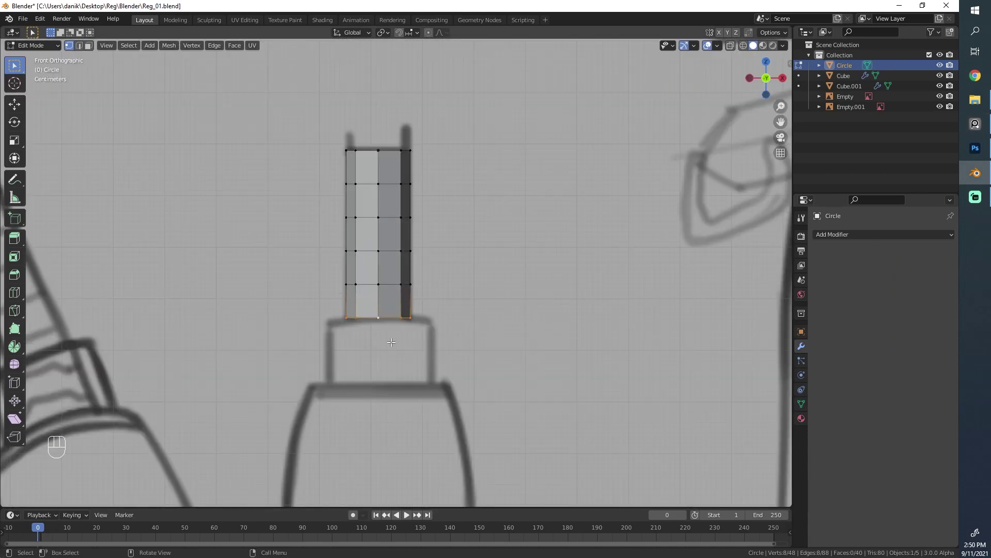
Step: Extrude a new edge down from the tube's bottom loop and stretch it to the elbow
key("alt+a")
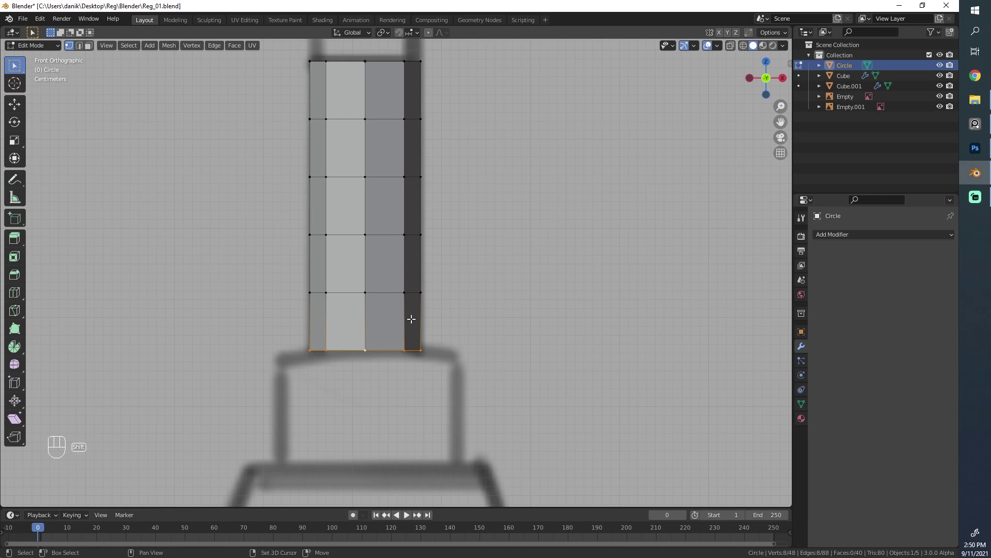
key("shift+d")
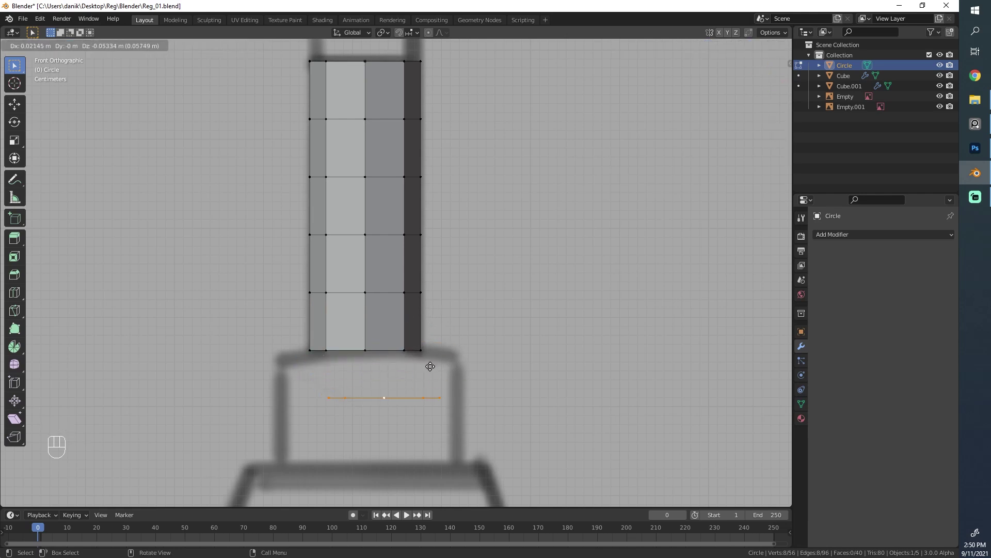
key("g")
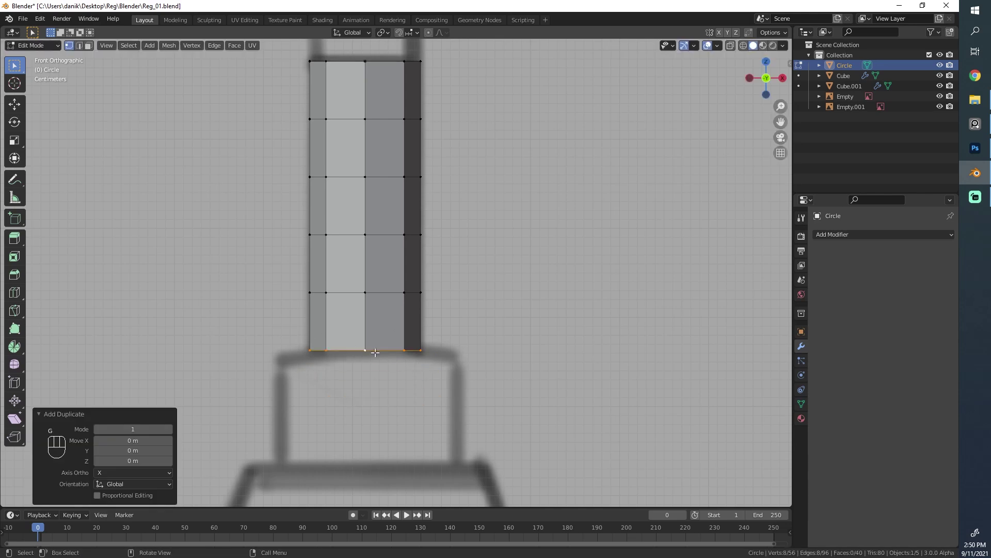
key("g")
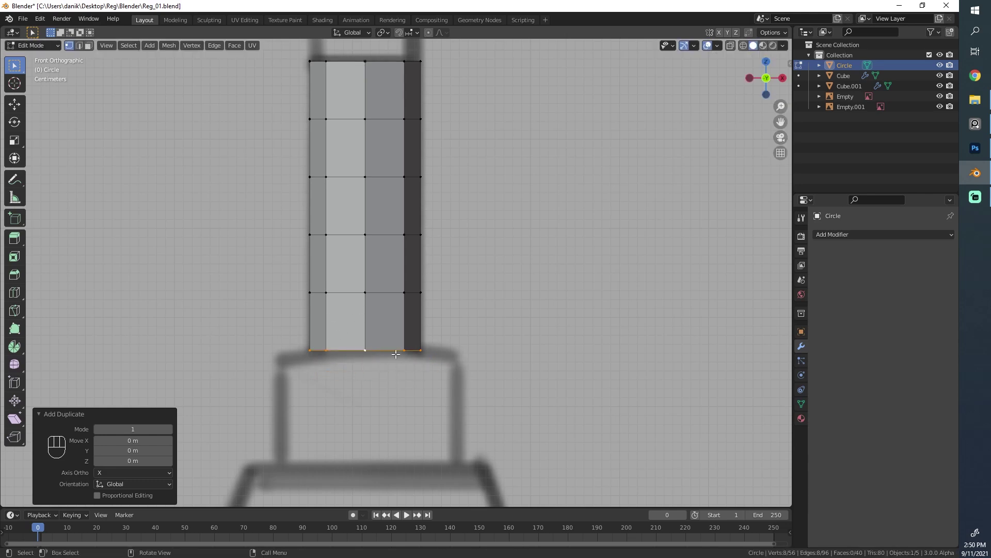
key("r")
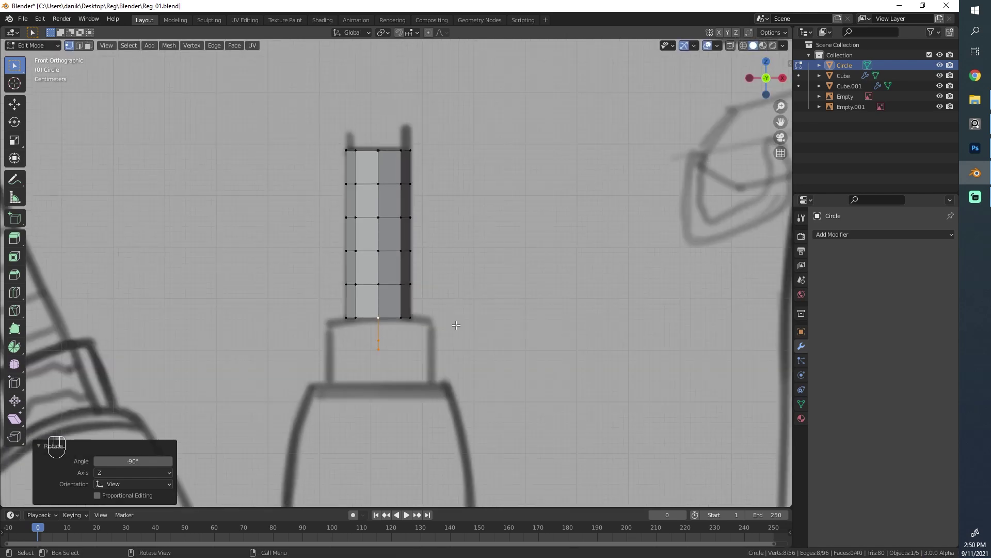
key("g")
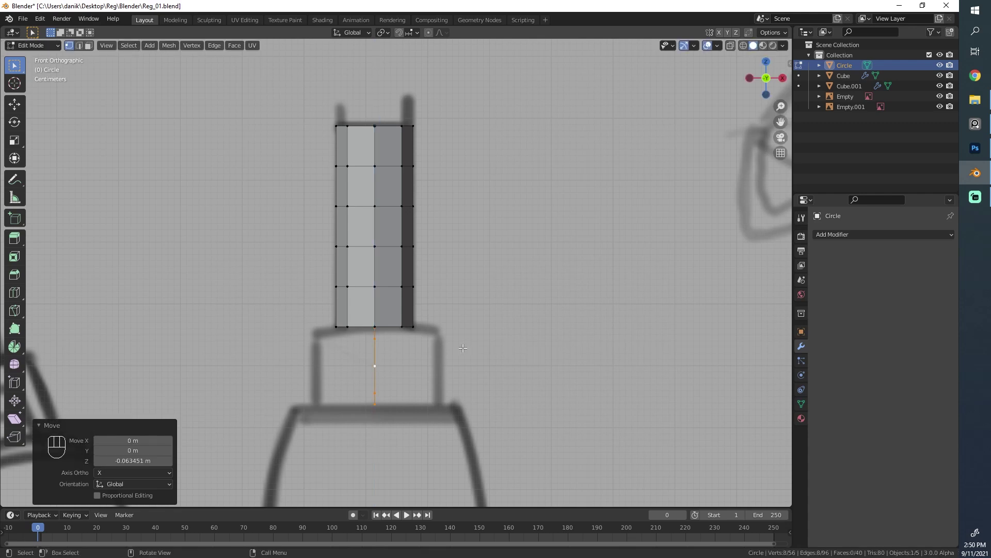
Step: Fill new faces beneath the tube to begin the elbow band
key("e")
key("ctrl+z")
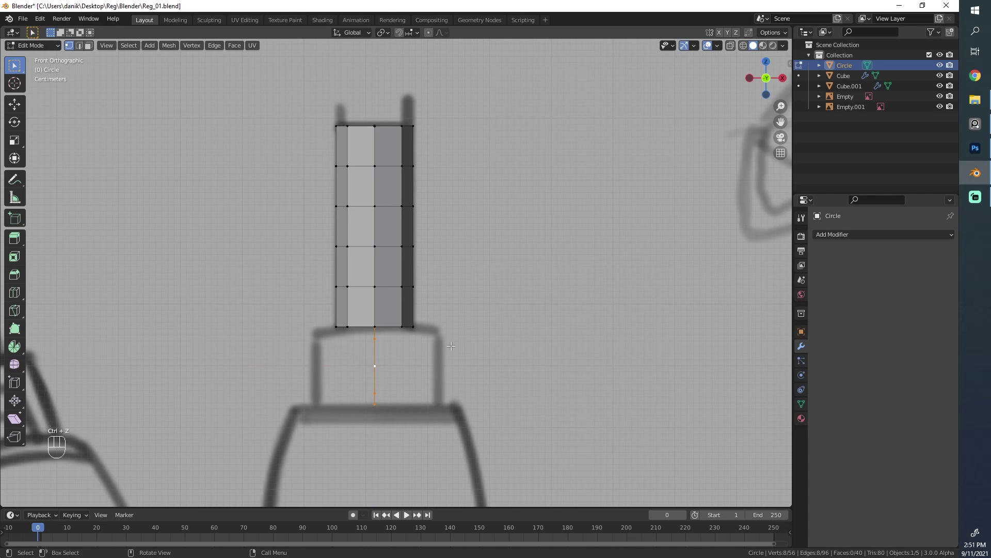
key("e")
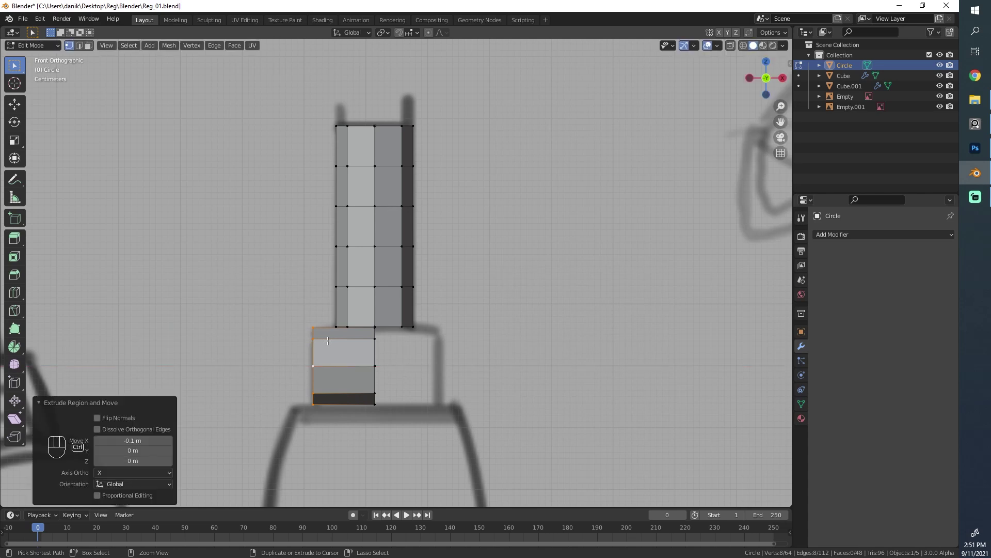
Step: Widen the block under the column sideways along X
left_click(377, 349)
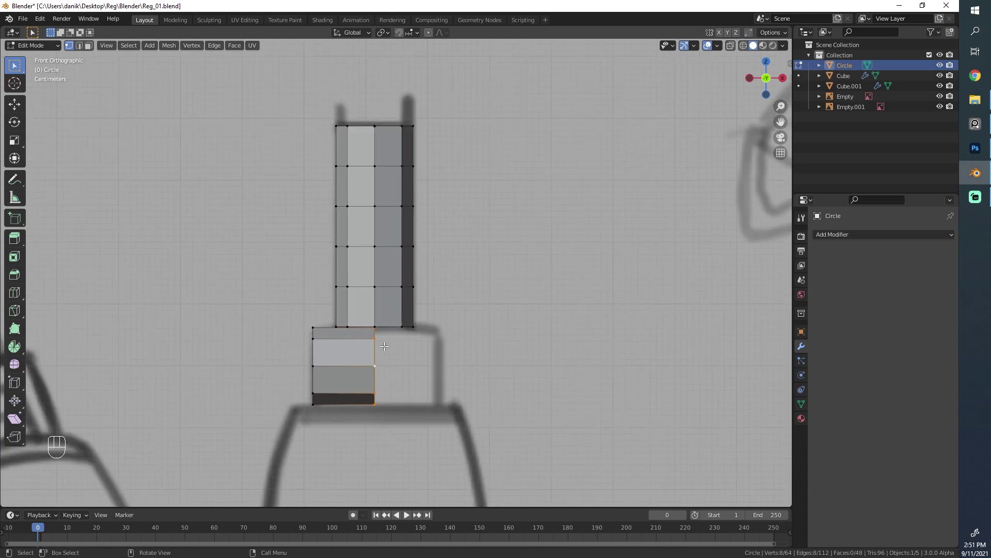
key("g")
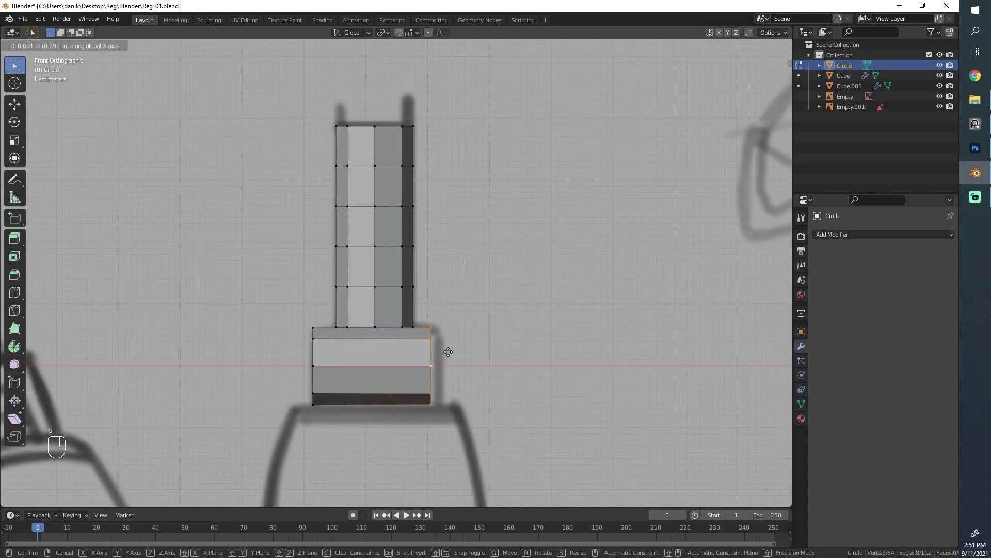
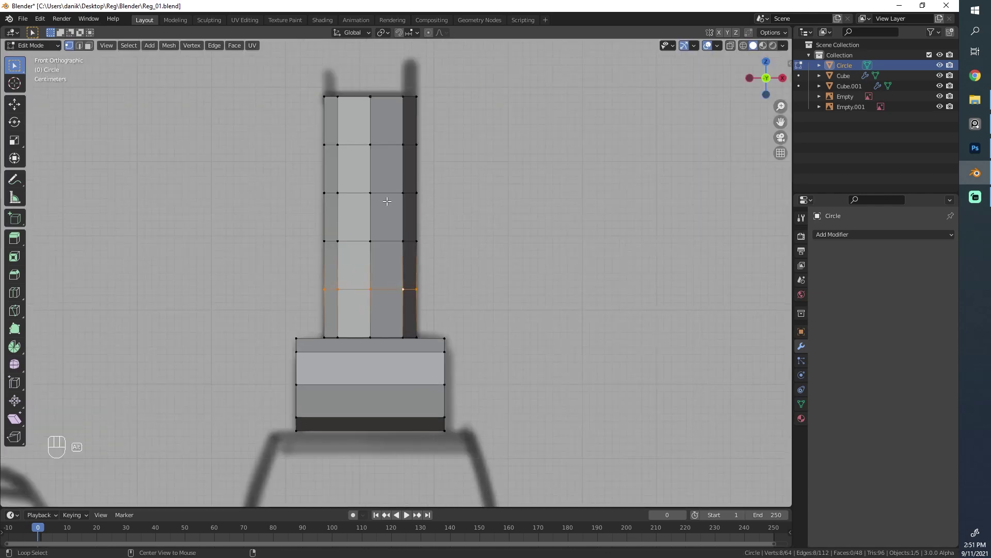
Step: Dissolve the column's horizontal loops
left_click(382, 280)
key("x")
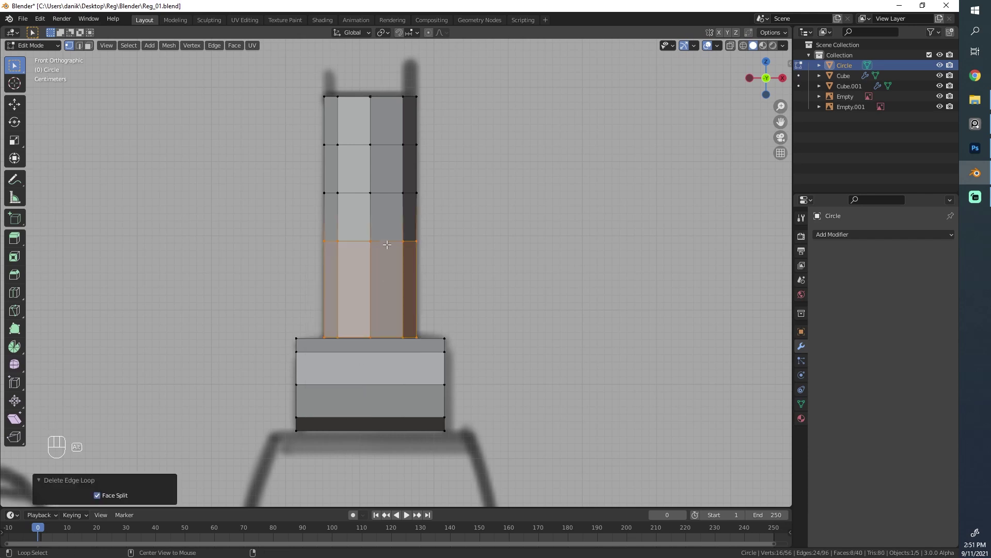
left_click(387, 242)
key("x")
key("x")
left_click(385, 138)
key("x")
Step: Select the column's lower vertices to merge them into the block in a V shape
left_click(380, 335)
left_click(388, 323)
left_click_drag(382, 305, 377, 234)
Step: Join the column's lower vertices into the block and add four horizontal cuts along the column
key("g")
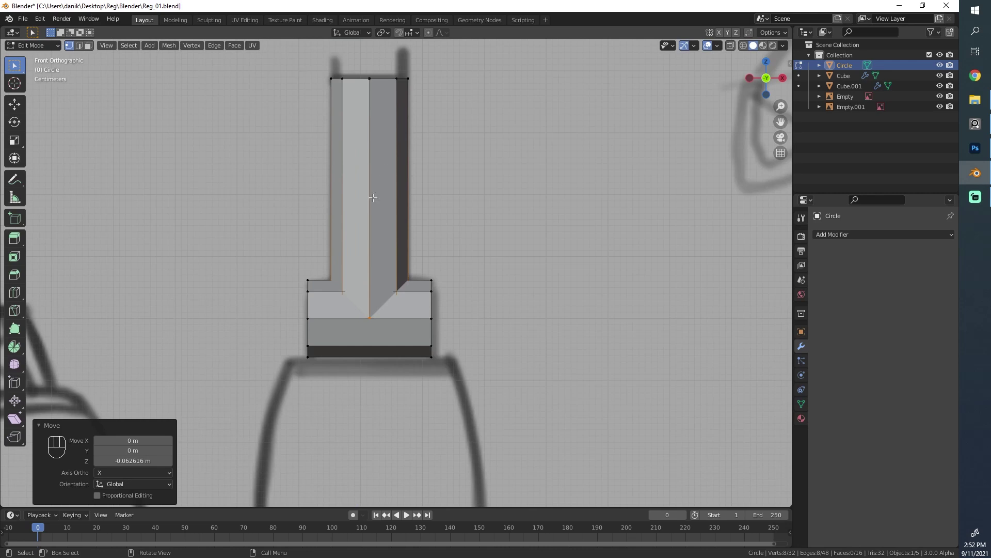
key("ctrl+r")
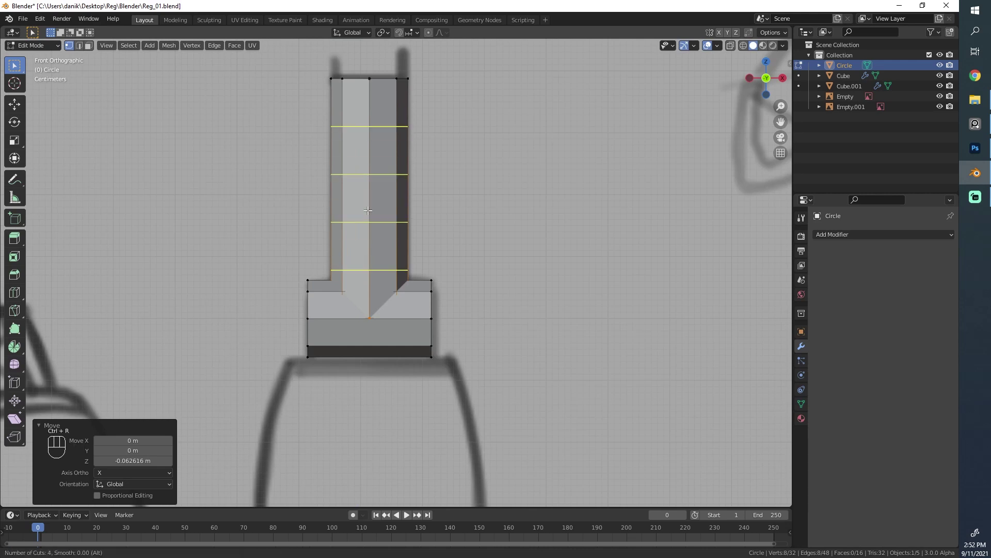
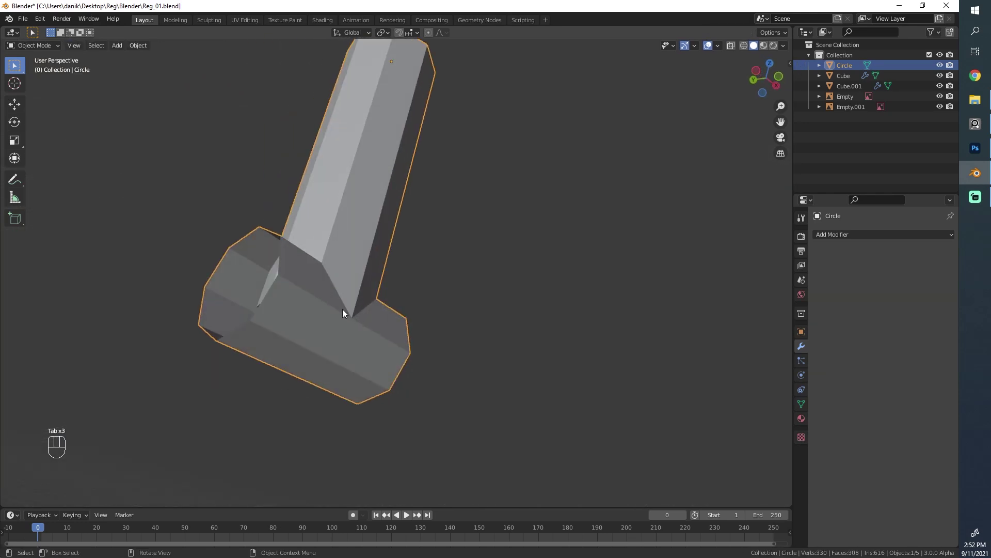
Step: Fill the block's open ends with faces from their boundary edges
left_click_drag(371, 314, 325, 368)
key("Tab")
left_click_drag(288, 277, 345, 334)
left_click(304, 348)
left_click(338, 342)
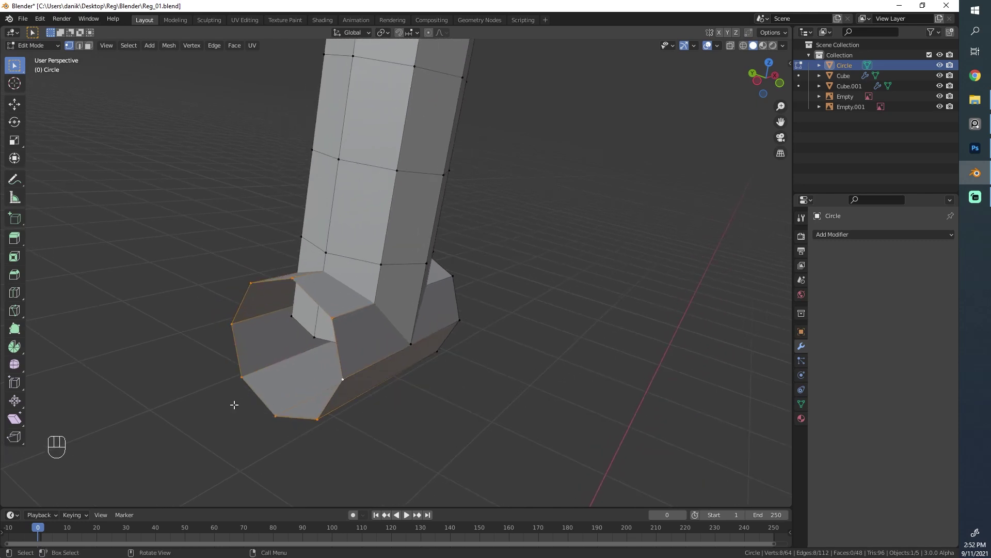
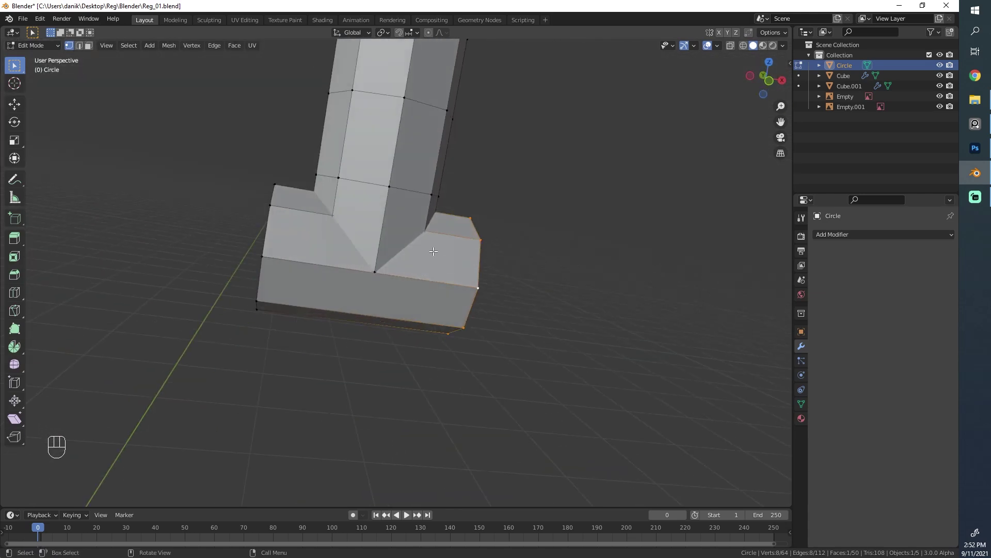
key("Tab")
Step: Check the other end in perspective and return to editing the mesh from the front
left_click_drag(379, 307, 476, 335)
key("alt+a")
left_click(368, 248)
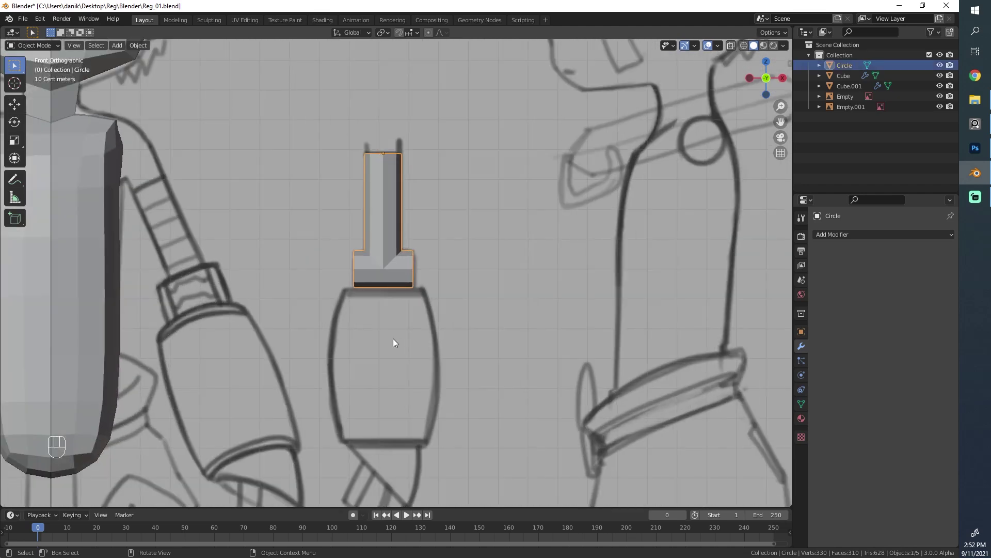
key("Tab")
key("alt+a")
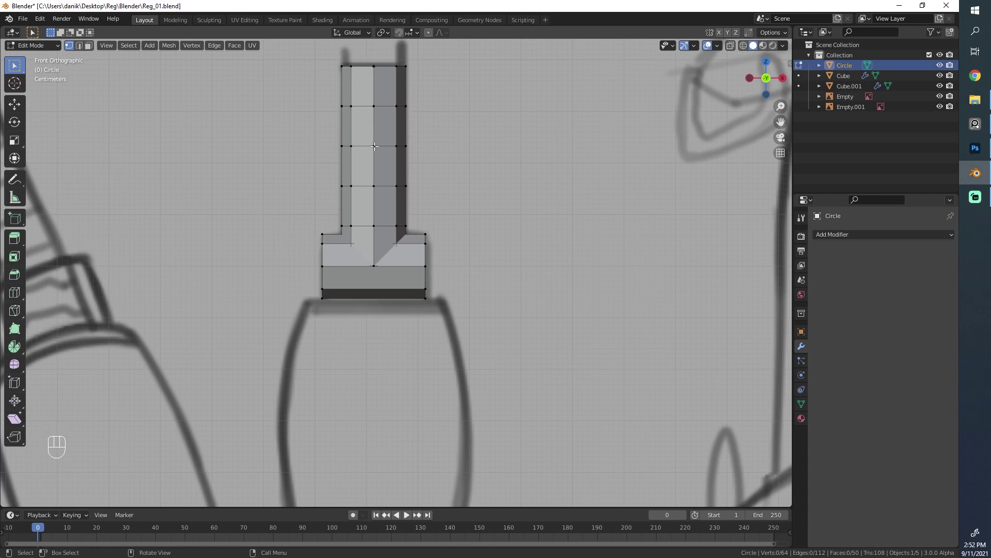
Step: Copy the column's faces and move the copy down into the barrel-shaped body outline
key("l")
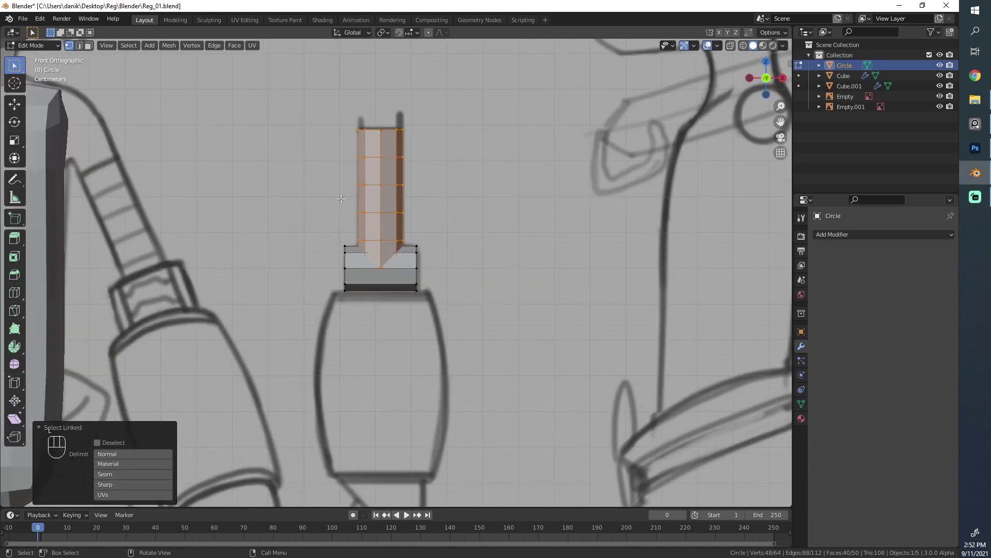
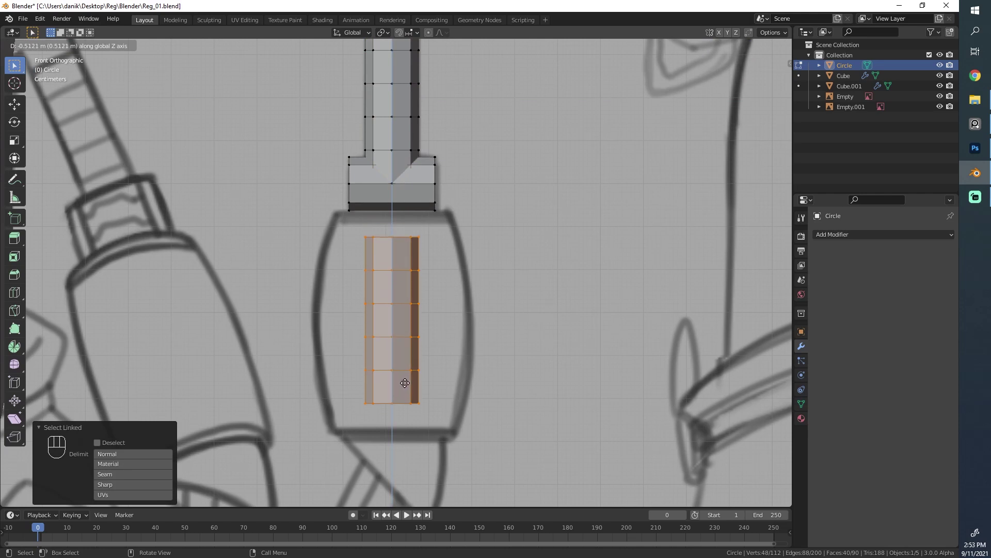
key("s")
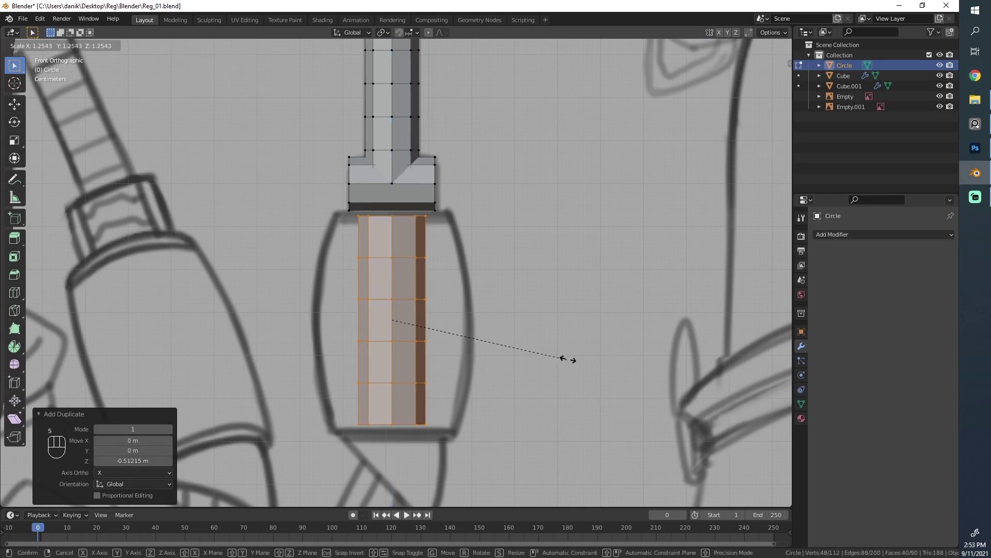
key("s")
key("g")
key("s")
key("g")
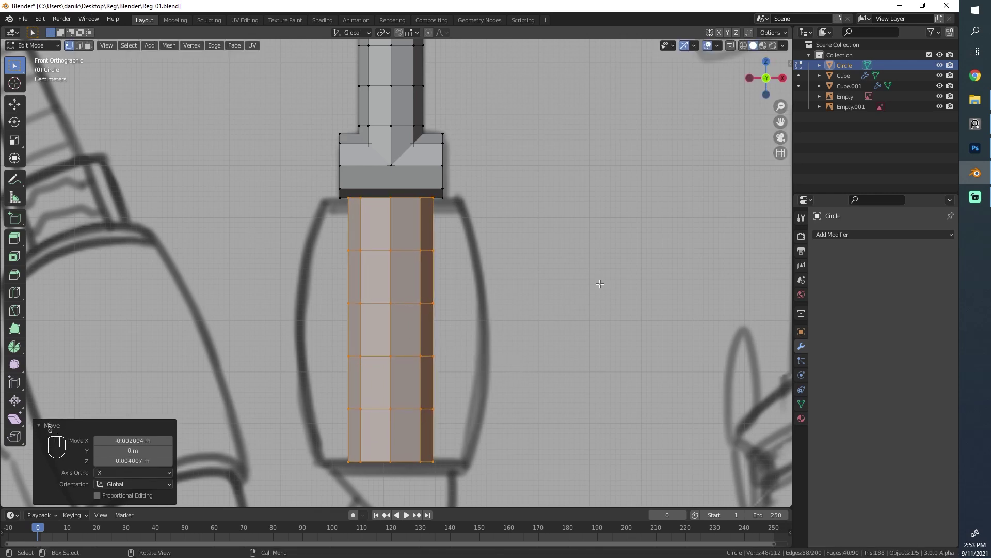
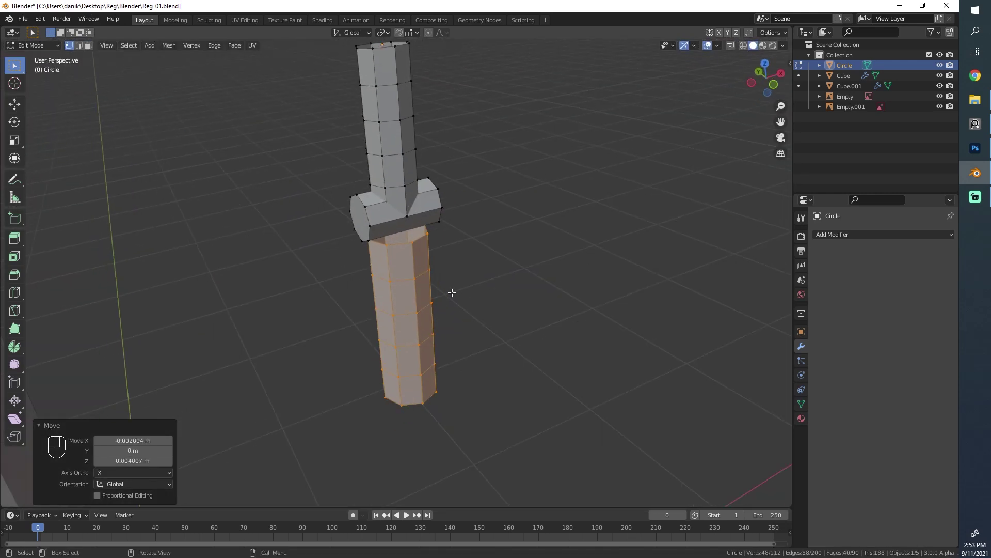
Step: Enlarge the copied piece until it fills the body outline
key("s")
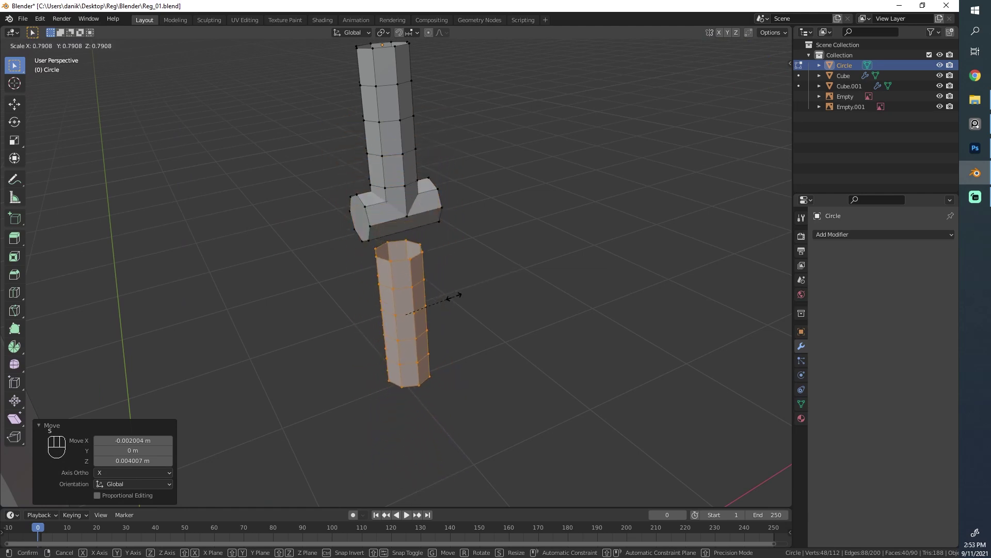
key("s")
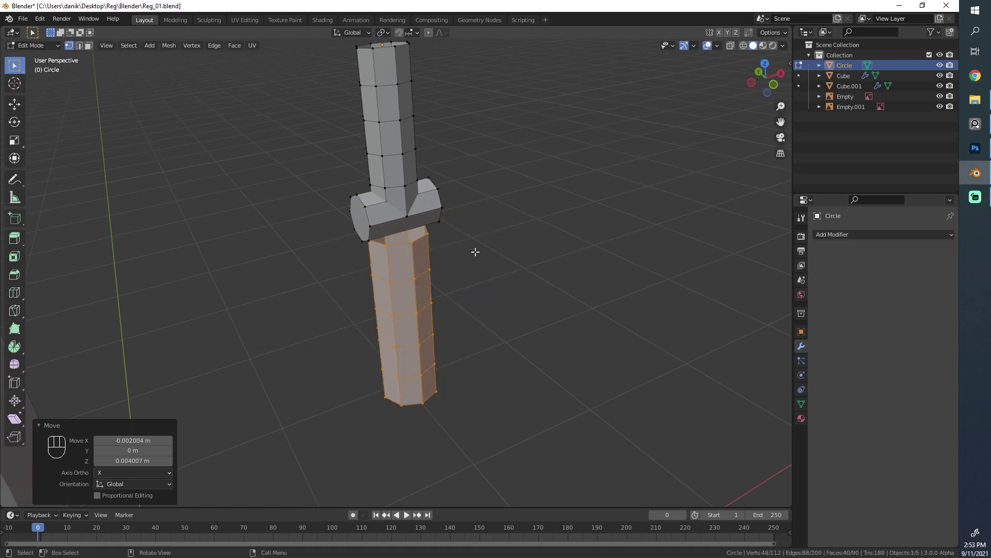
key("s")
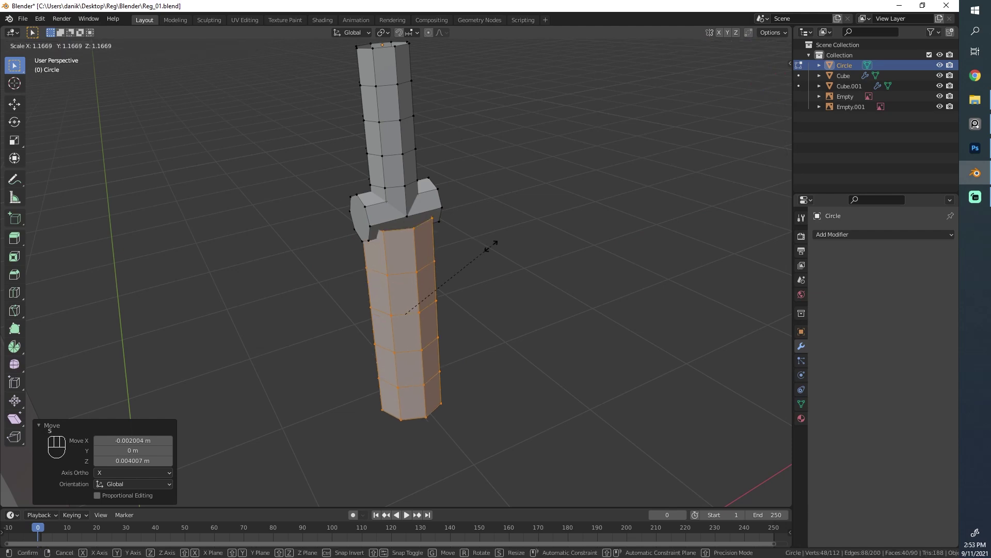
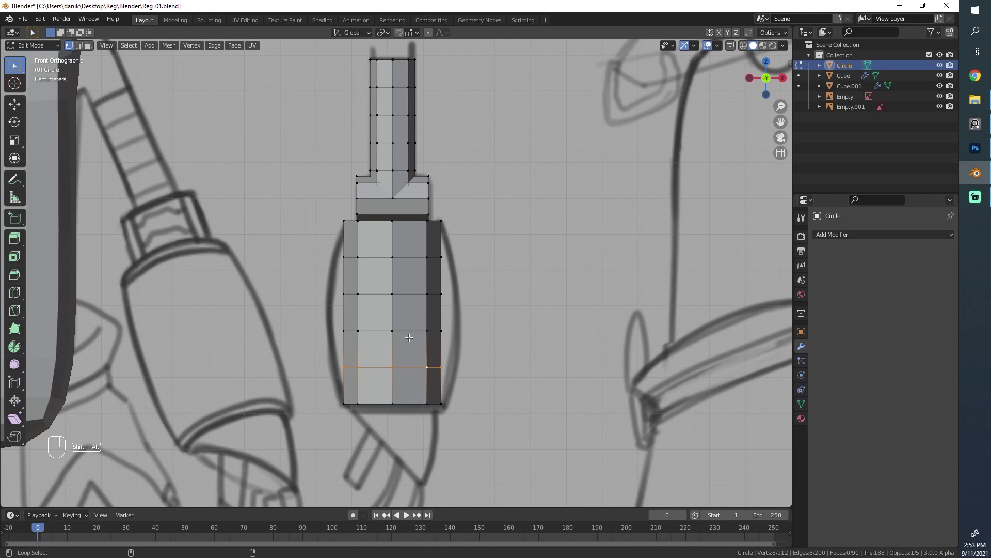
Step: Widen the lower body's middle loops and central band sideways into a barrel shape
left_click_drag(409, 327, 404, 249)
key("s")
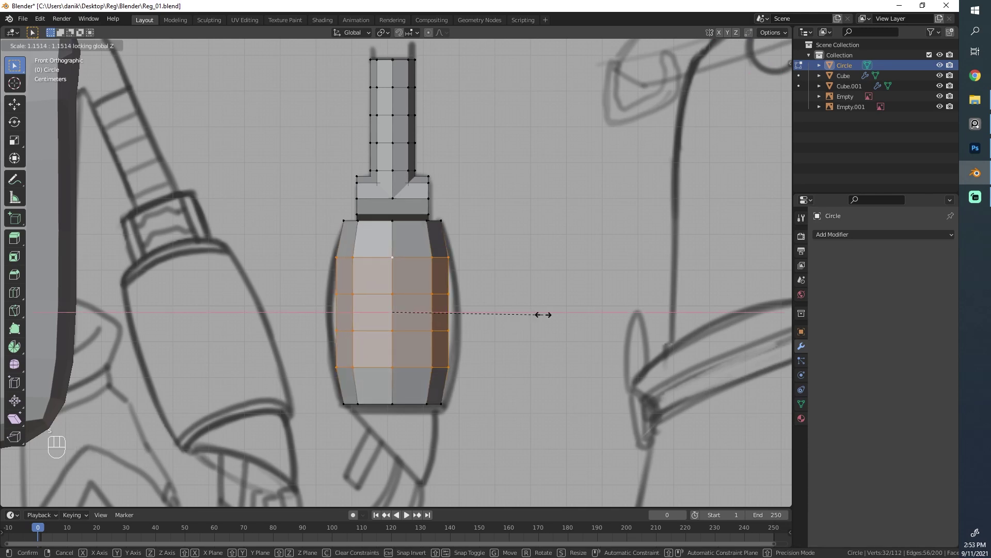
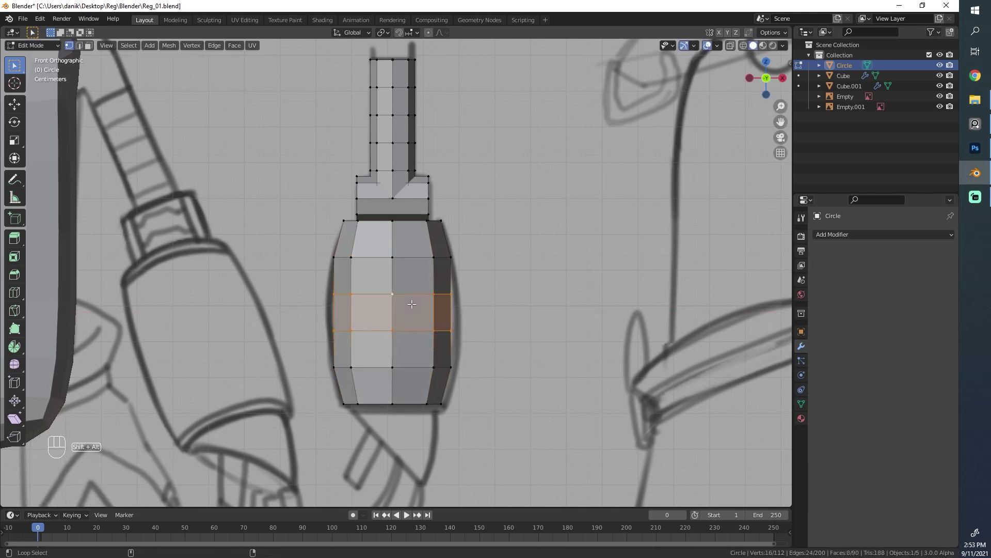
key("s")
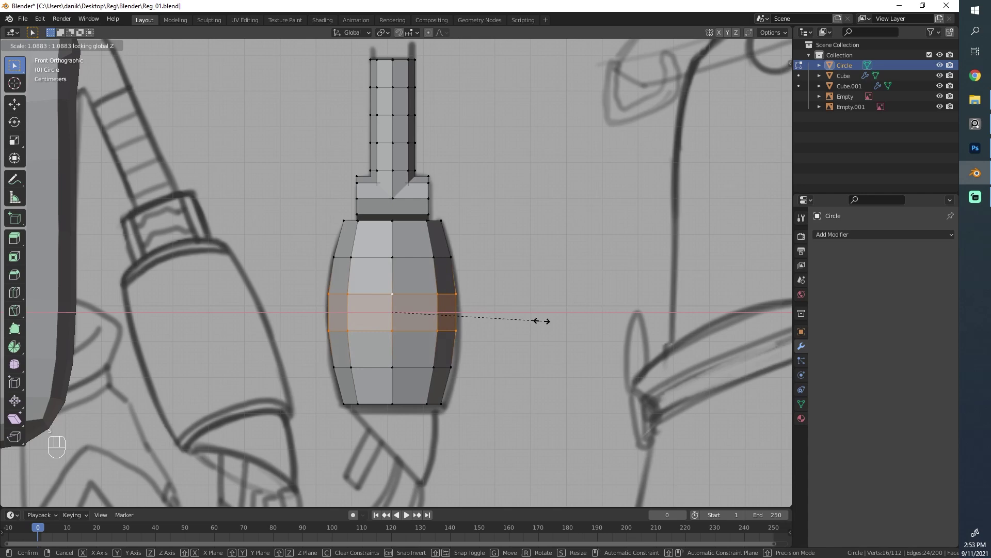
key("Tab")
left_click_drag(358, 284, 537, 399)
Step: Finish editing and bring the bottom of the body into view
key("alt+a")
left_click_drag(432, 355, 353, 259)
left_click_drag(426, 306, 397, 299)
left_click_drag(425, 372, 418, 255)
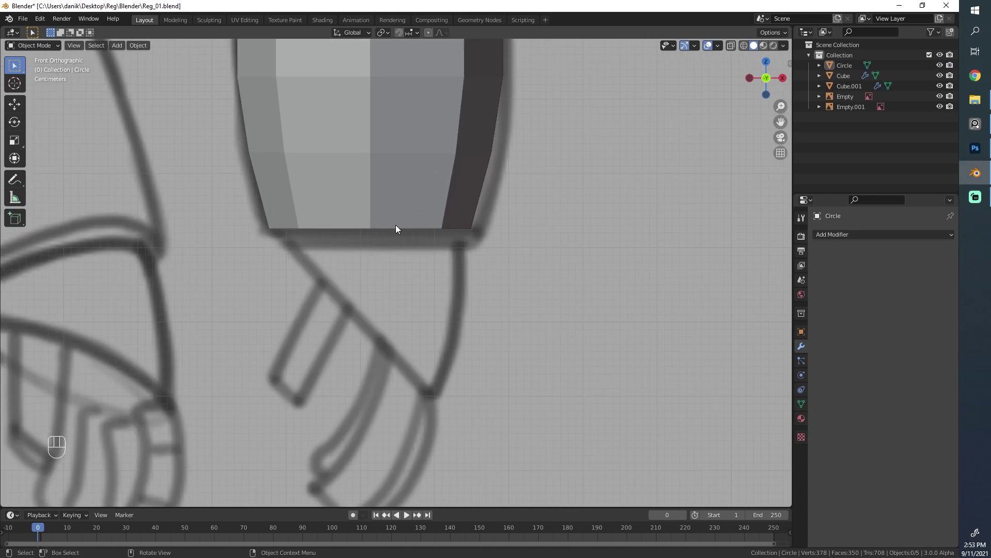
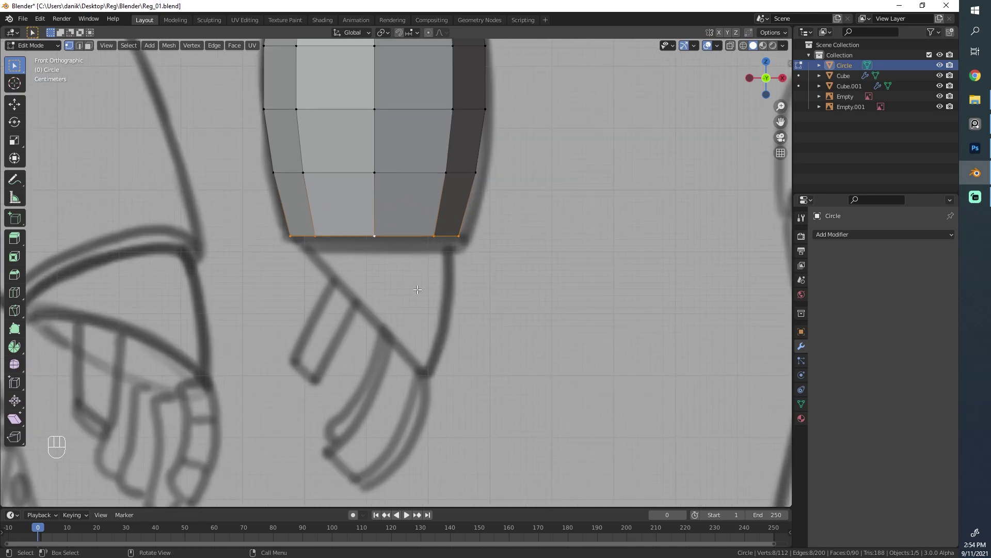
Step: Extend the body's bottom loop down, shrink it inward and duplicate a hand loop lower toward the legs
key("shift+d")
key("g")
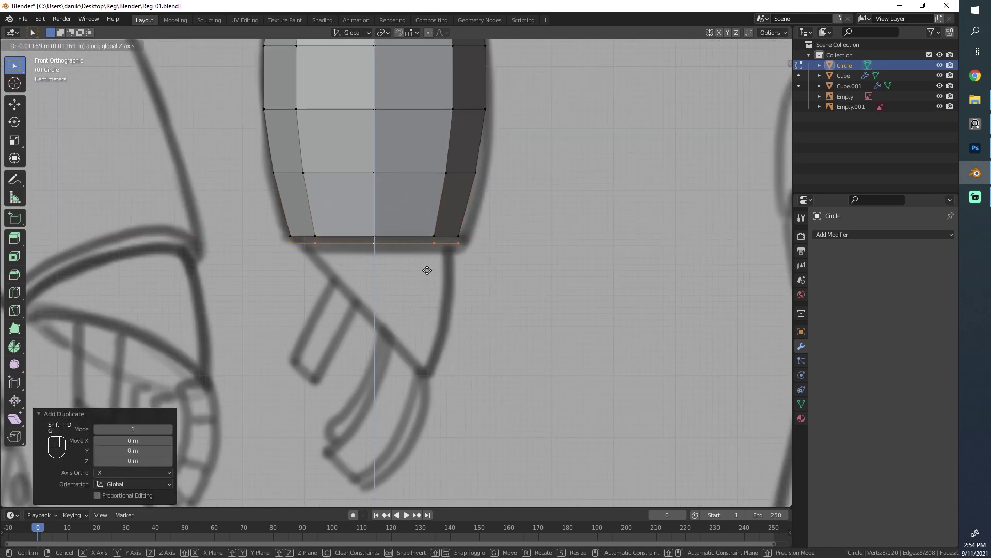
key("s")
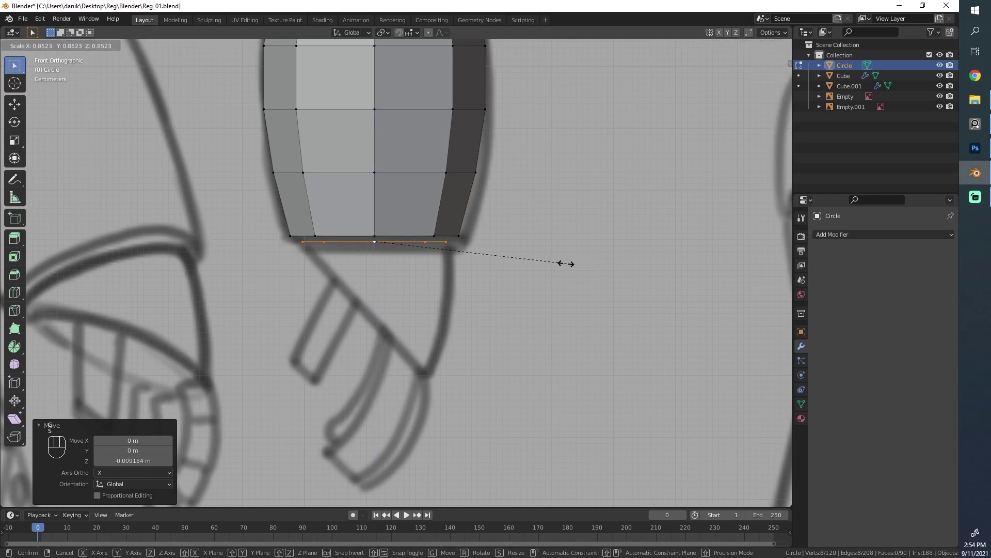
key("shift+d")
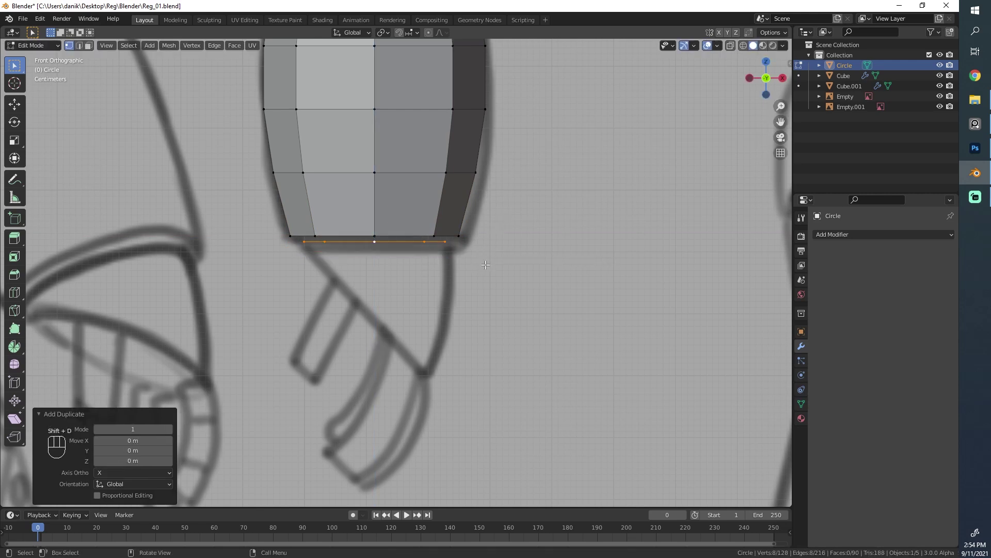
key("g")
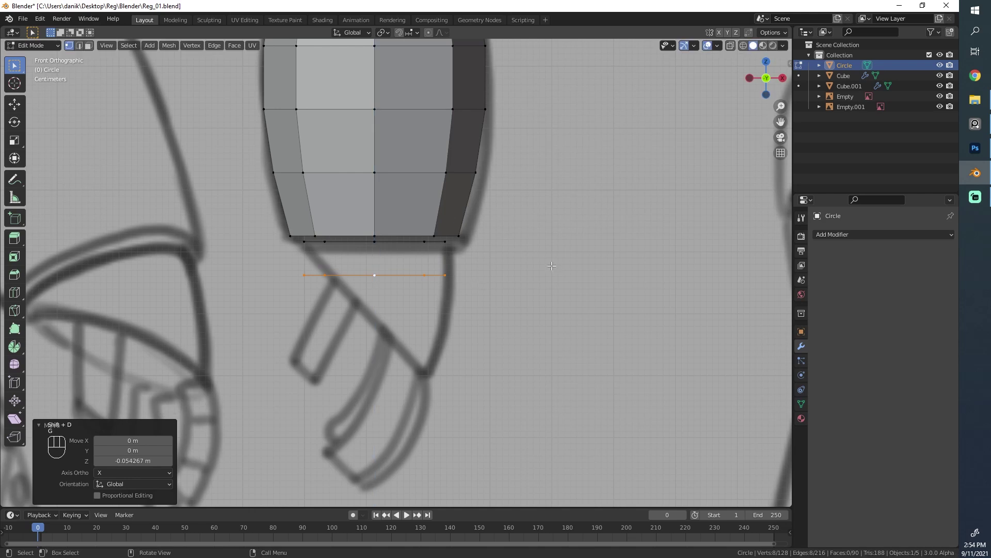
Step: Flatten and tilt the hand loop to follow the angled drawn hand, then lower it slightly
key("r")
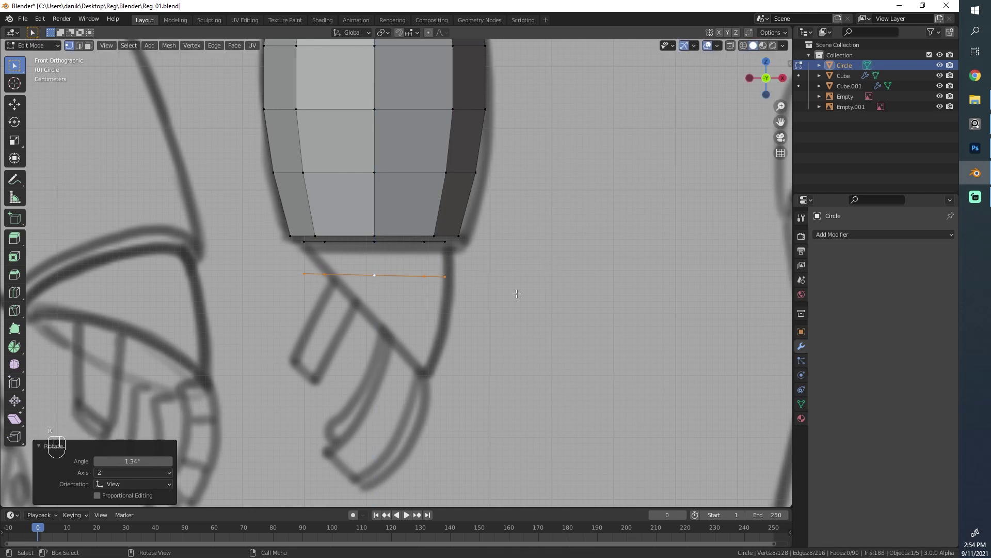
key("r")
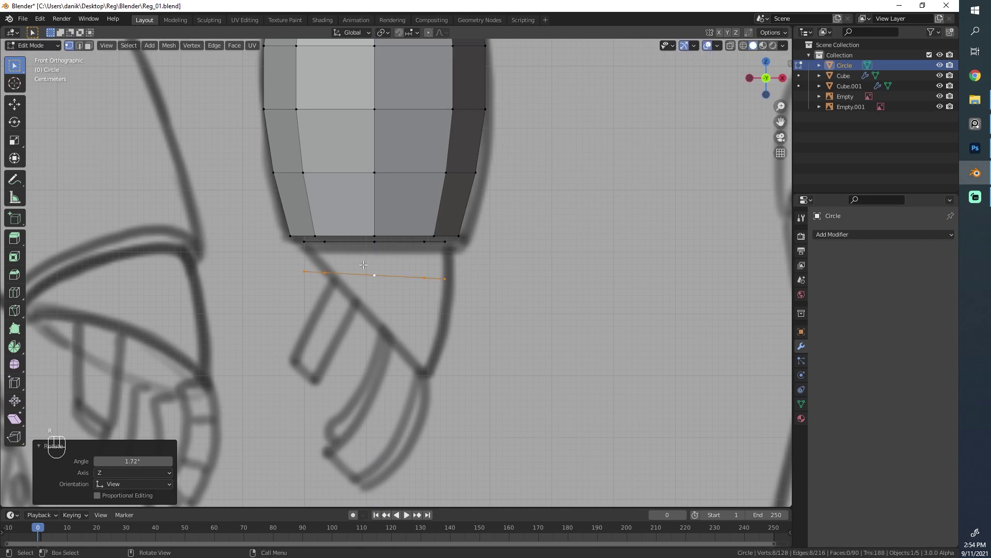
key("s")
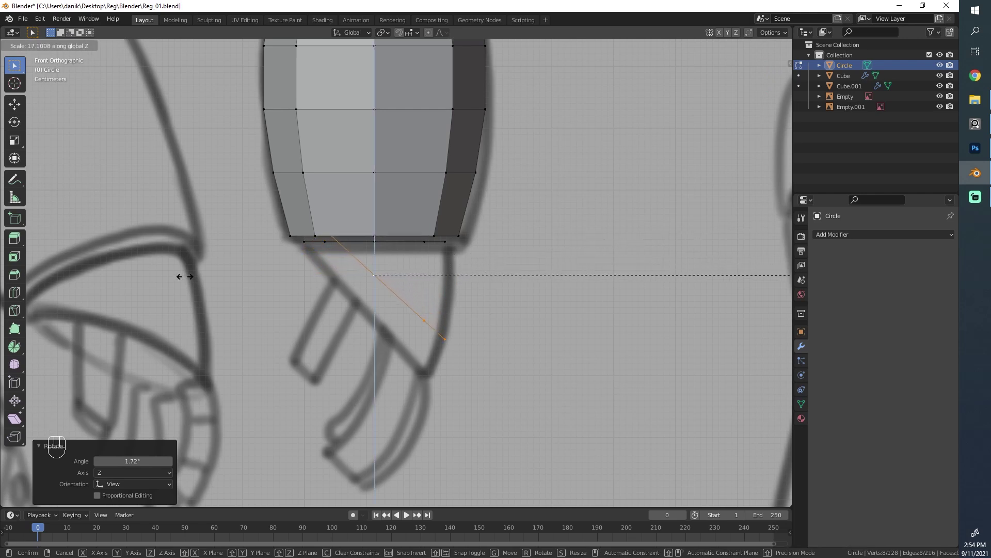
key("g")
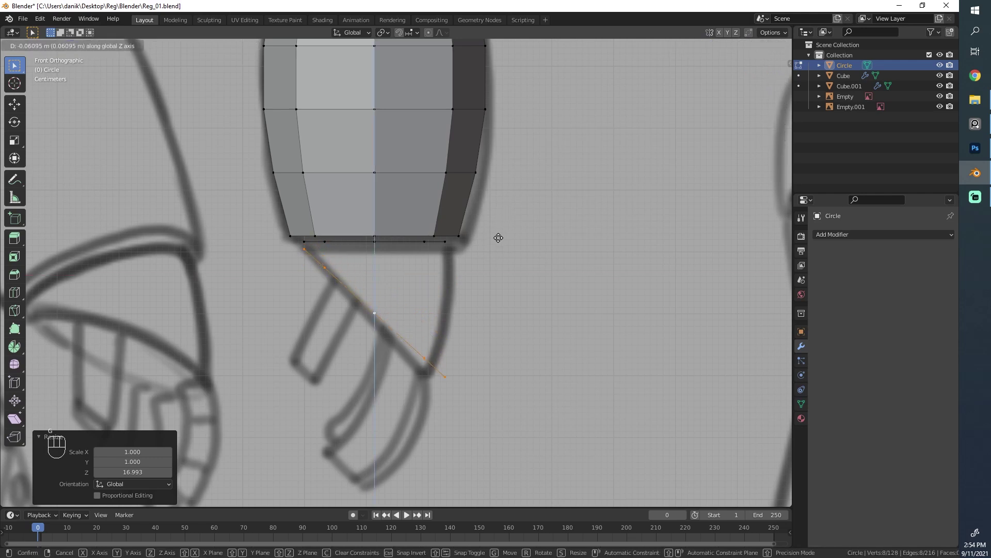
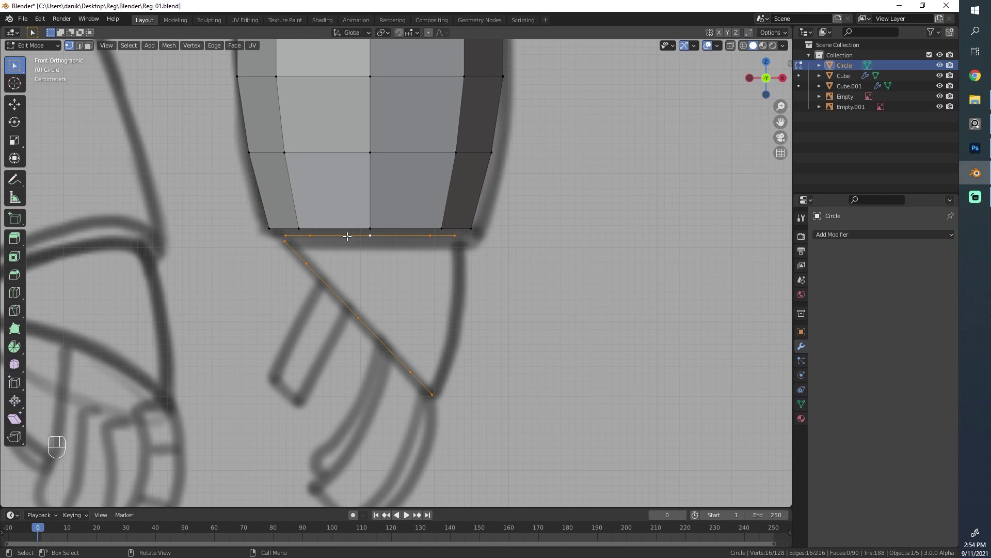
Step: Bridge the forearm's bottom loop to the angled hand loop through the edge operations
key("F3")
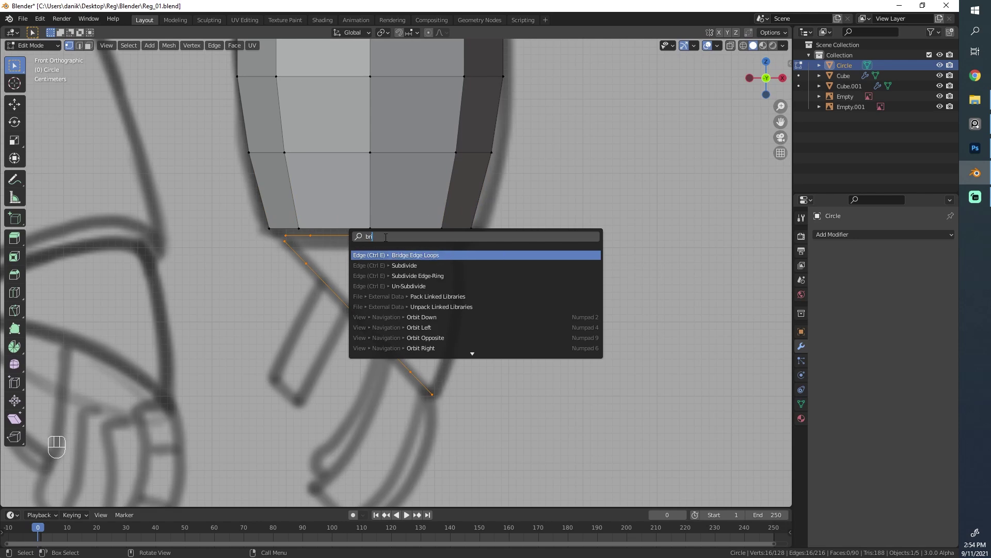
key("ctrl+e")
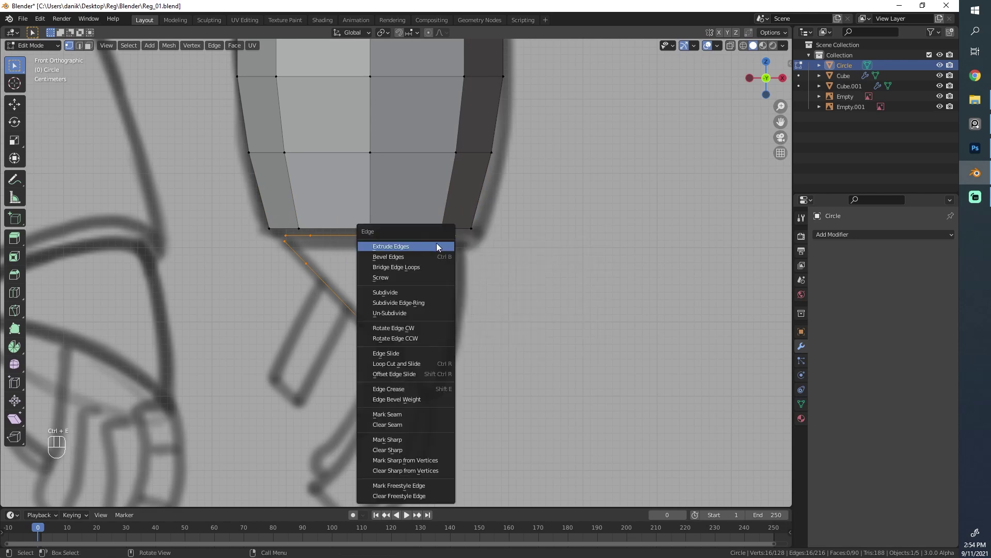
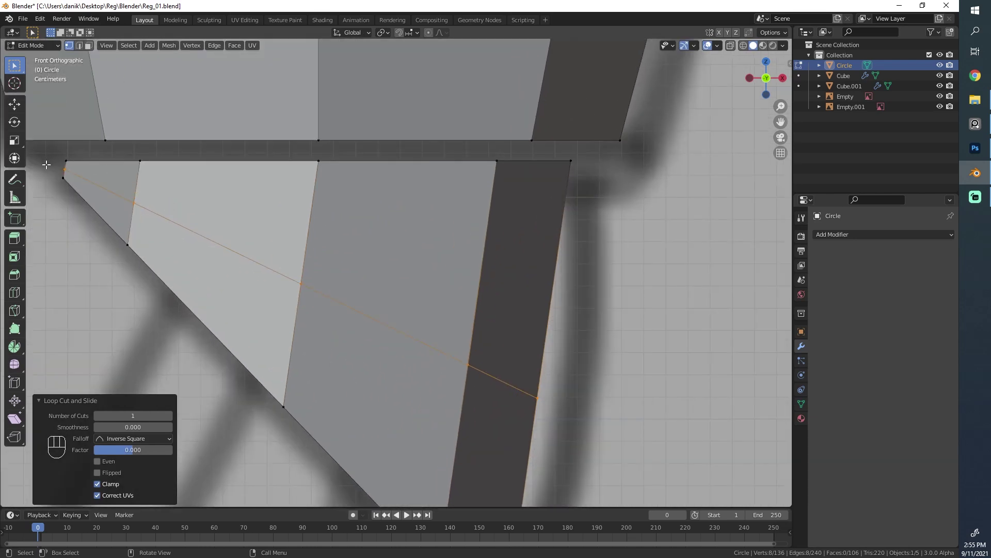
Step: In X-ray, scale the hand loop flat (S Shift+Z) without changing its height
left_click_drag(98, 186, 209, 213)
key("z")
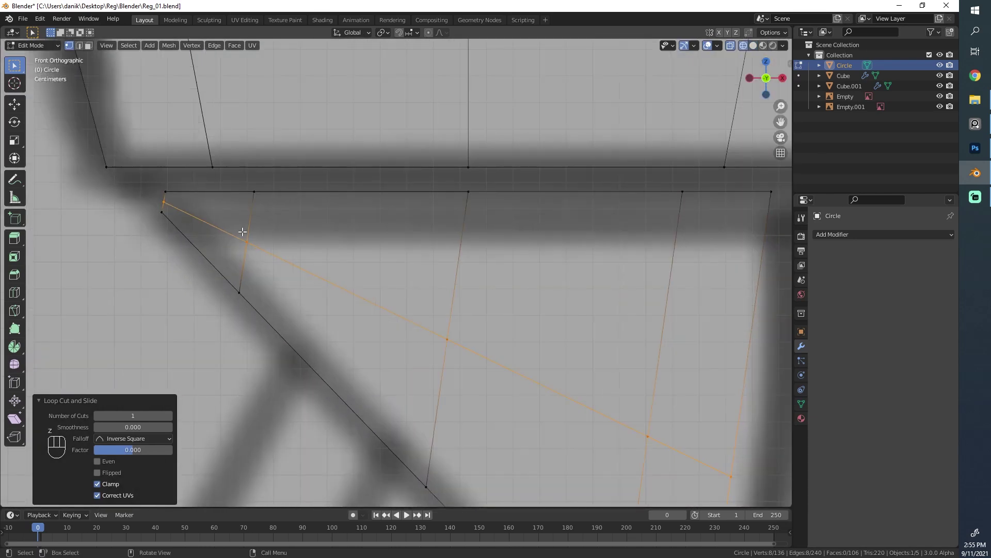
key("s")
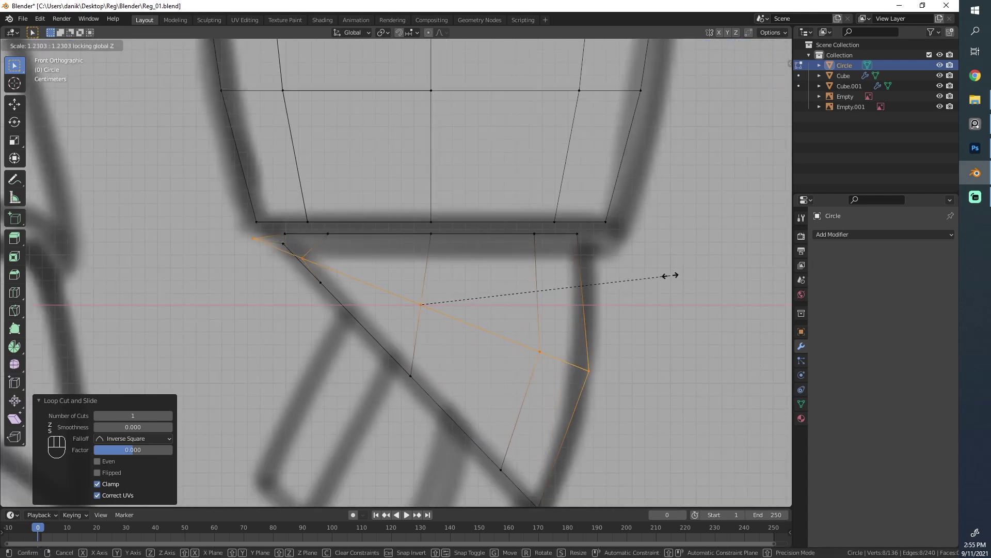
left_click(335, 288)
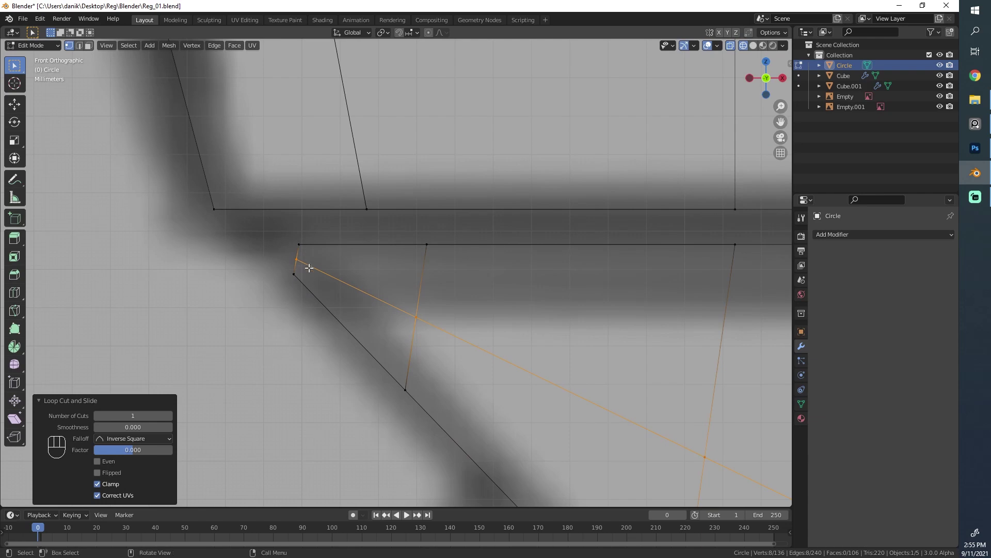
Step: In vertex mode, pick the hand's corner vertex to move onto the forearm corner
key("alt+a")
key("b")
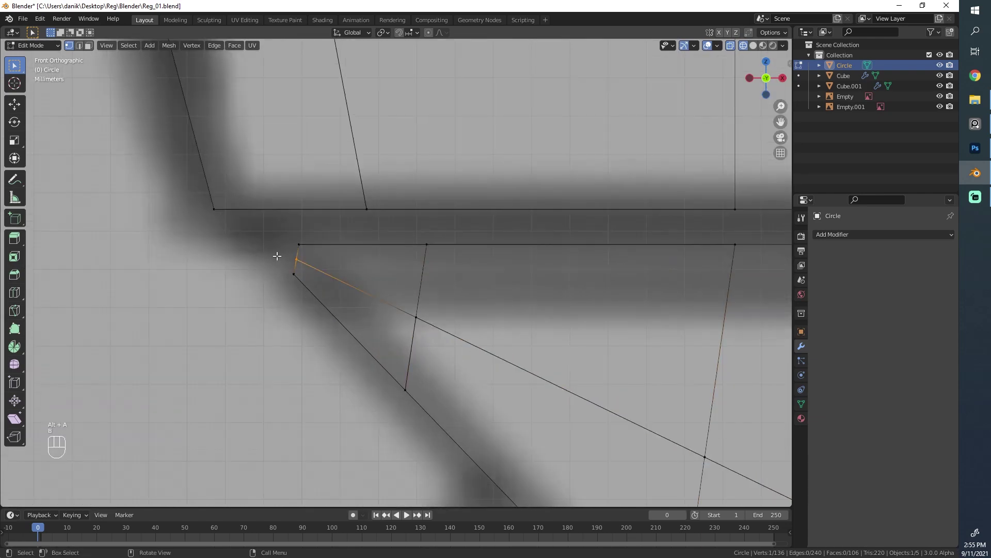
left_click(313, 263)
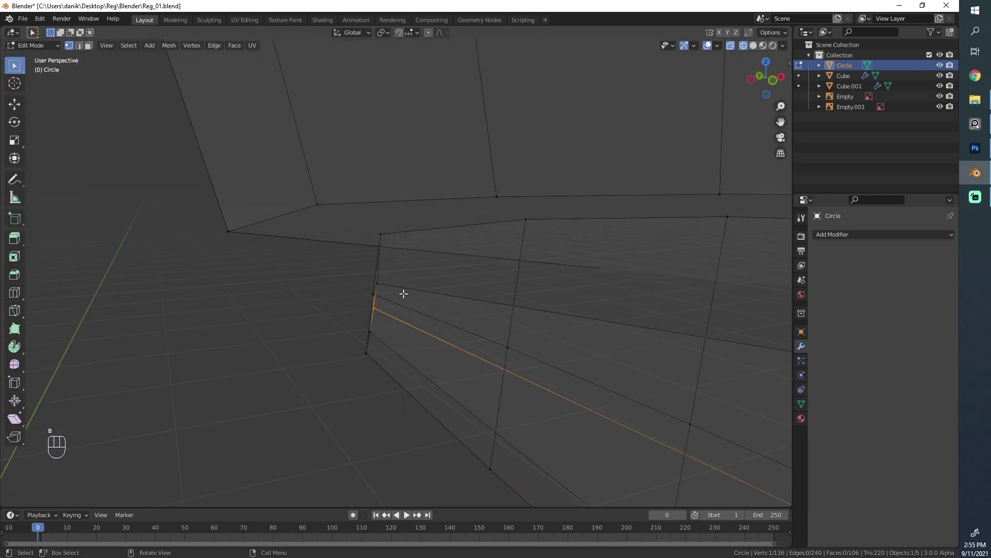
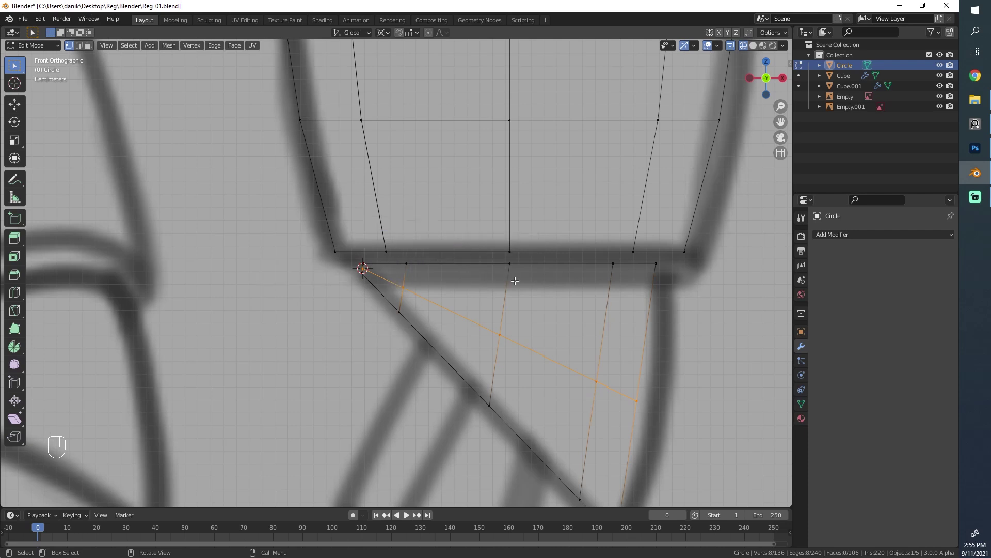
Step: Enlarge the hand wedge around its corner vertex and check it against the reference
key("s")
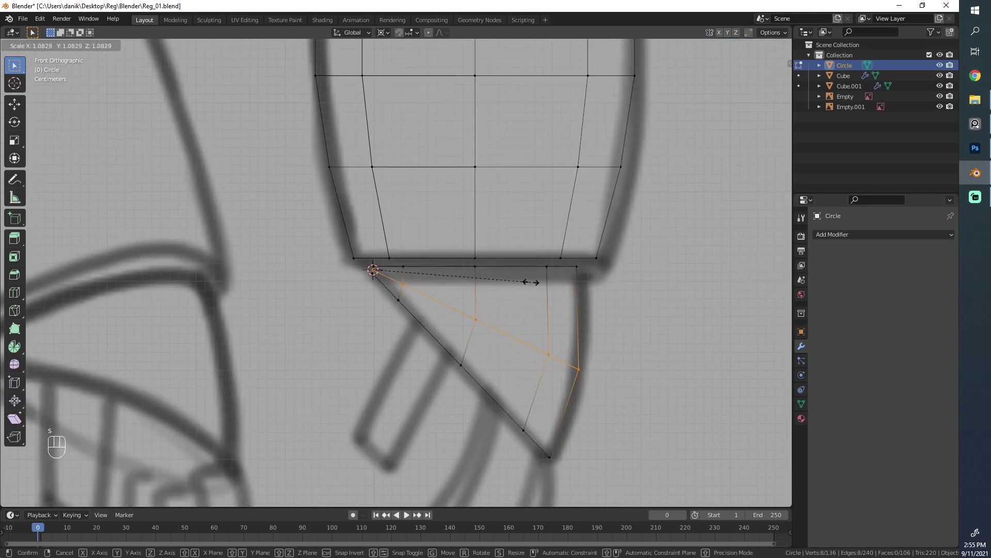
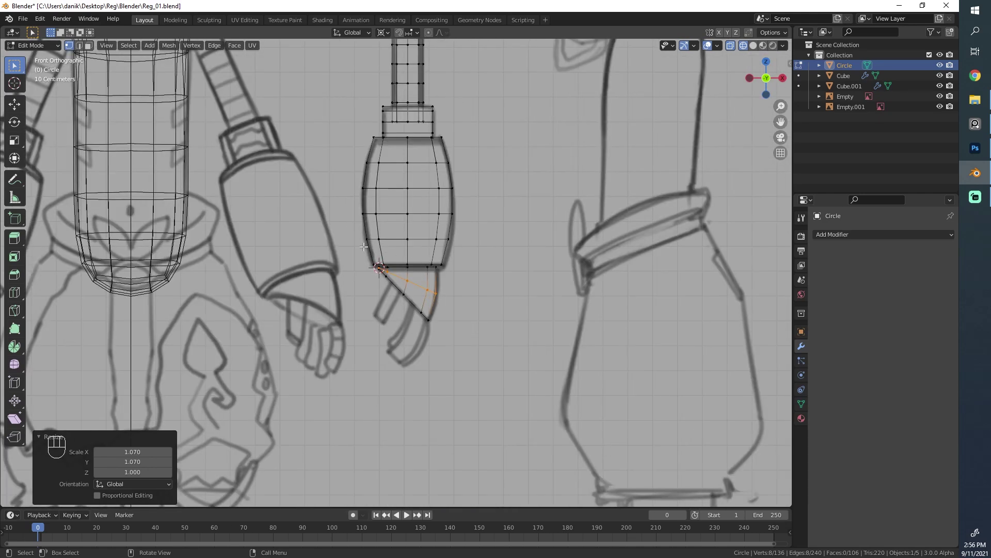
key("s")
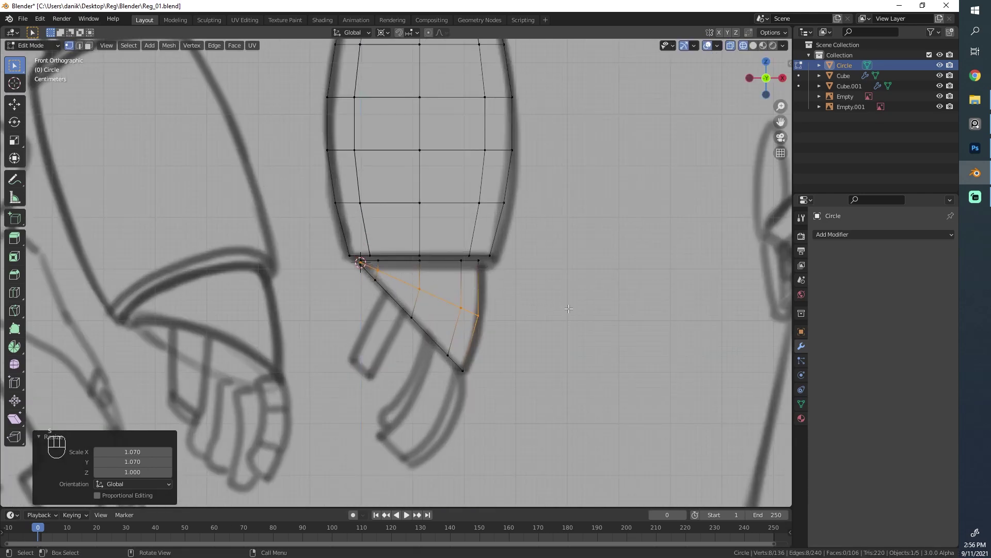
key("ctrl+z")
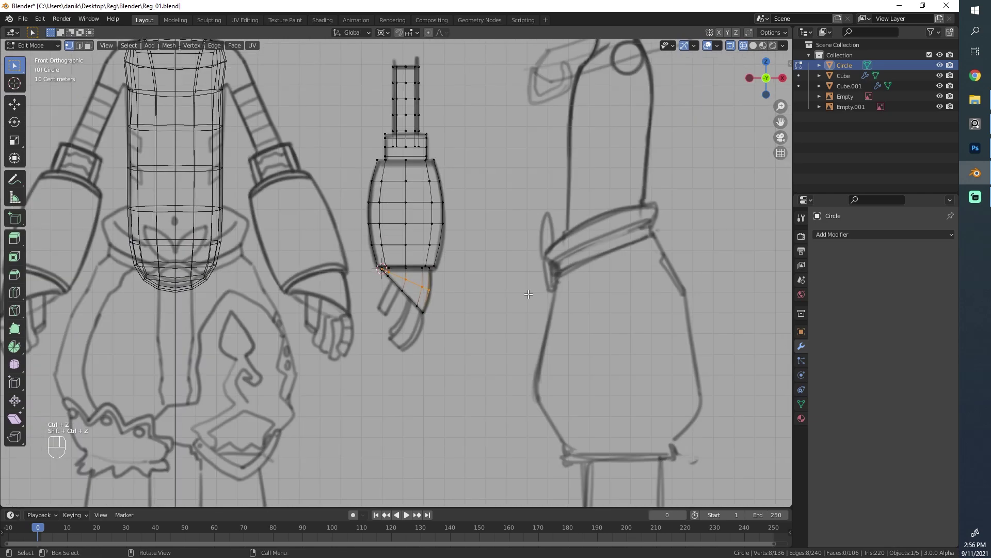
key("shift+c")
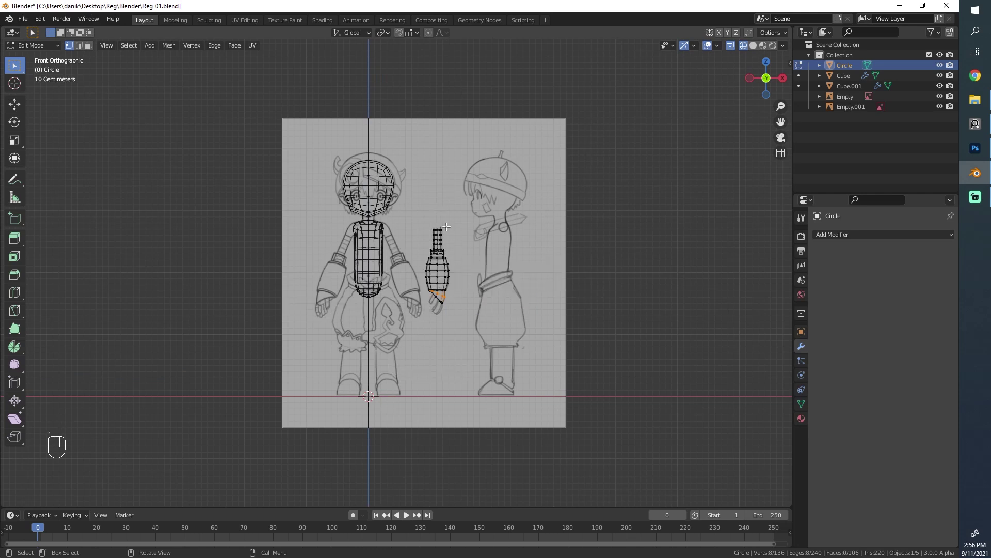
key("z")
key("Tab")
Step: Orbit the arm to inspect the hand wedge, then pick its lower edges for shaping
left_click_drag(591, 291, 391, 278)
key("alt+a")
left_click_drag(405, 272, 316, 263)
left_click_drag(234, 268, 575, 275)
left_click(511, 345)
left_click_drag(312, 332, 358, 273)
key("Tab")
left_click(273, 318)
left_click(269, 328)
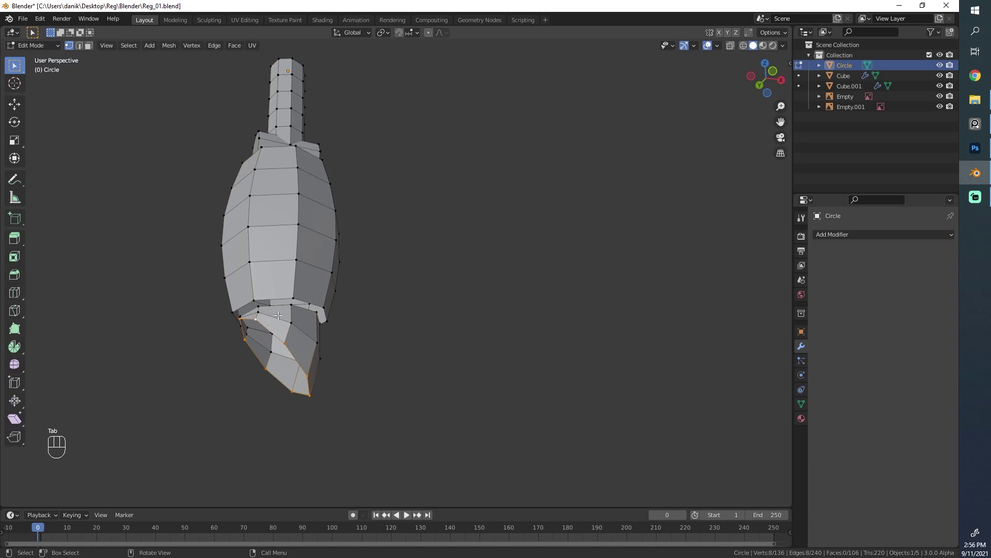
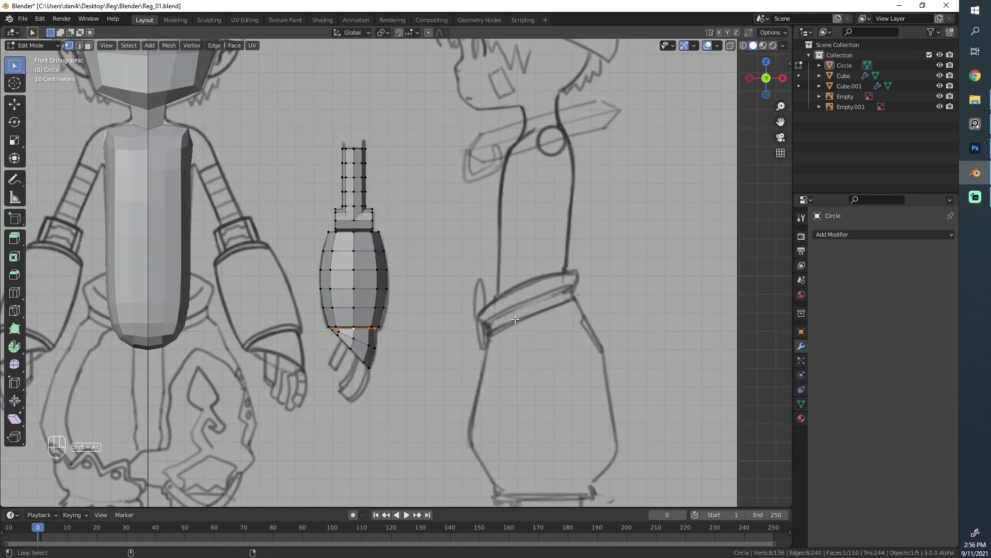
Step: Leave Edit Mode, bring the arm into view and duplicate it with Shift+D
key("Tab")
key("g")
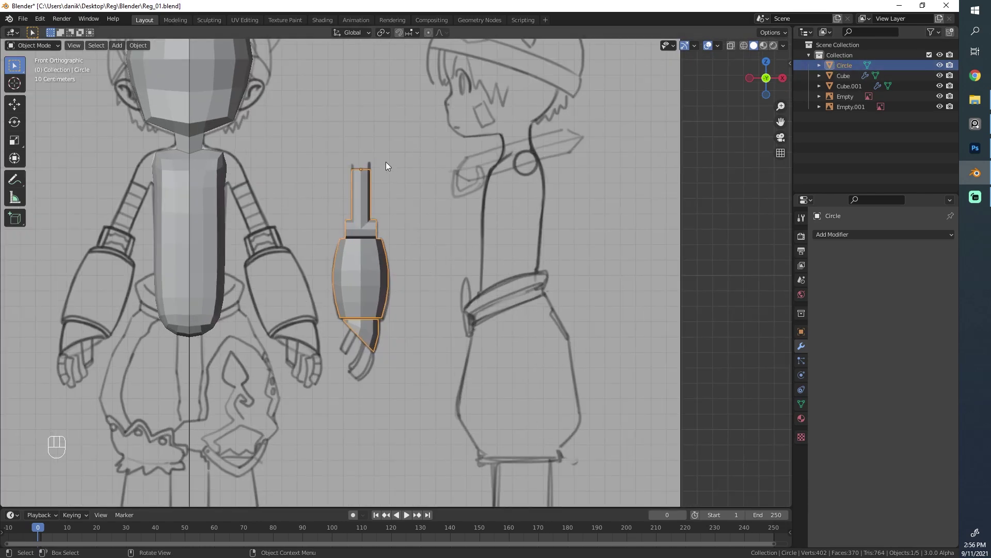
key("shift+d")
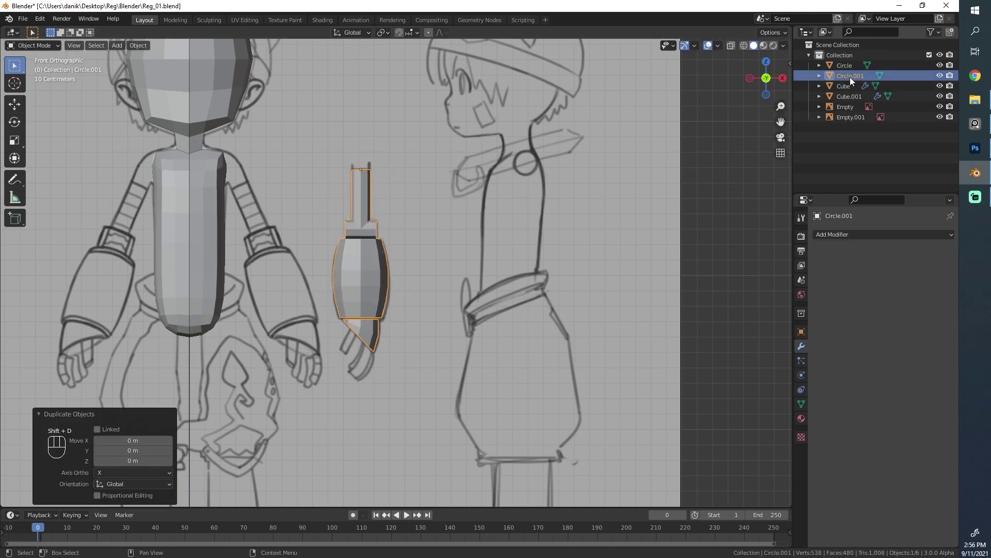
Step: Rename the copy Arm_neutral in the Outliner and hide it from the viewport
left_click_drag(852, 78, 731, 57)
key("BackSpace")
key("BackSpace")
key("BackSpace")
key("BackSpace")
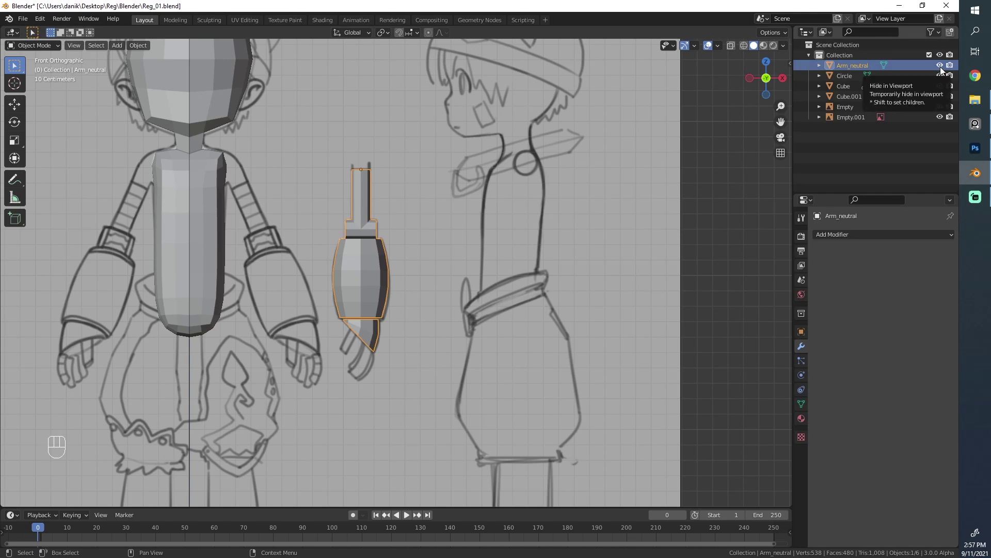
left_click(944, 70)
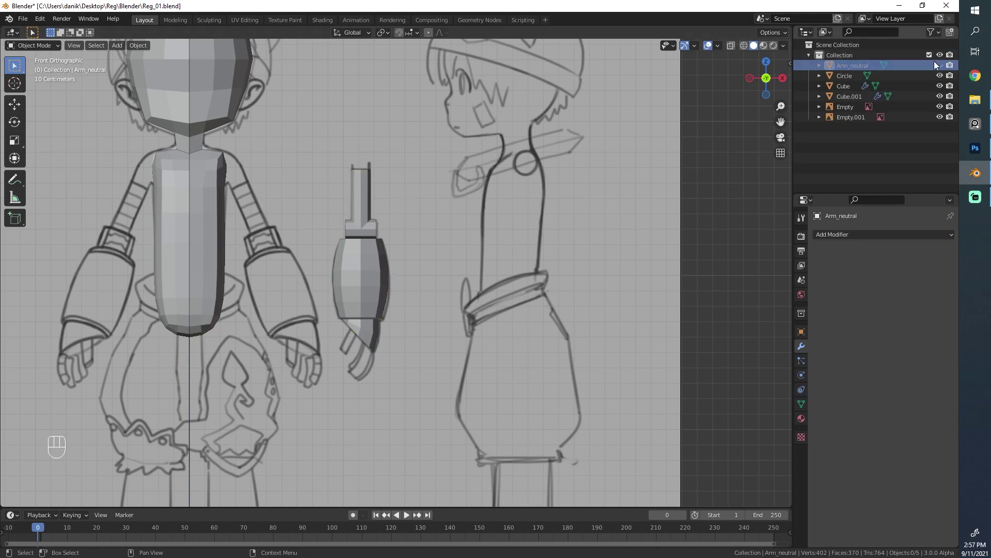
Step: Move the working arm onto the side-view sketch and frame the side profile
key("g")
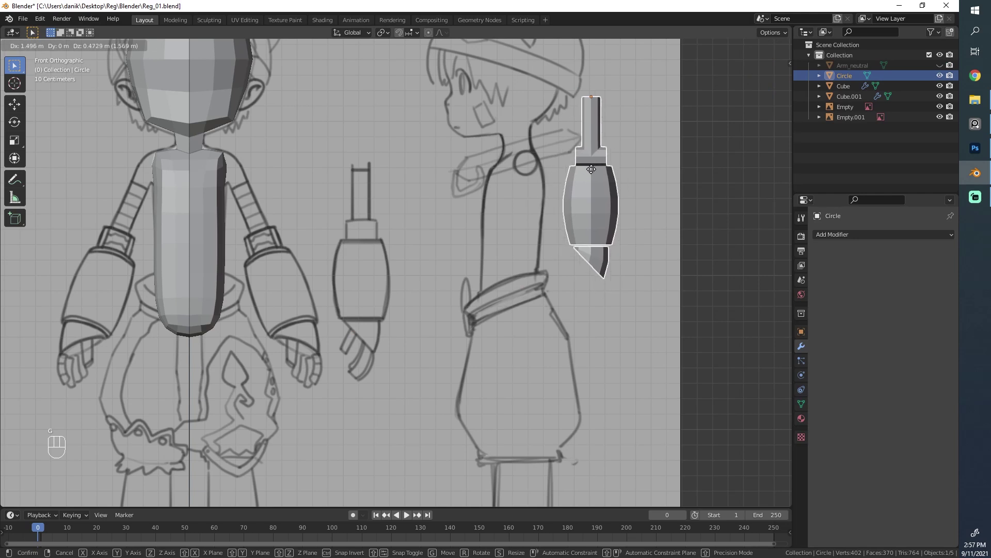
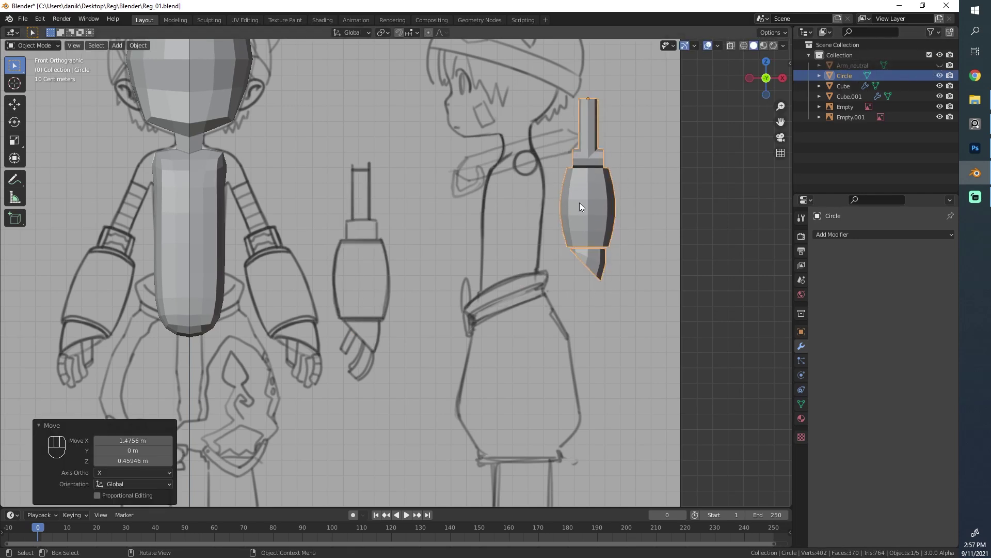
key("ctrl+z")
key("ctrl+z")
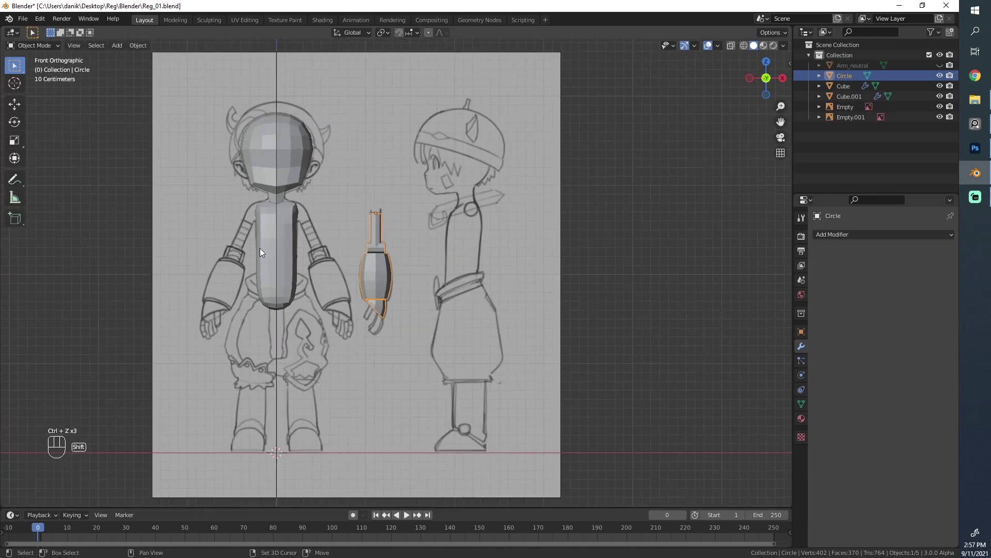
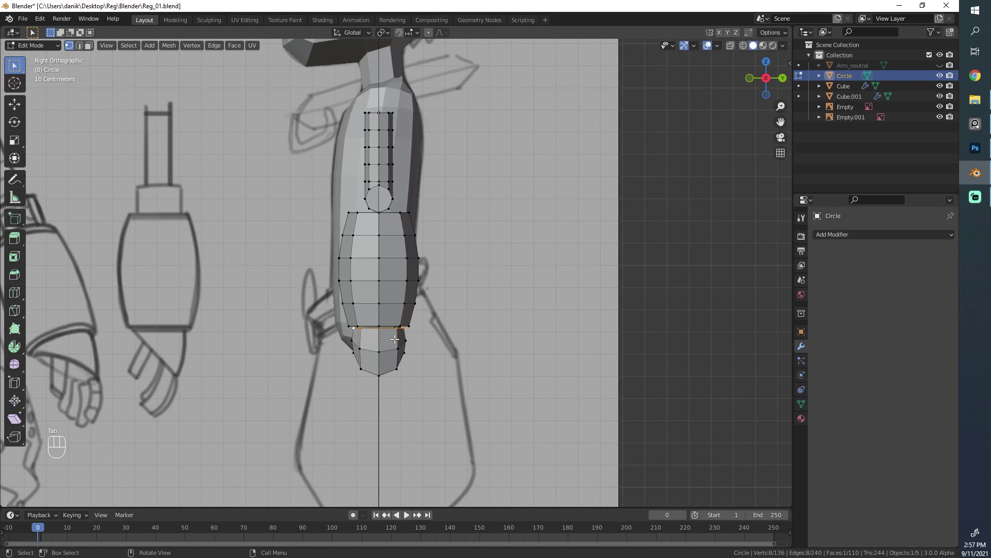
key("alt+a")
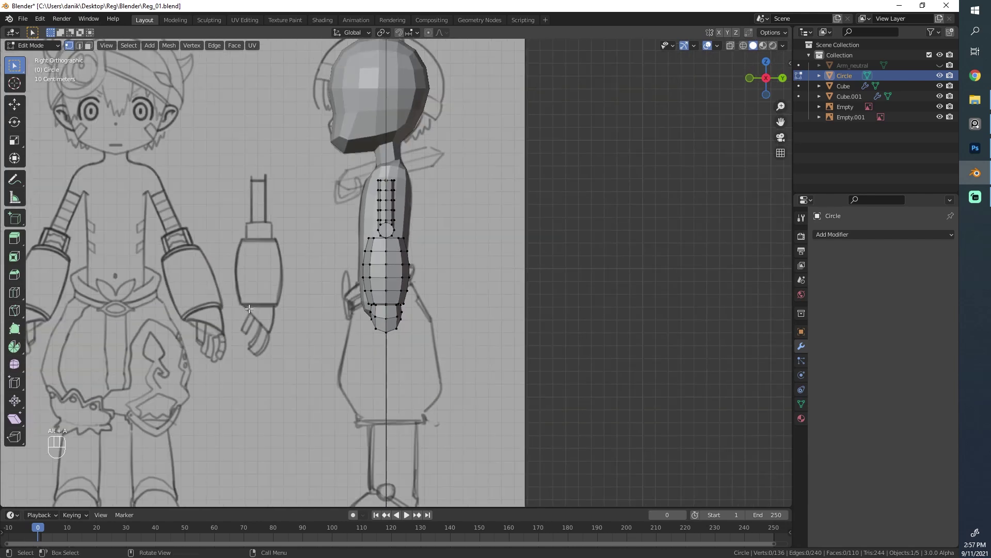
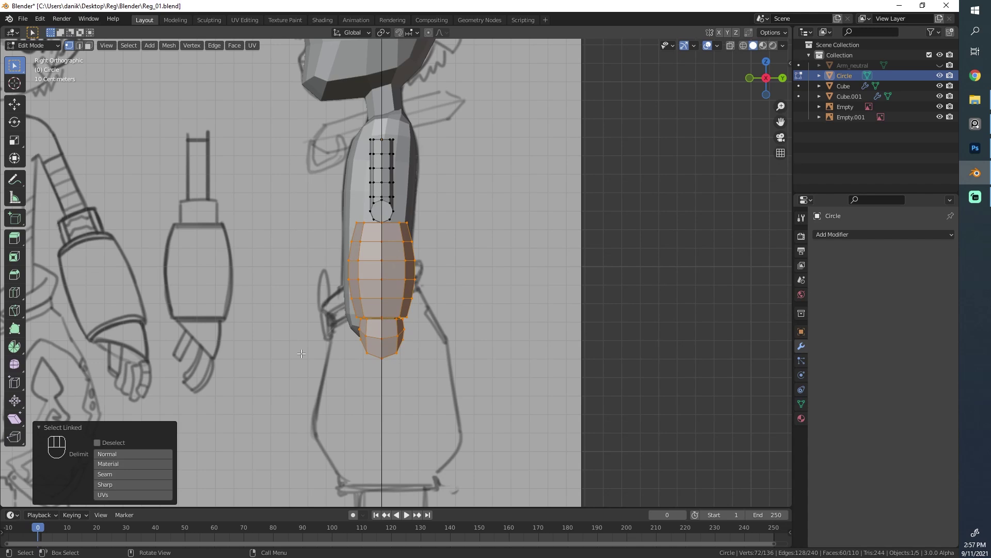
Step: Select the linked arm mesh and orbit to look at the shoulder joint
left_click(44, 431)
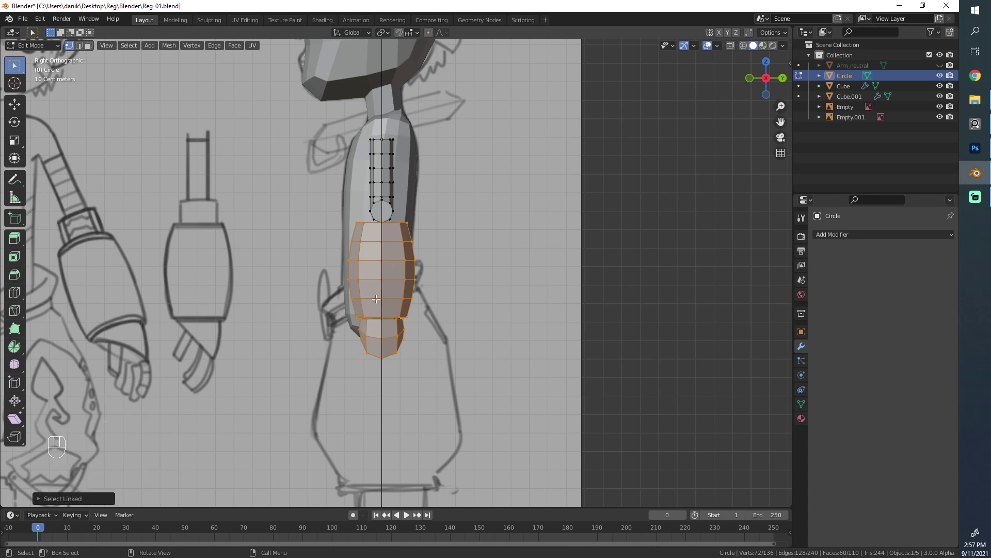
key("l")
left_click_drag(375, 141, 384, 210)
left_click_drag(326, 225, 366, 248)
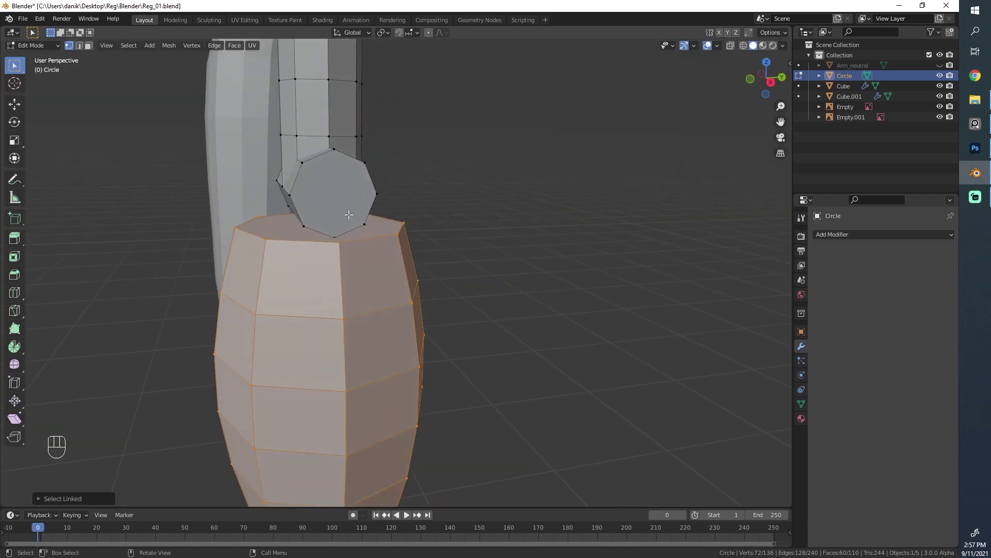
Step: Pick the elbow piece and snap the 3D cursor to it
key("alt+a")
left_click(294, 188)
middle_click(267, 231)
key("shift+s")
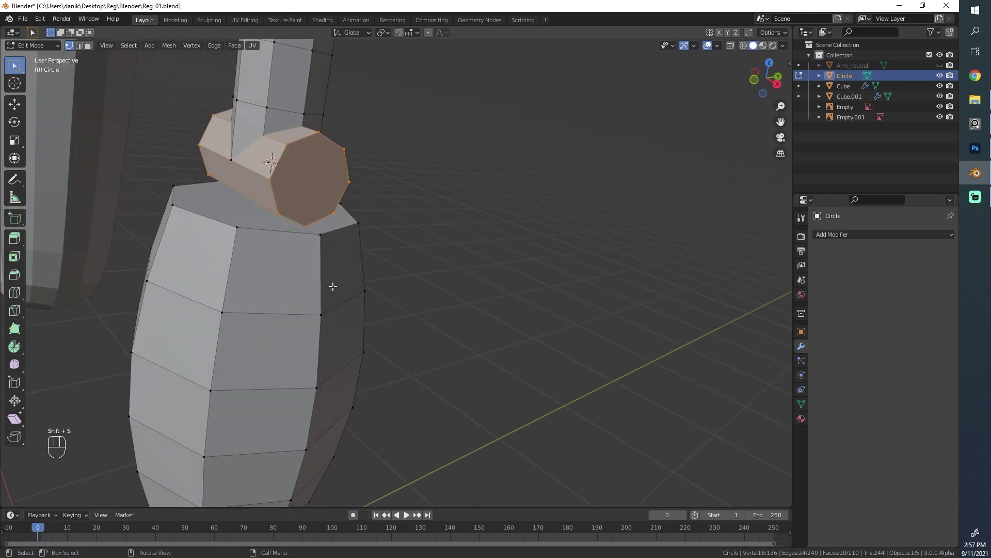
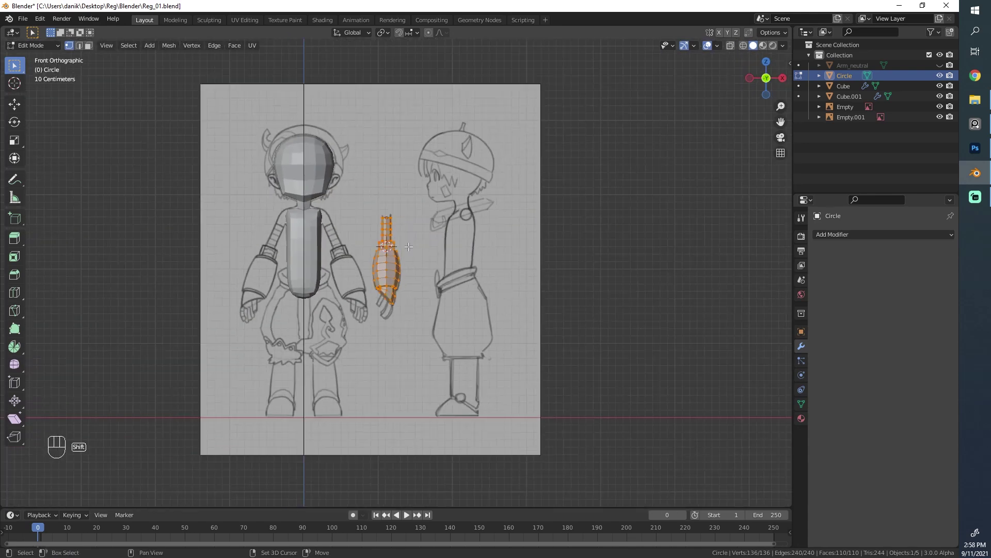
Step: In Object Mode, move the arm to the shoulder and tilt it along the reference arm
key("shift+c")
left_click(417, 257)
key("Tab")
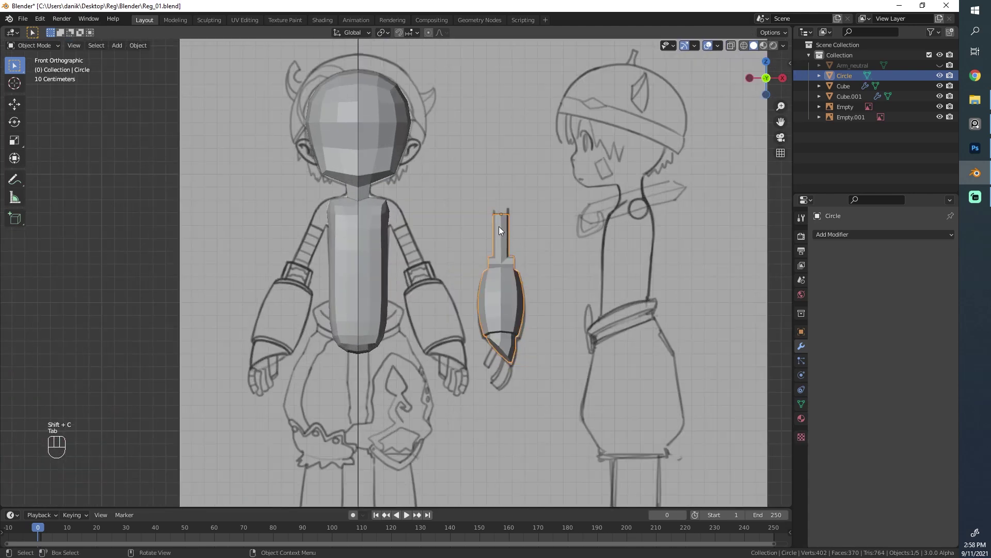
key("r")
key("g")
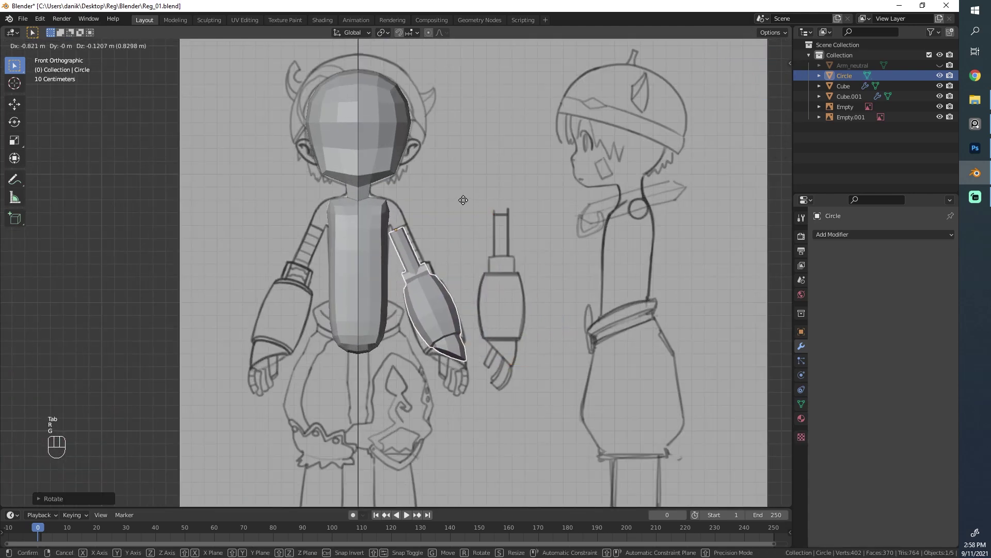
key("r")
key("g")
Step: Fine-tune the arm's rotation, position and scale until it hangs over the drawn arm
key("r")
key("g")
key("s")
key("g")
key("s")
key("g")
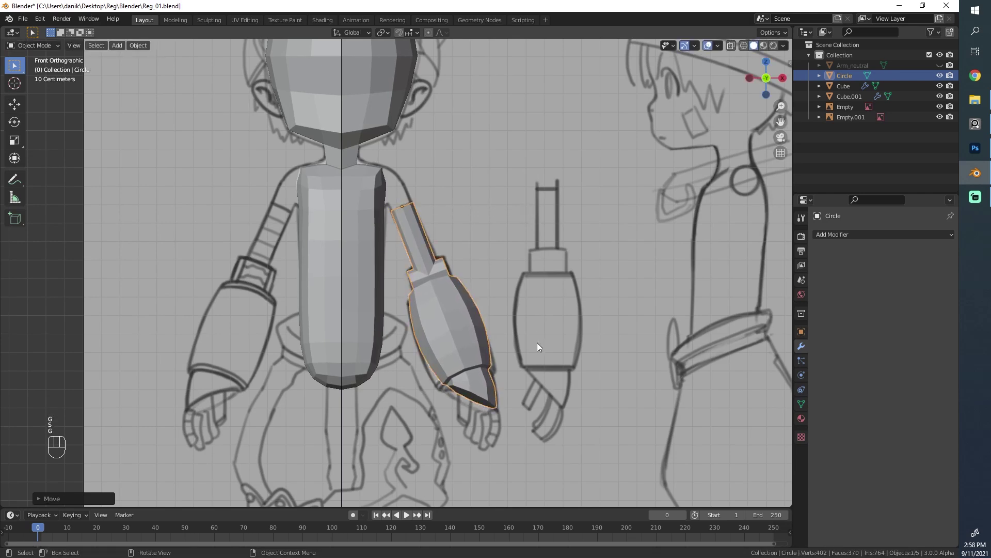
left_click_drag(495, 291, 464, 235)
Step: Scale up the cuff ring and the next forearm ring so the sleeve flares at the wrist
key("Tab")
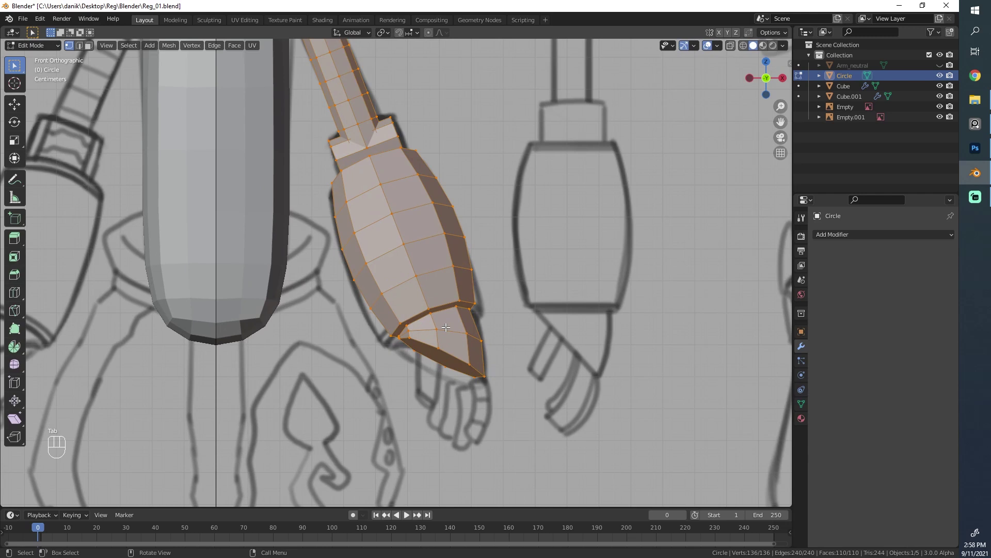
key("z")
key("z")
key("s")
key("s")
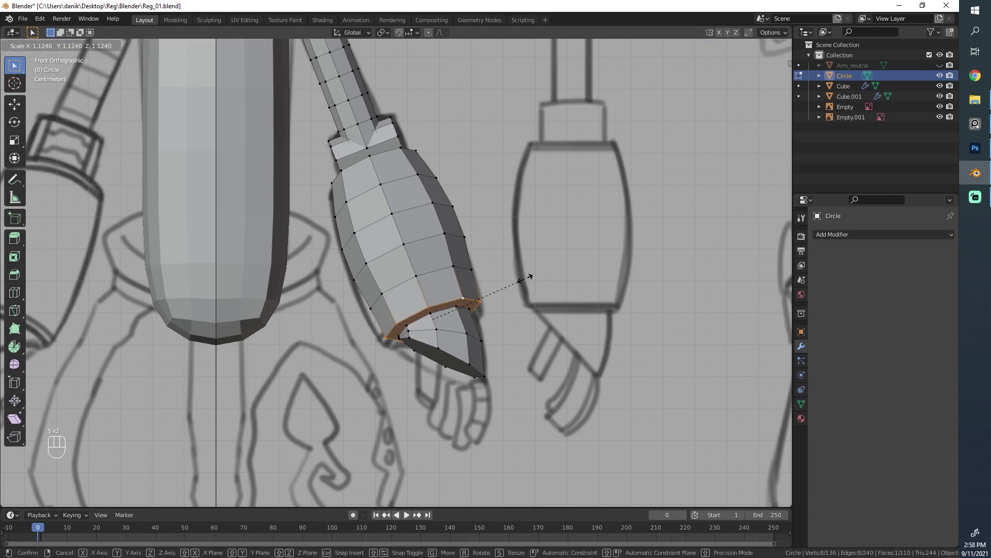
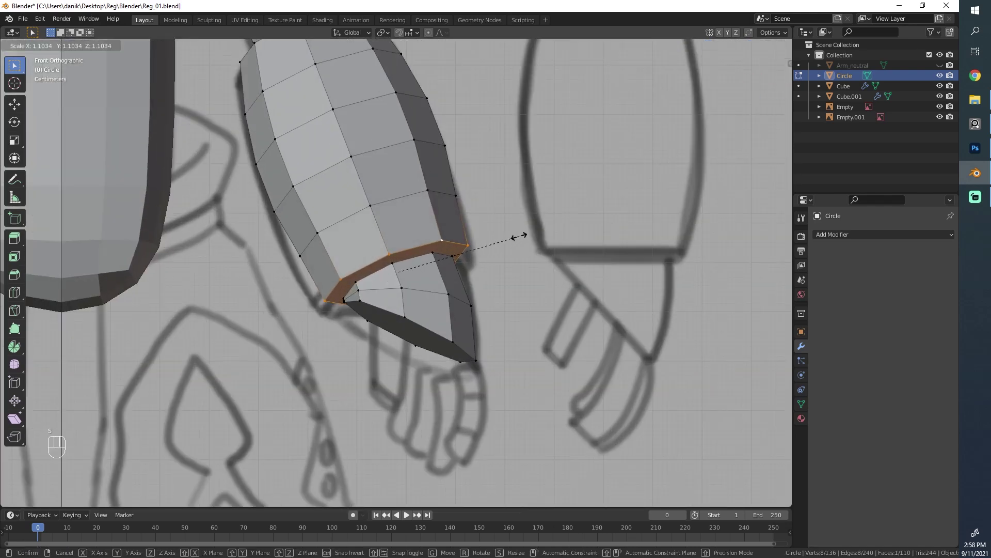
key("s")
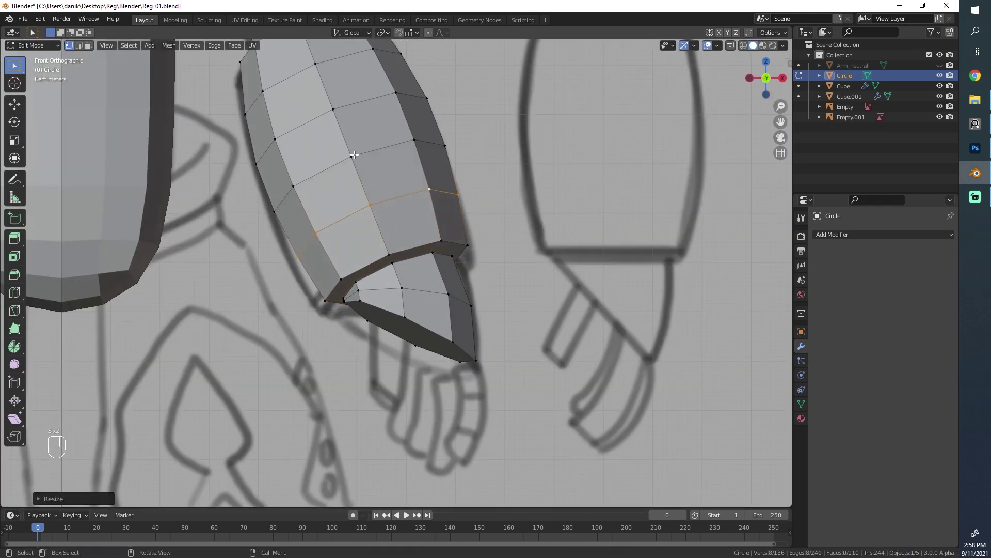
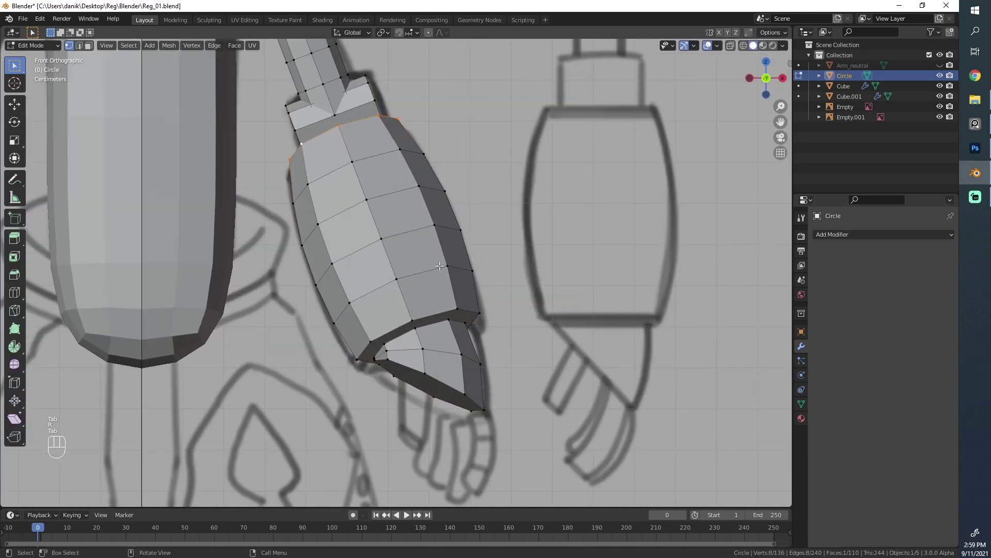
Step: Back in Object Mode, frame the whole body and arm in view
key("Tab")
key("alt+a")
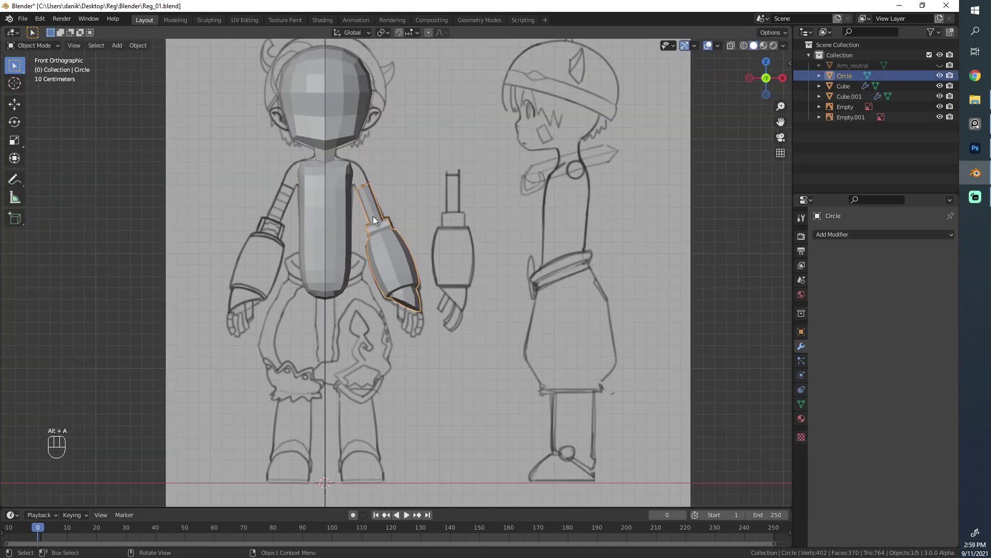
left_click_drag(404, 287, 342, 288)
left_click_drag(353, 288, 410, 289)
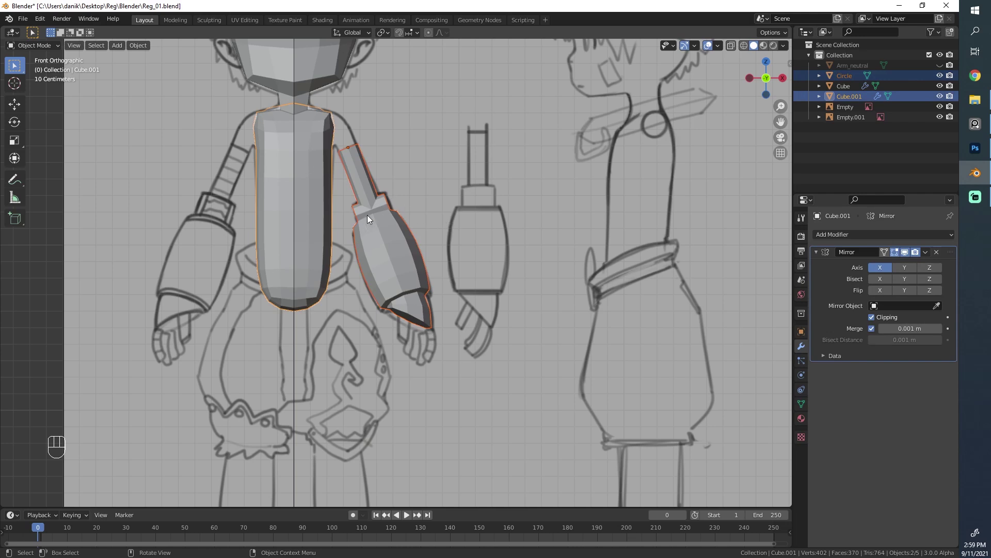
left_click(403, 246)
Step: Select the arm plus the mirrored body and join them with Ctrl+J
left_click(321, 188)
left_click(373, 213)
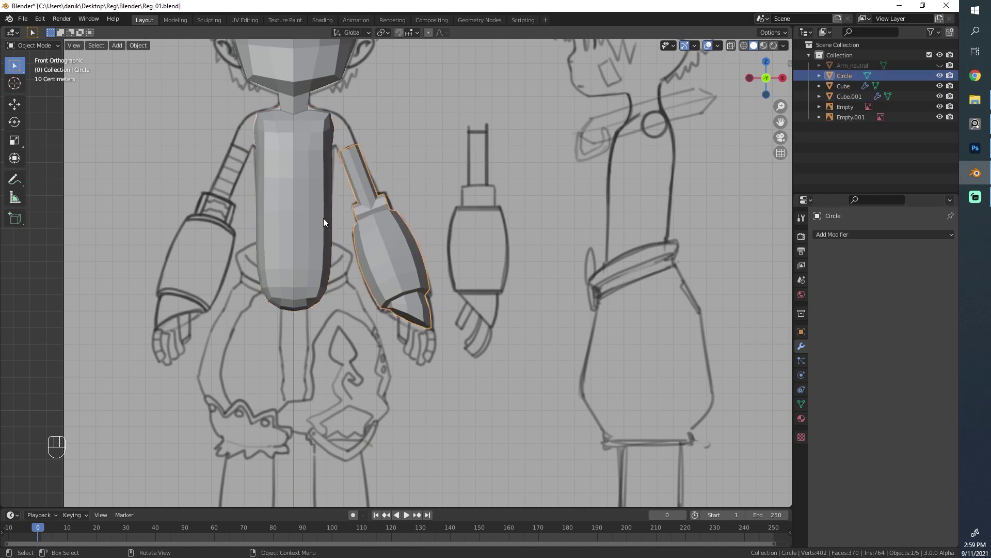
left_click_drag(294, 192, 296, 219)
key("ctrl+j")
key("alt+a")
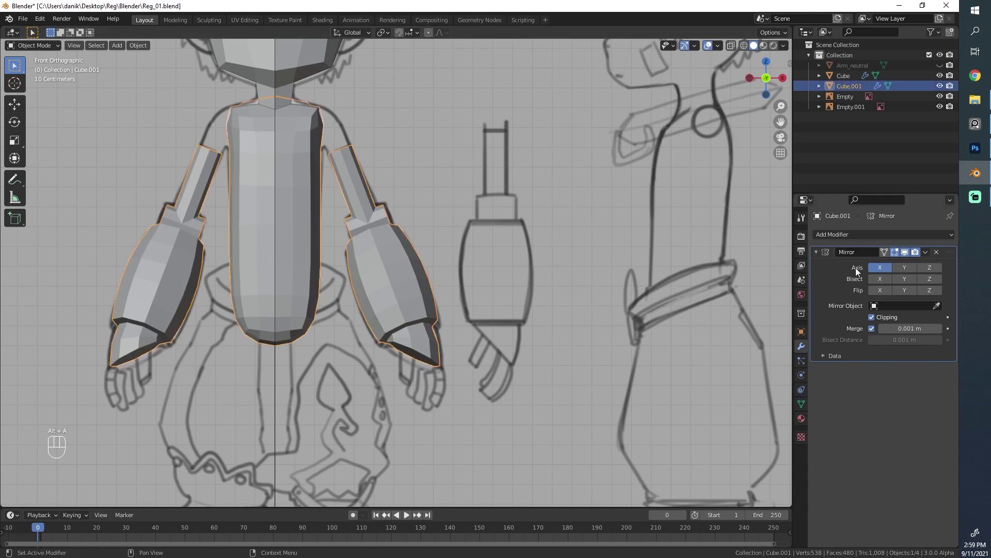
Step: In Edit Mode with X-ray, move the arm part in depth to centre it in the shoulder
left_click(358, 249)
key("Tab")
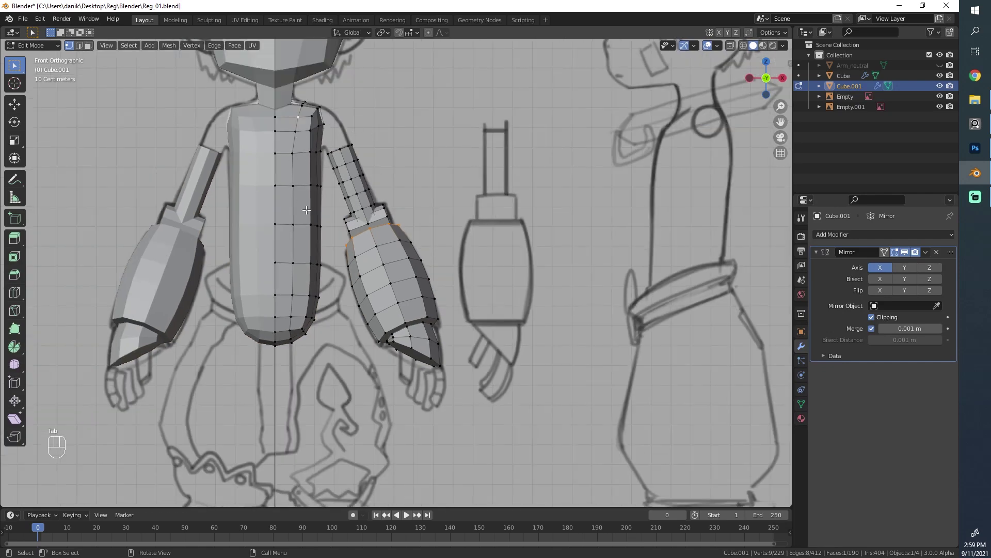
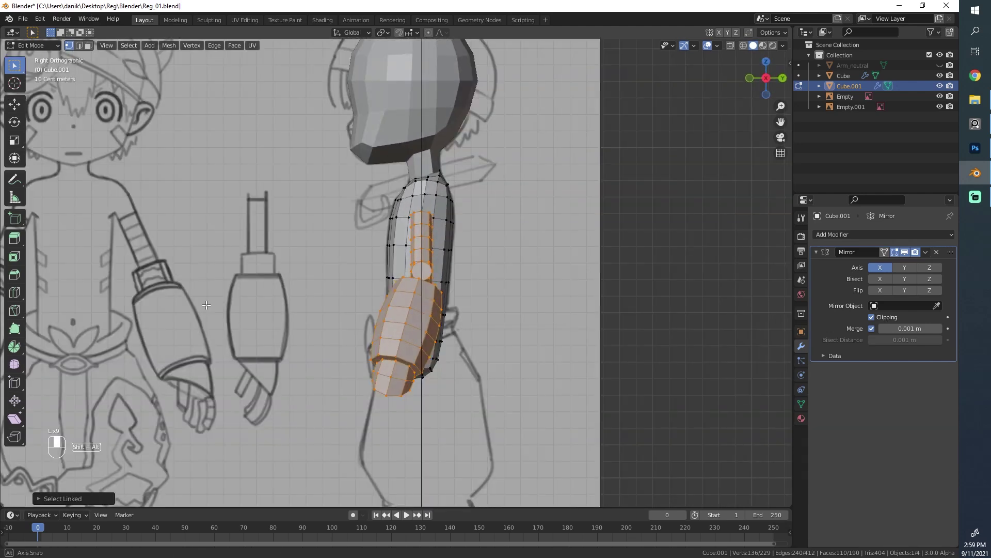
key("z")
left_click(412, 197)
key("g")
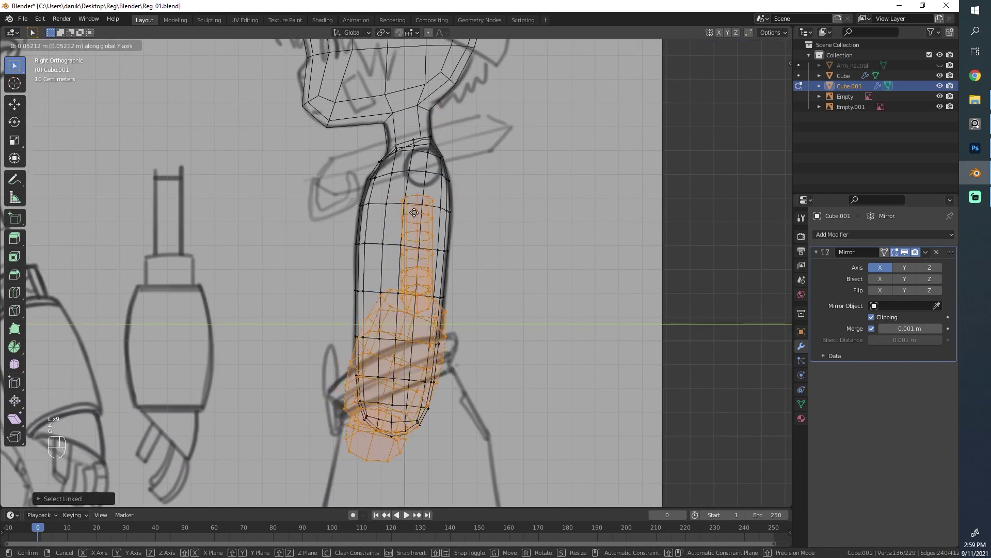
key("g")
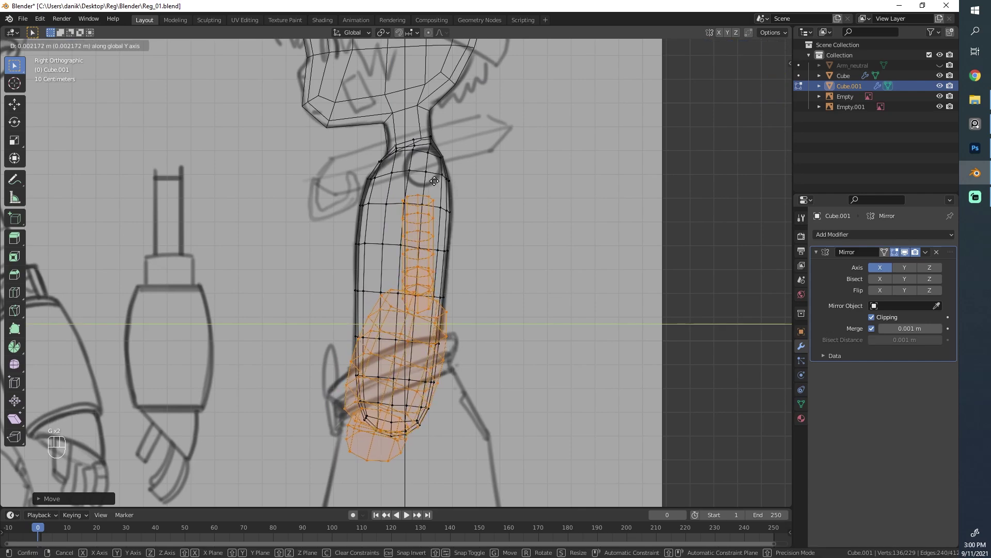
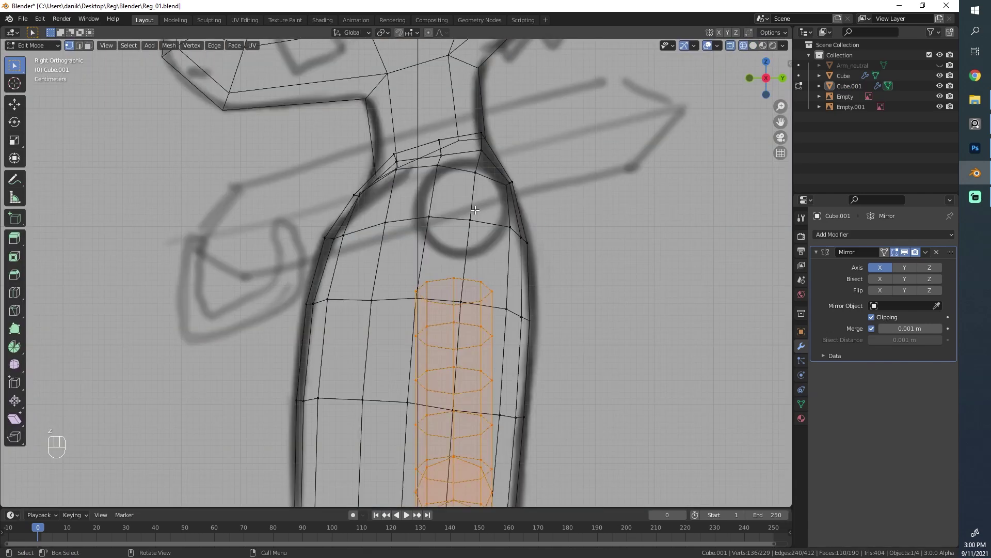
Step: Add a new loop ring around the upper body and slide it up toward the shoulder
left_click(368, 291)
key("ctrl+r")
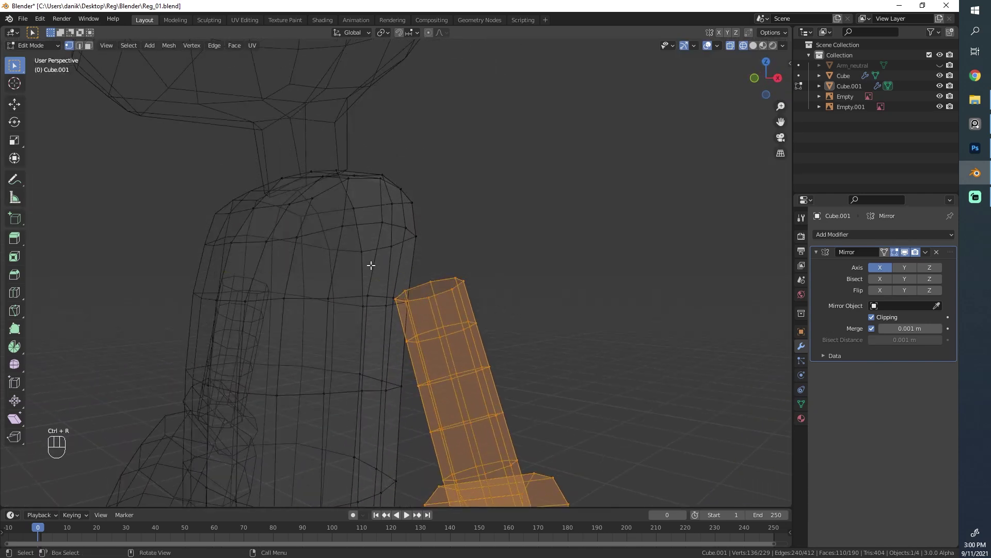
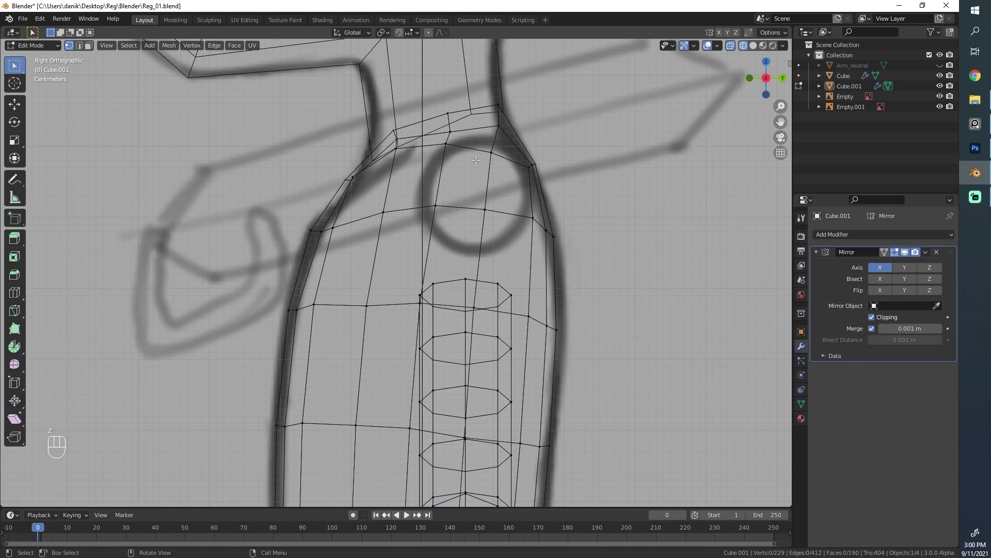
key("ctrl+r")
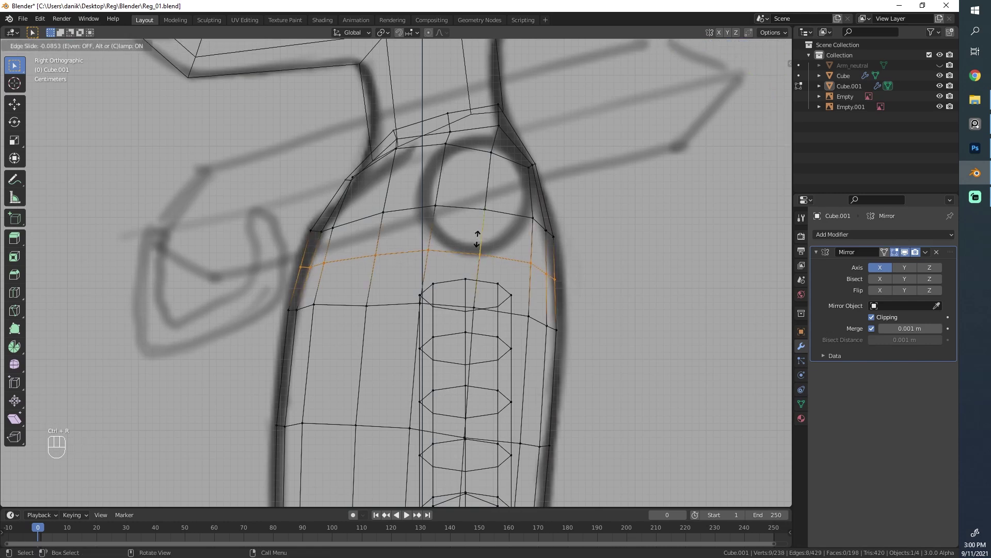
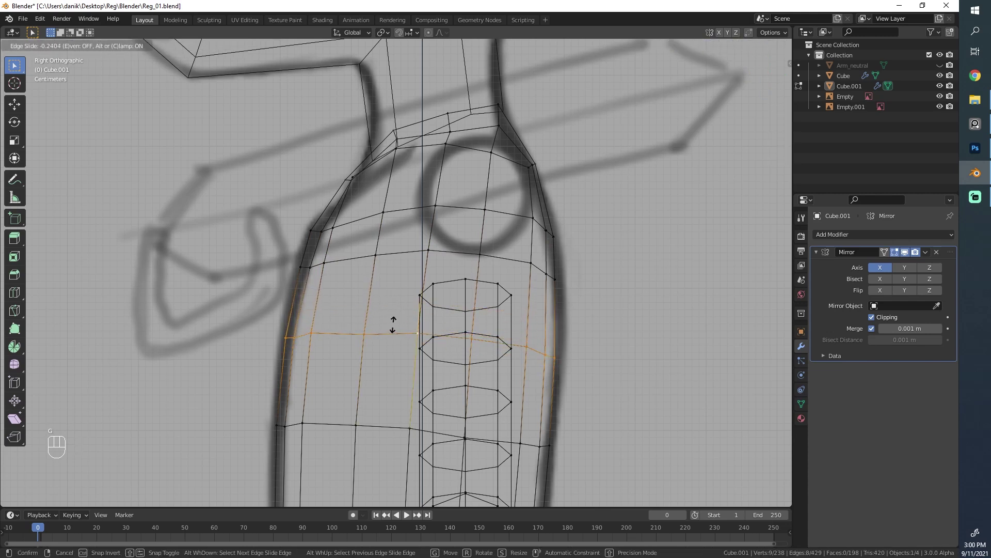
key("alt+g")
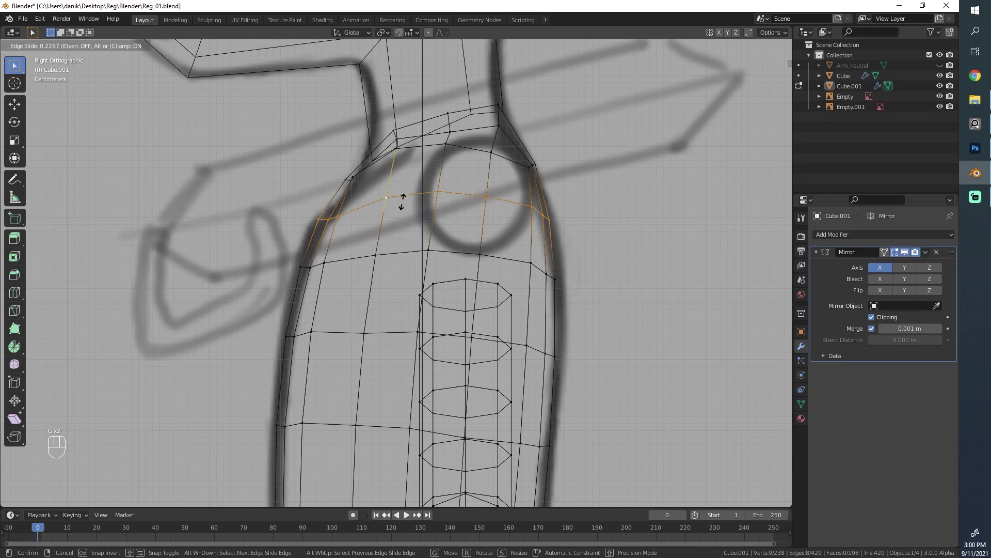
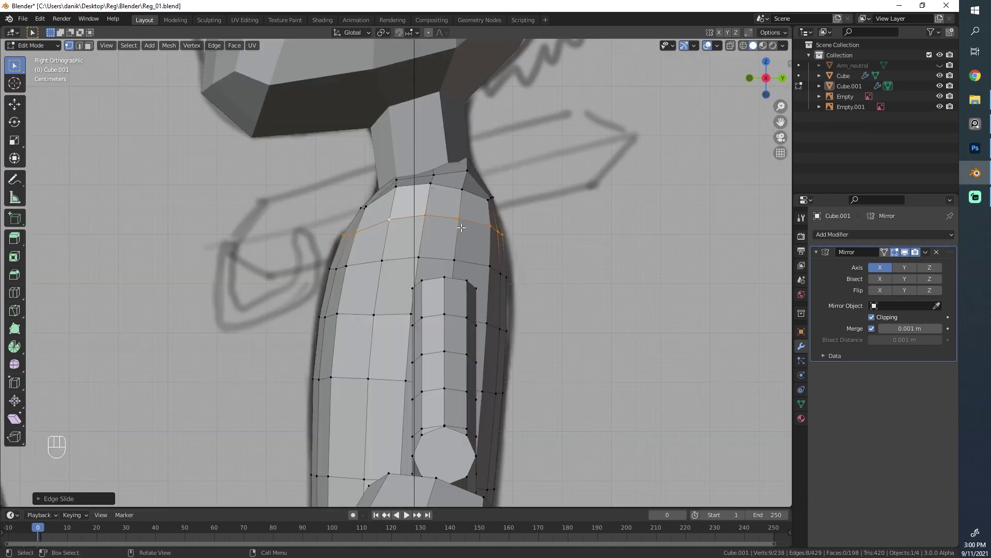
Step: In see-through view, pull a shoulder vertex outward in depth and select the shoulder faces
key("z")
key("g")
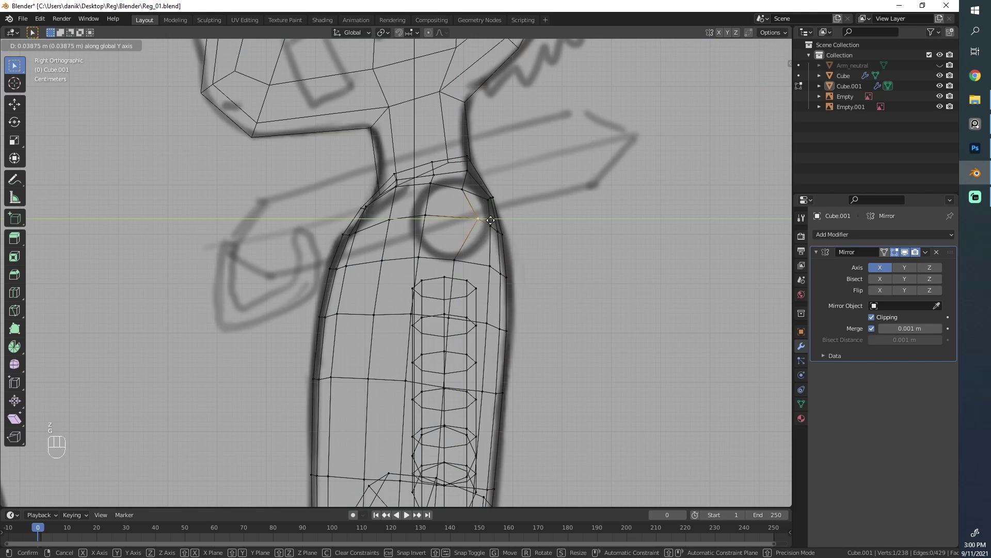
left_click_drag(378, 242, 386, 210)
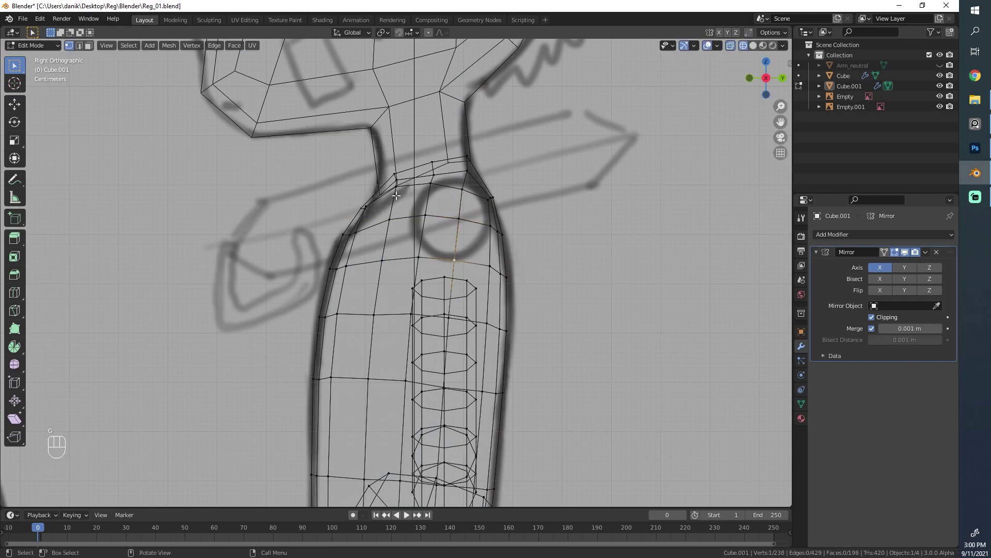
left_click(452, 191)
left_click_drag(427, 180, 465, 259)
Step: With proportional editing on, push the shoulder faces outward along Y with a wide, sharper falloff
key("o")
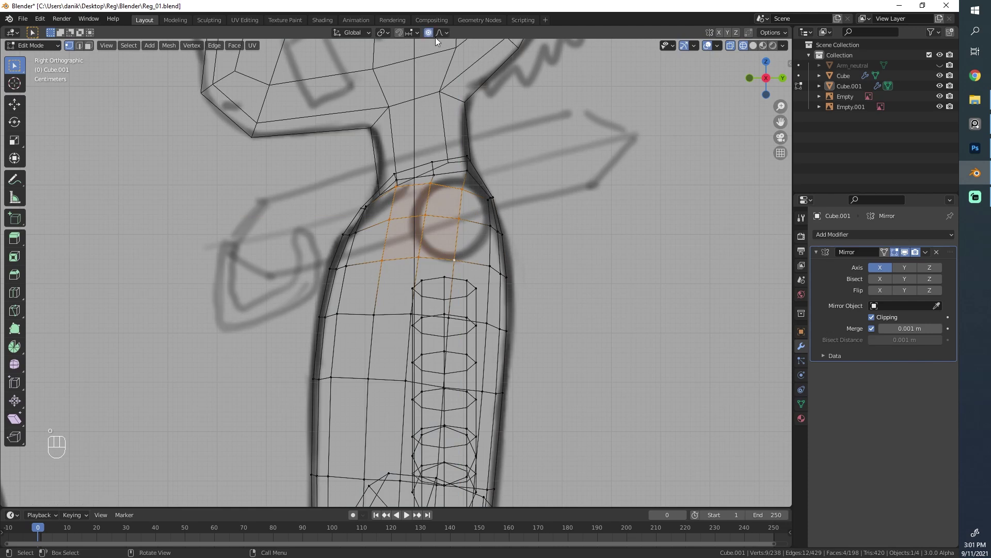
key("g")
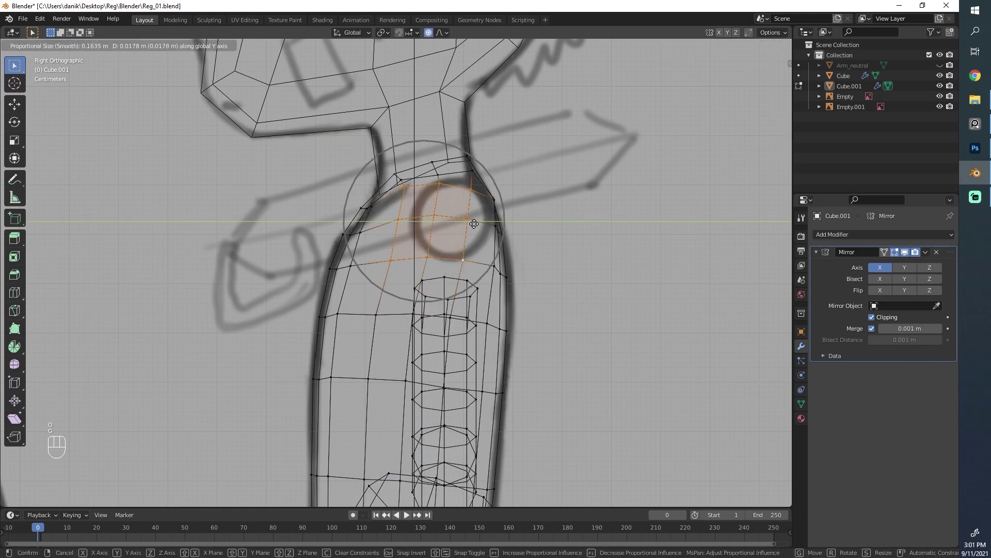
left_click_drag(444, 37, 527, 87)
left_click_drag(444, 35, 471, 227)
key("g")
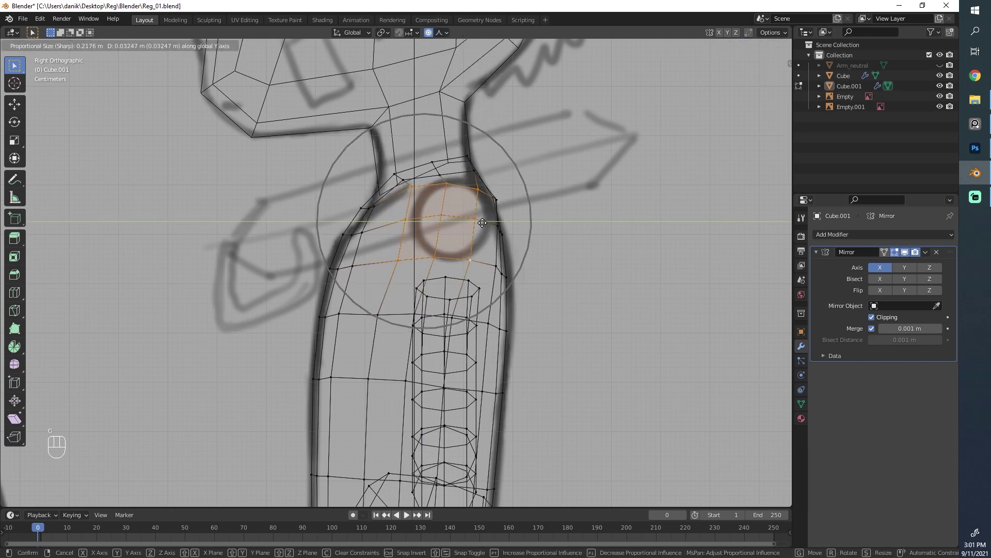
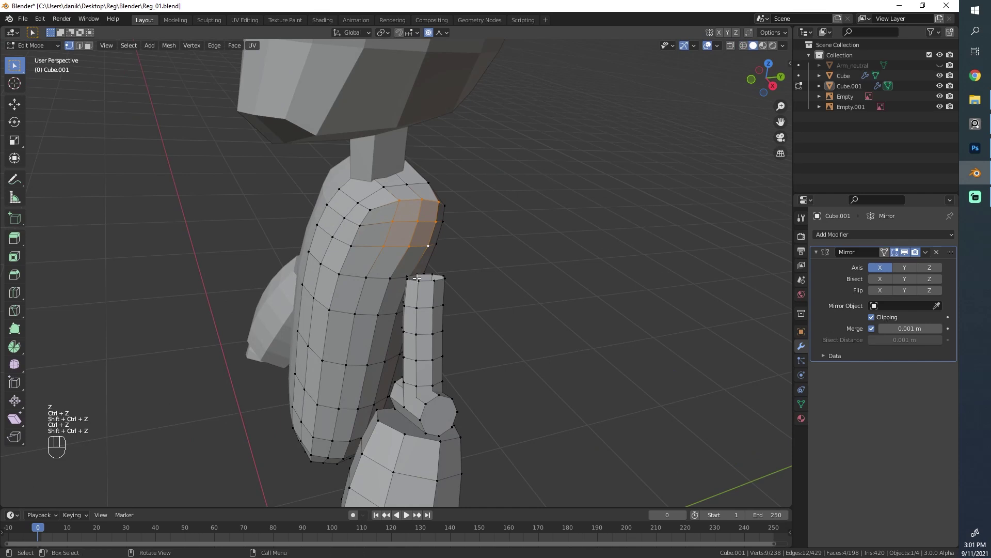
Step: Undo and redo the shoulder-face move along depth using sharp proportional falloff
key("ctrl+z")
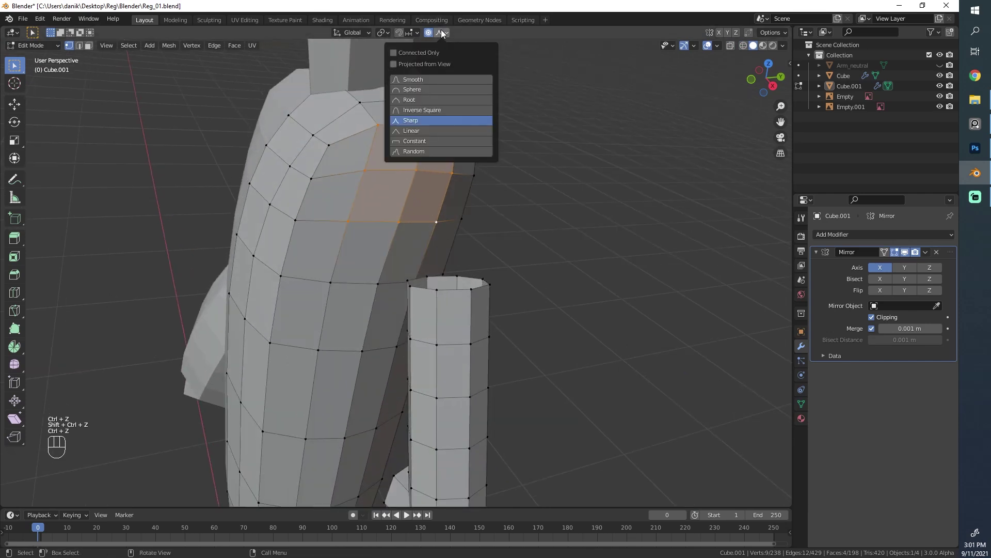
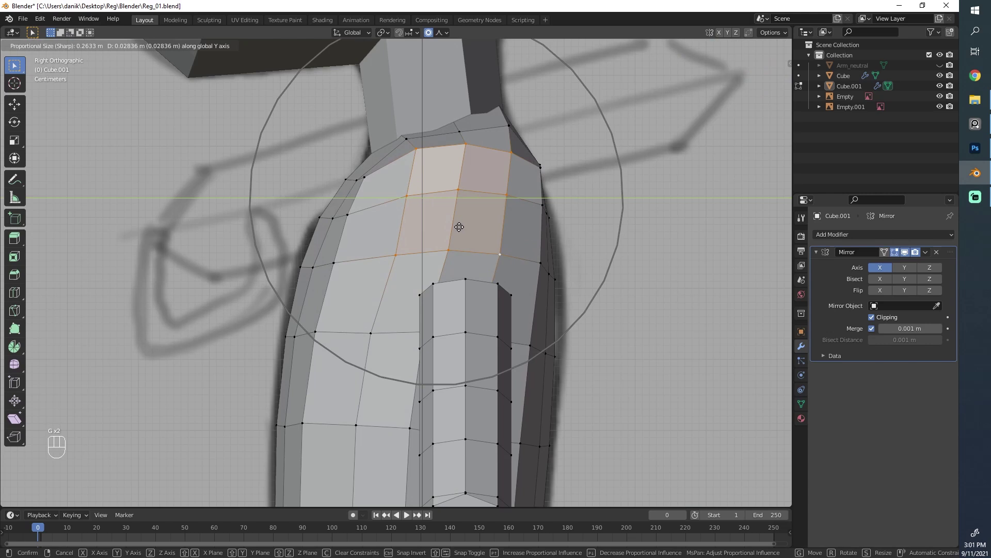
key("g")
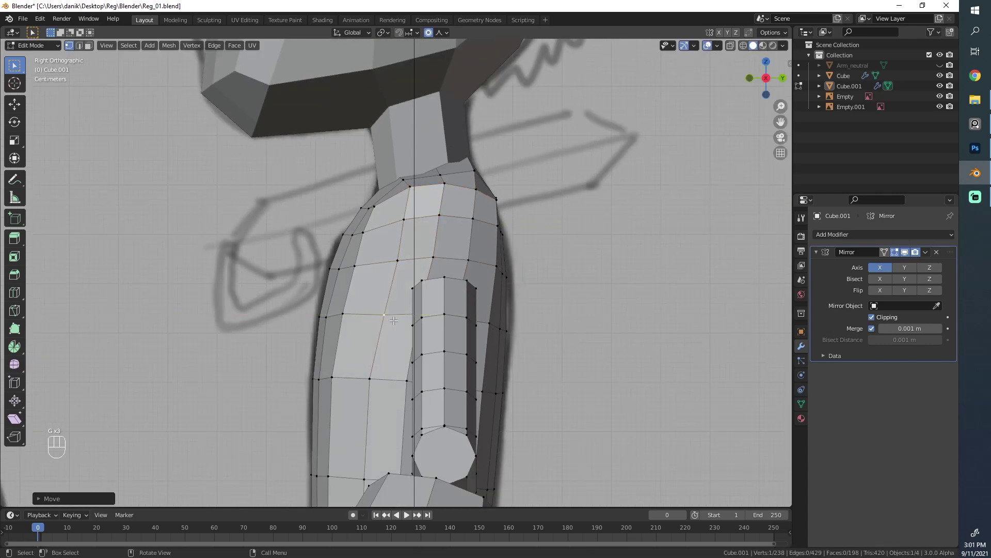
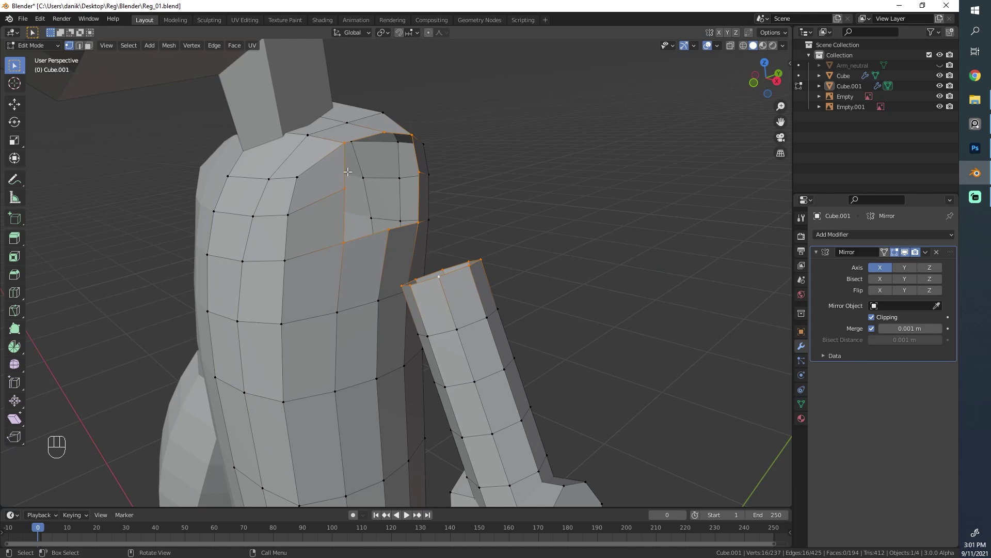
Step: Bridge the arm top to the shoulder opening via edge operations and raise the cut count for a curved joint
key("ctrl+e")
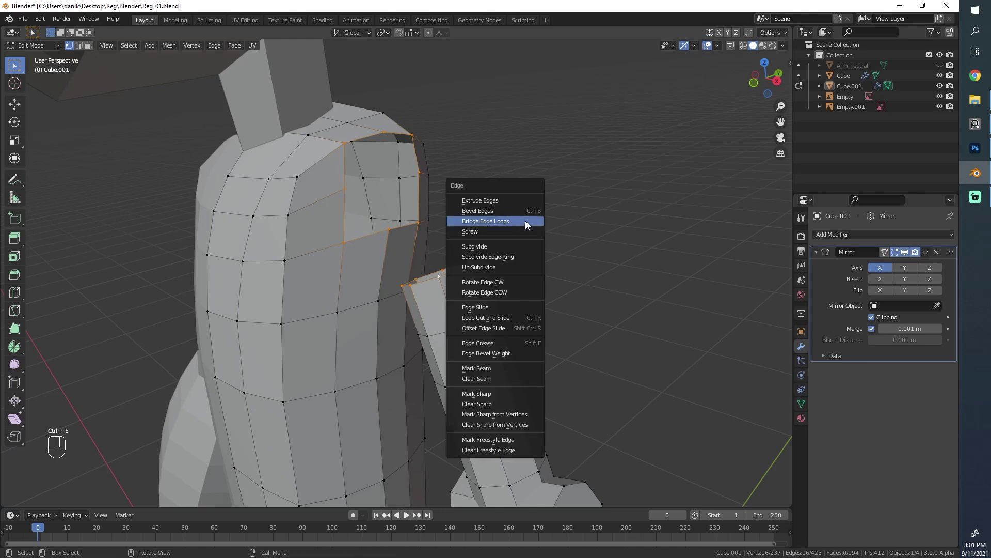
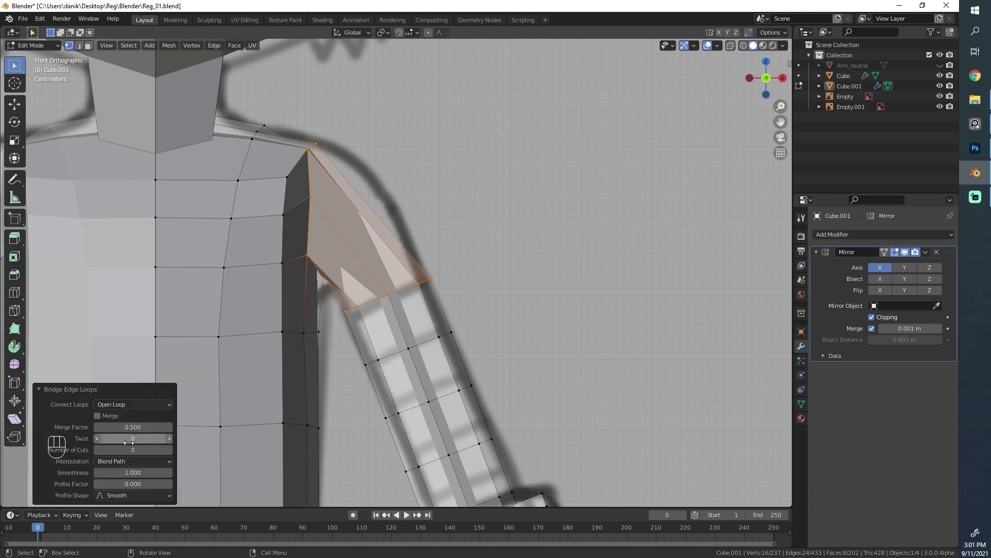
left_click(172, 453)
left_click(172, 454)
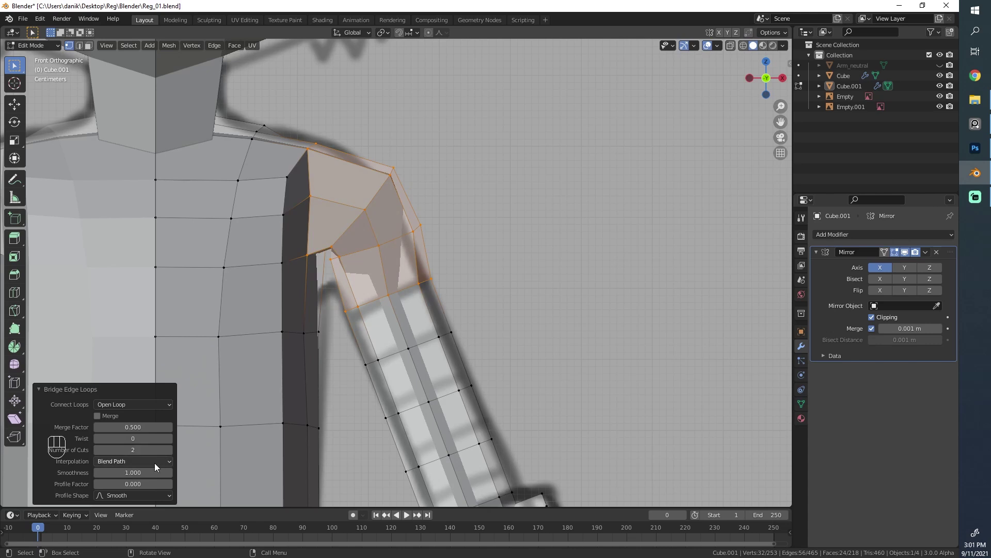
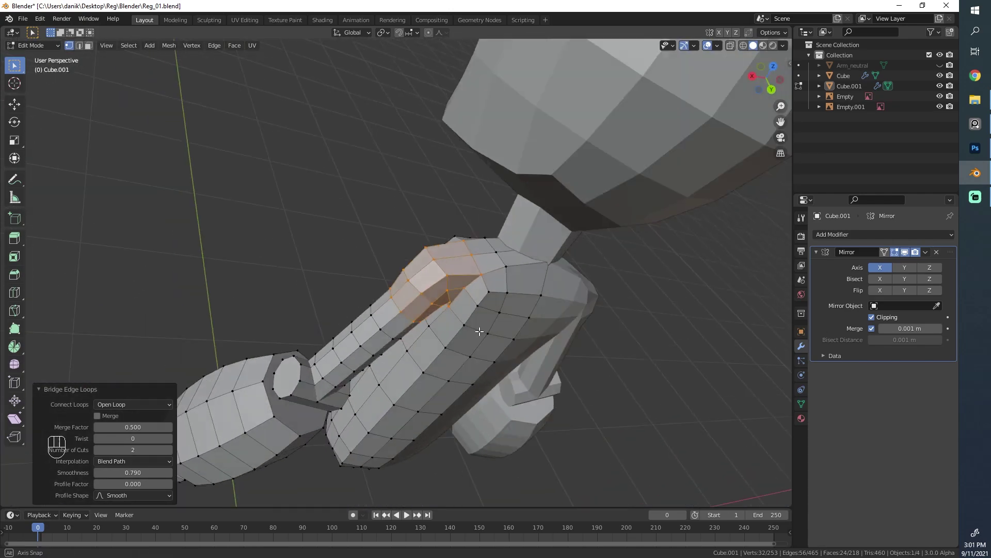
Step: Orbit around the new shoulder joint to inspect it from behind and below
key("Tab")
left_click_drag(340, 277, 466, 284)
key("Tab")
left_click_drag(506, 264, 430, 323)
left_click_drag(417, 343, 385, 390)
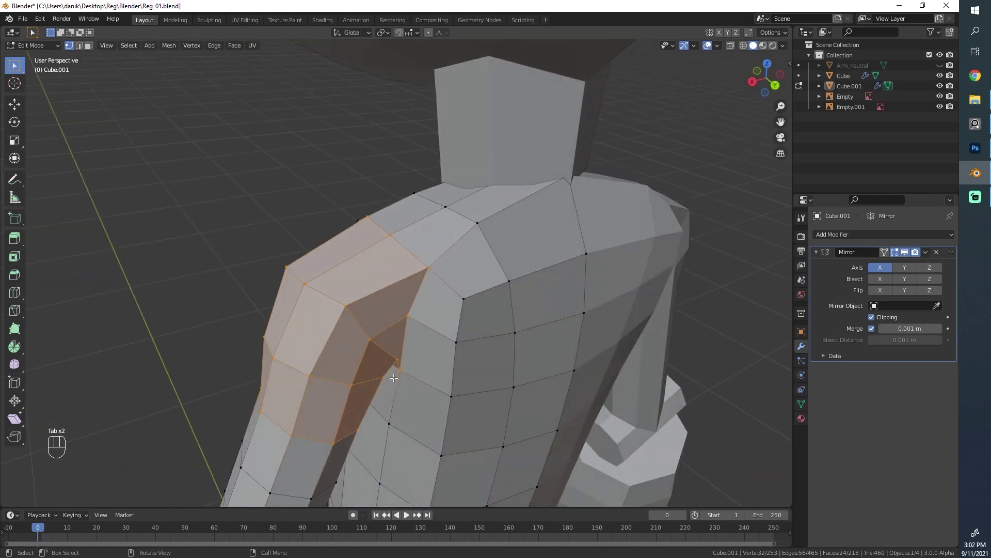
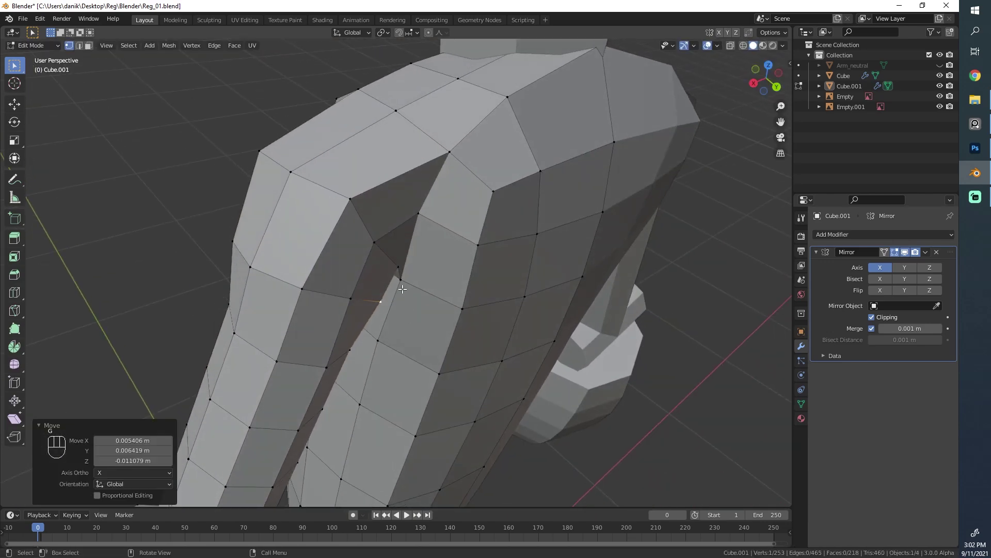
left_click_drag(451, 321, 385, 245)
Step: Edge-slide a shoulder edge along its neighbours to even out the joint
key("g")
key("g")
left_click(333, 261)
key("g")
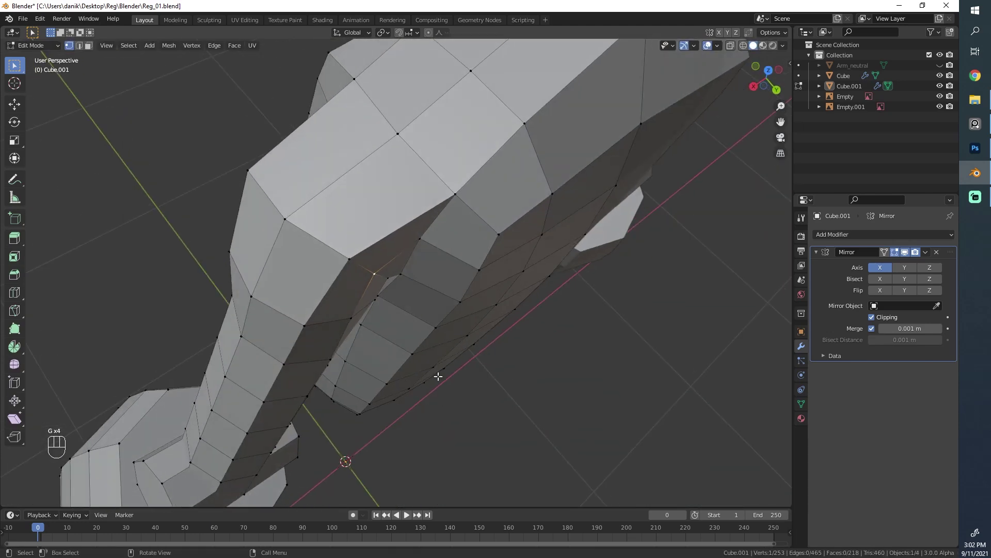
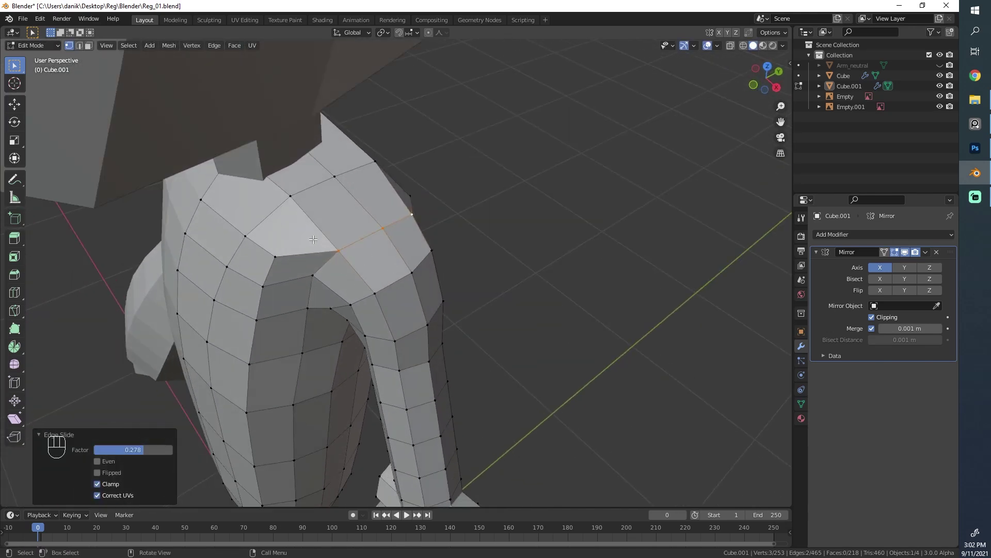
Step: Select the shoulder-top edge and face, then switch to vertex selection
left_click(334, 249)
left_click(93, 46)
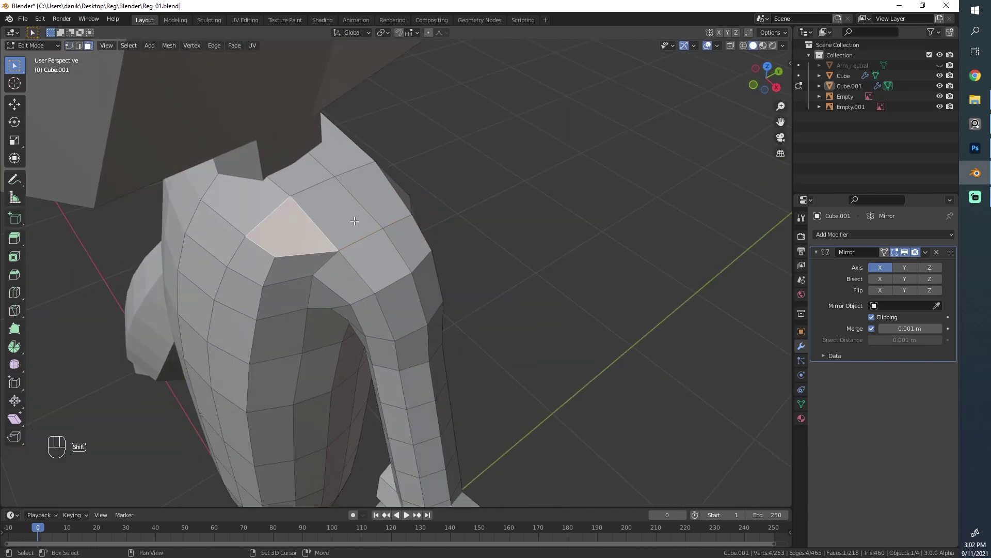
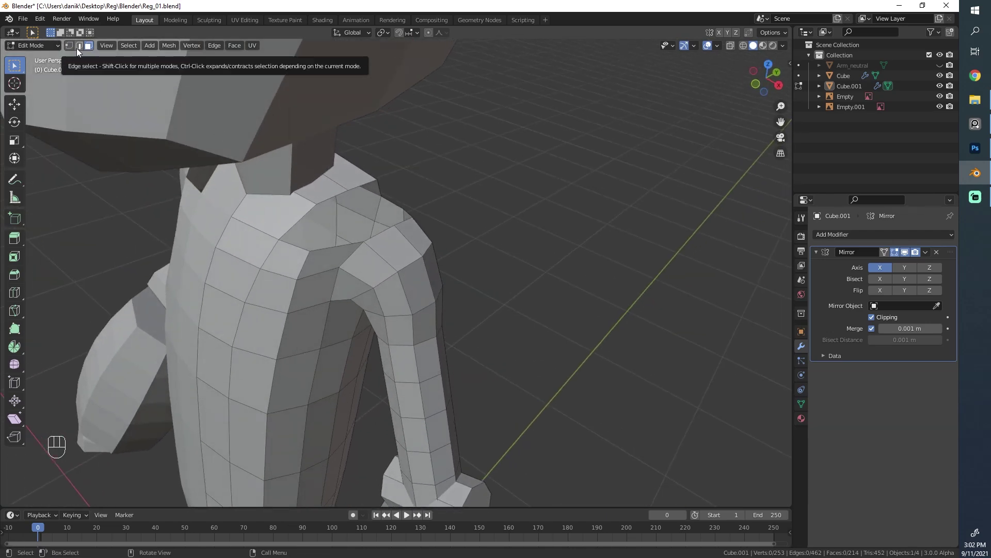
left_click(77, 50)
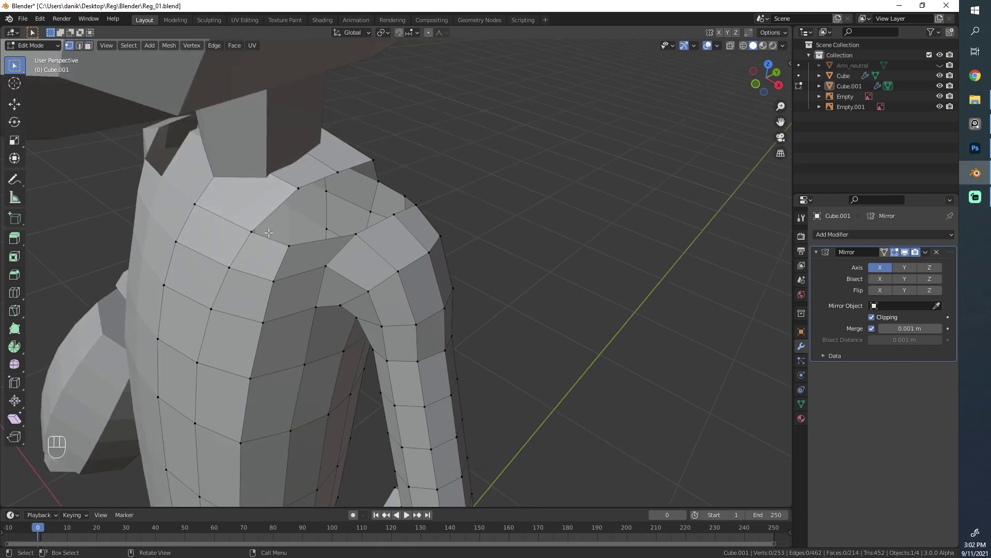
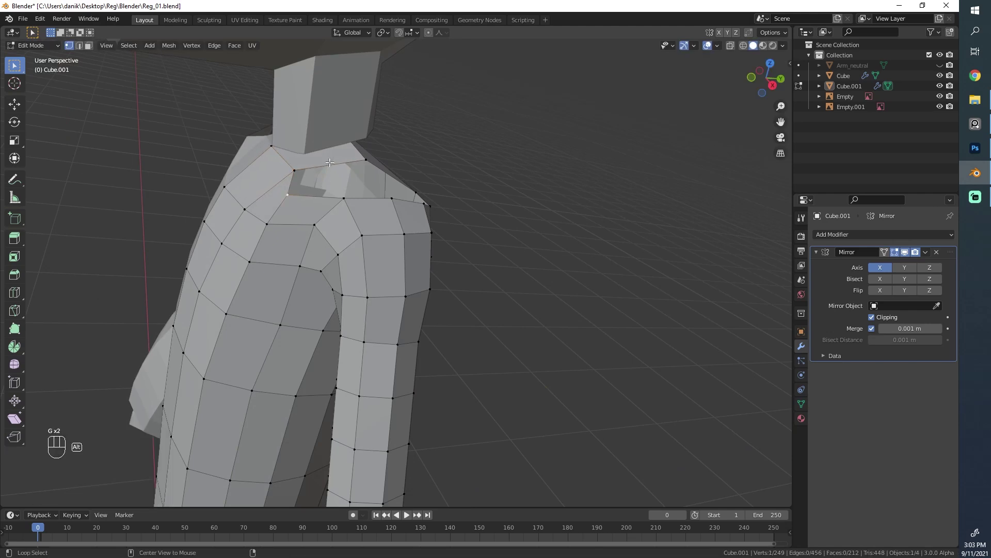
Step: Delete the extra edge loop near the collar and connect two vertices across the shoulder
left_click(348, 139)
key("x")
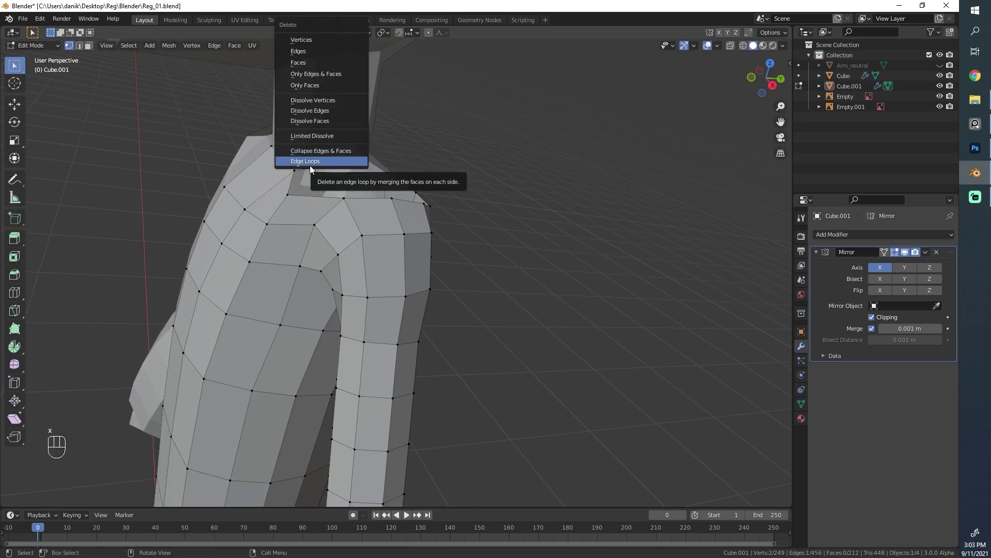
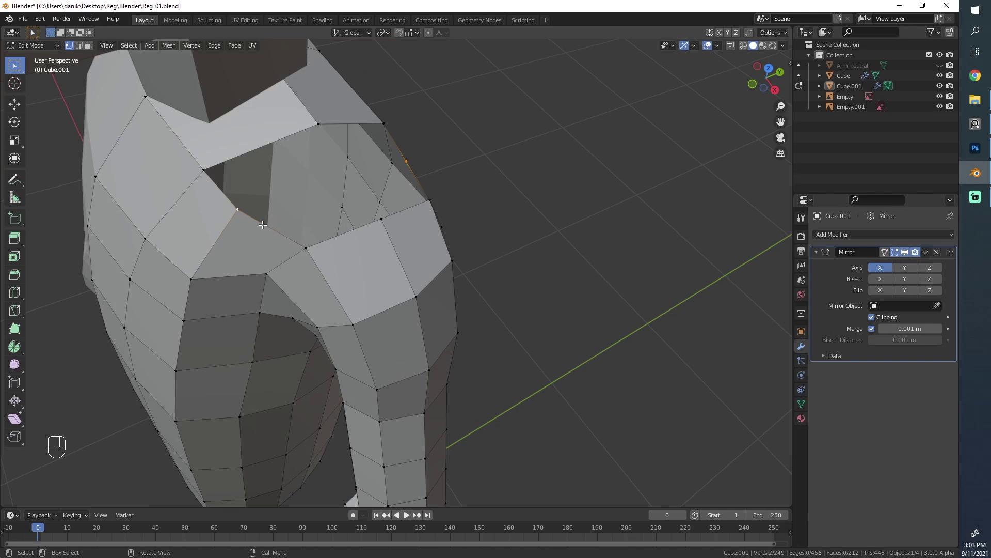
key("f")
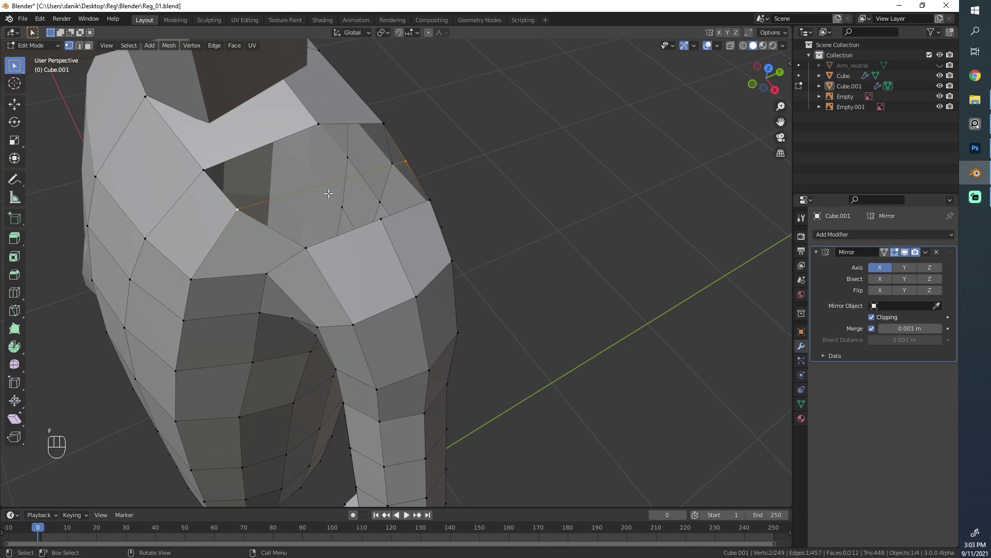
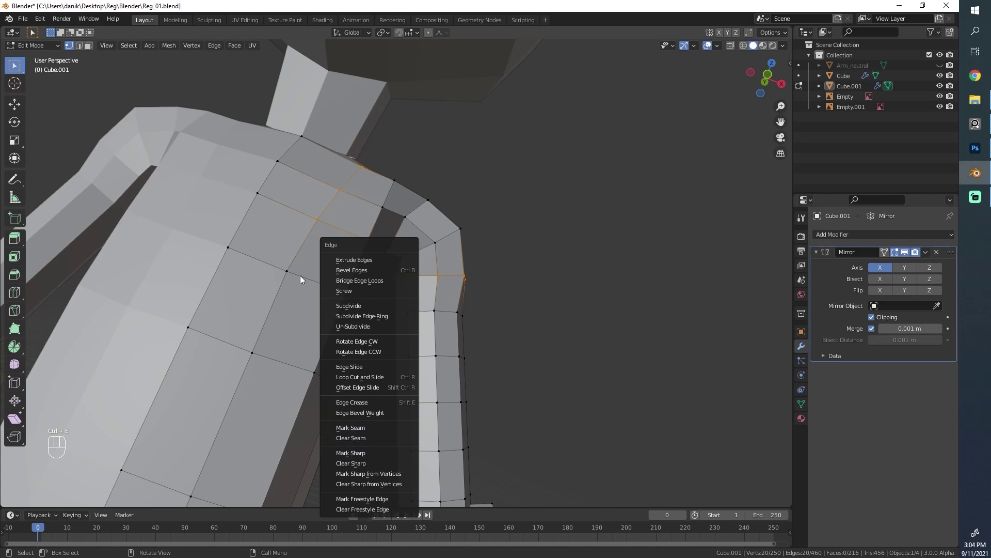
Step: Adjust the shoulder bridge's segment count, then smooth the vertices around the joint twice
left_click_drag(135, 49, 259, 227)
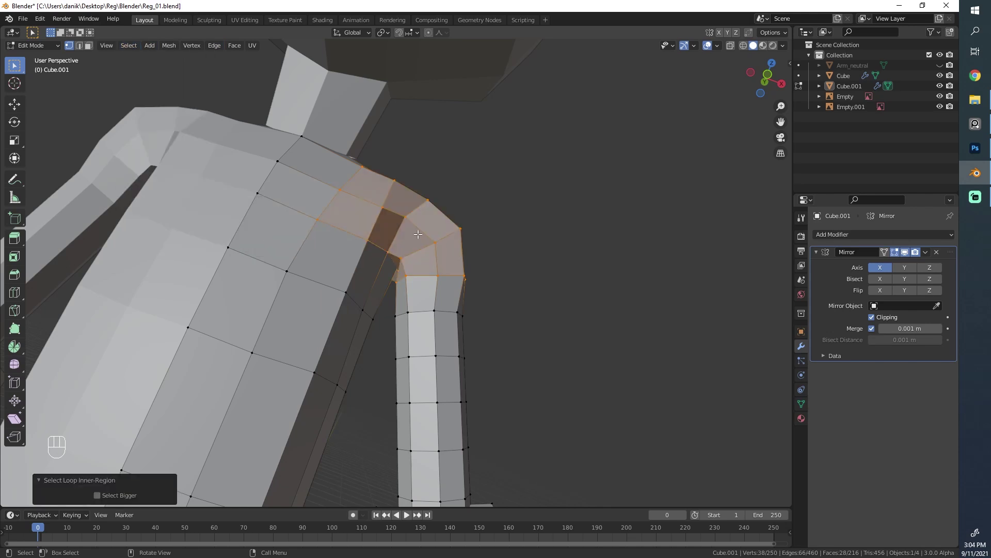
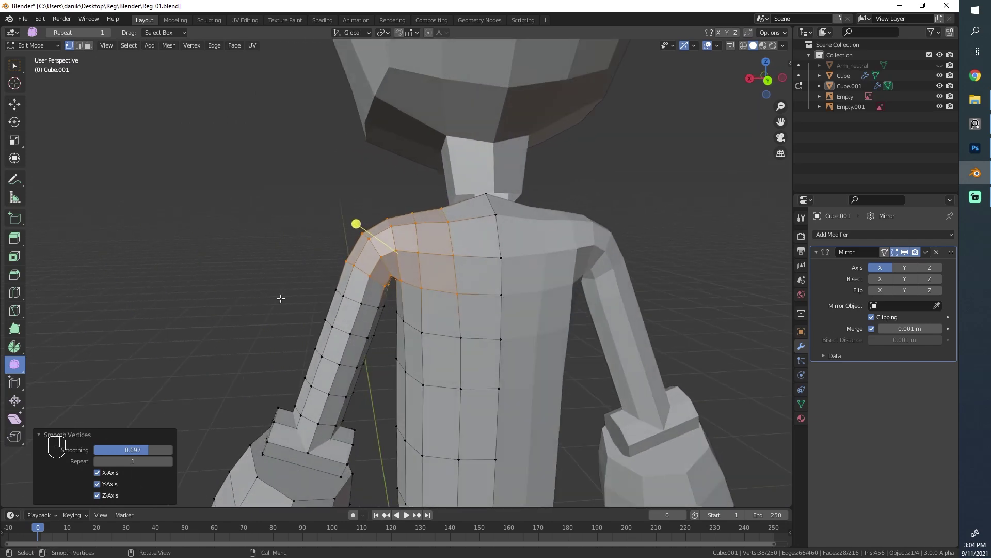
left_click_drag(381, 297, 370, 284)
left_click(377, 313)
left_click_drag(413, 304, 409, 291)
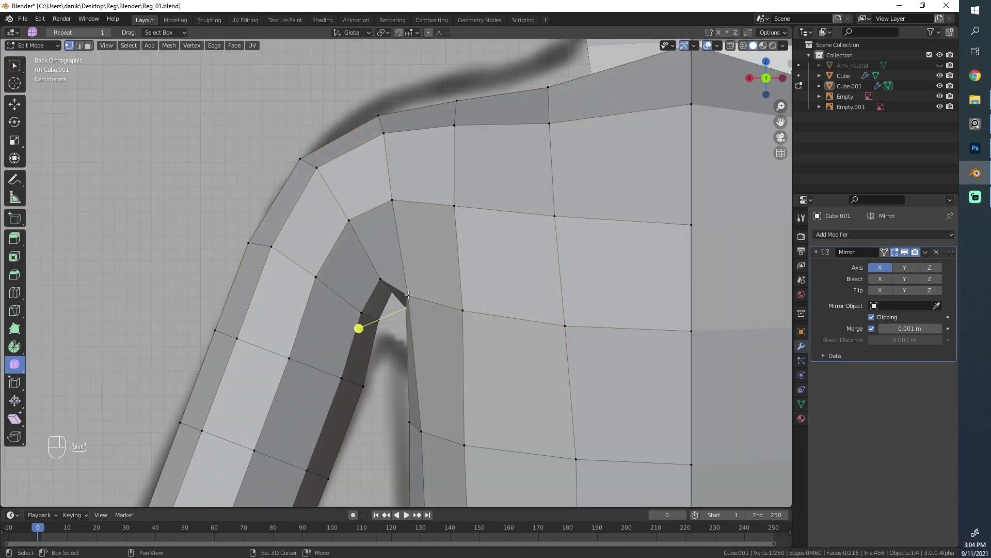
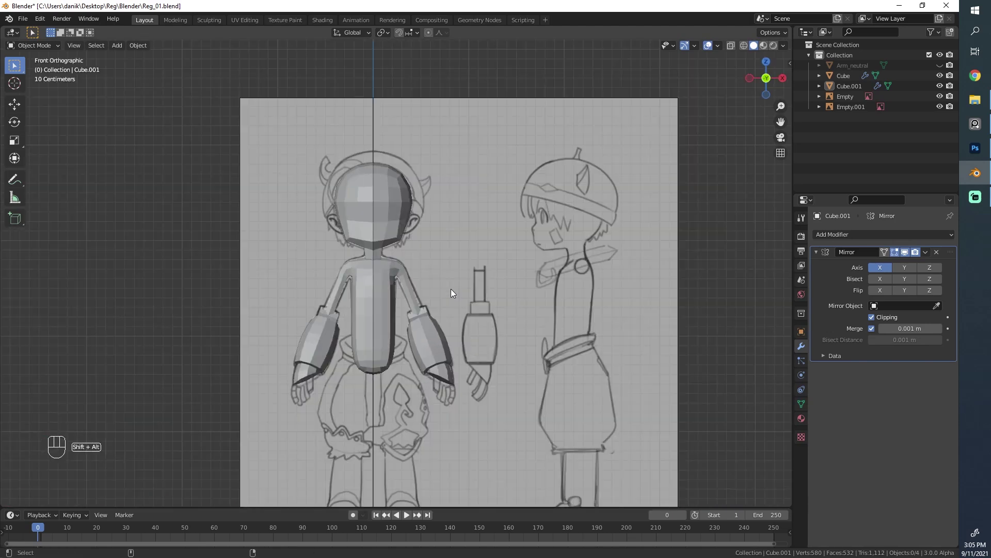
Step: Move the front reference image back along Y so it stands clear of the model
key("Tab")
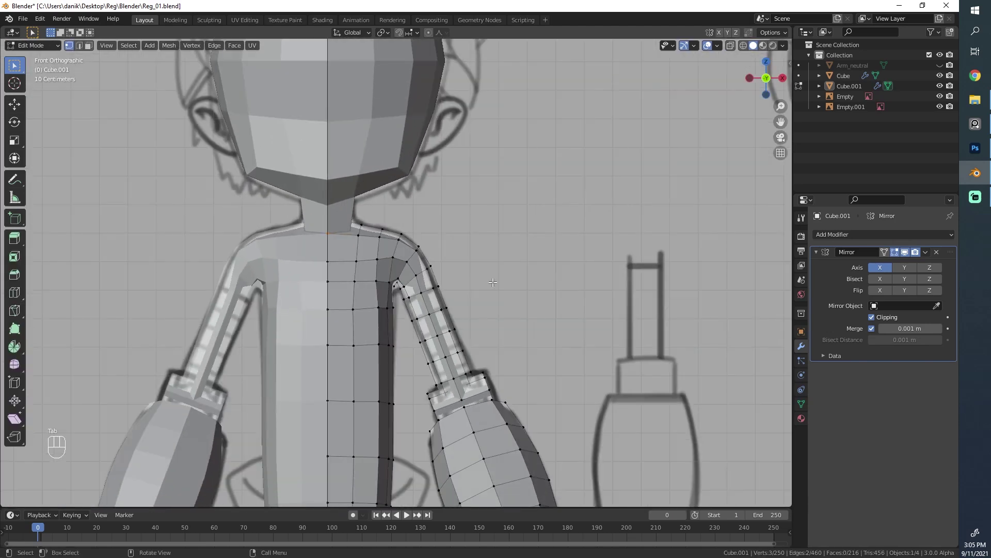
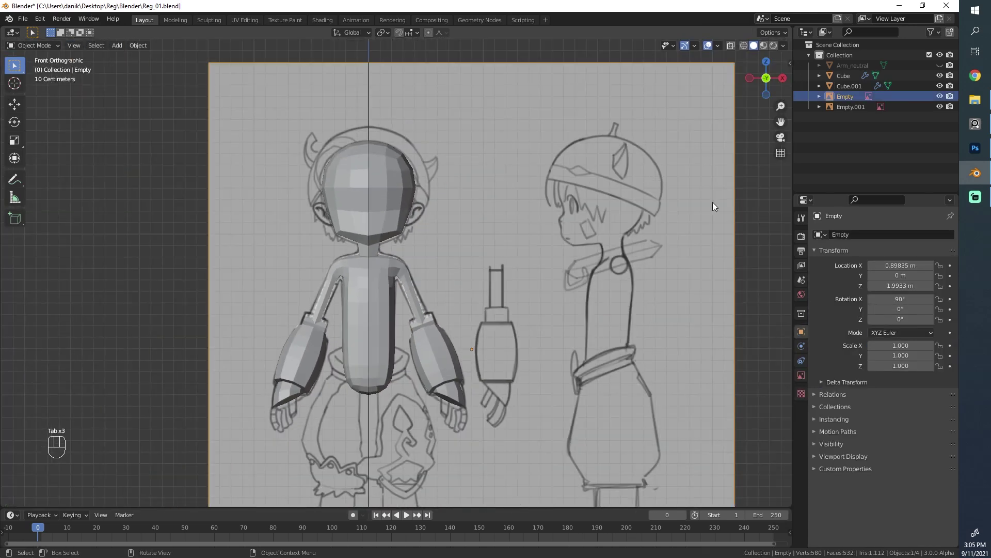
key("alt+a")
left_click(502, 211)
left_click_drag(610, 272, 447, 275)
key("g")
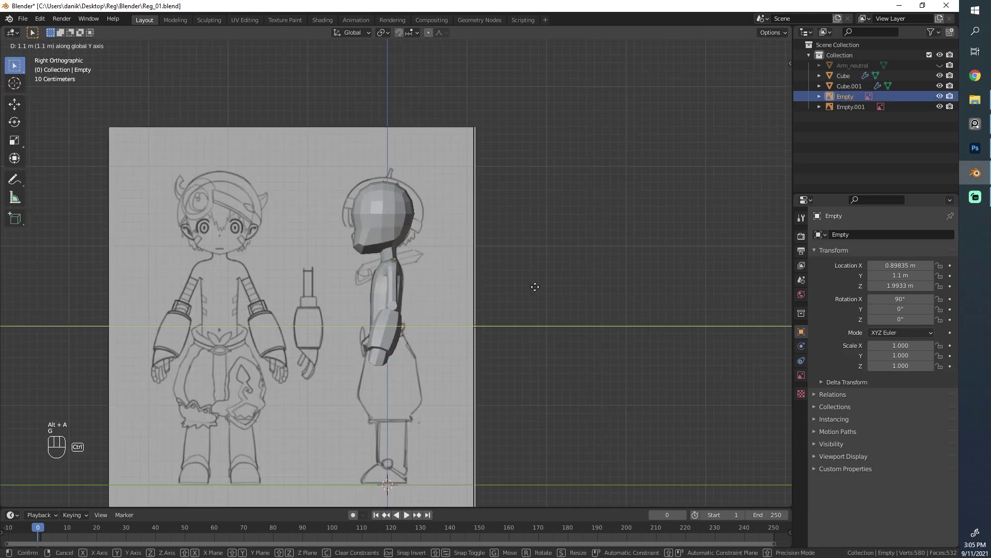
left_click_drag(314, 269, 575, 266)
Step: Orbit around the model and select the side reference image to move it aside too
left_click_drag(410, 272, 329, 266)
left_click_drag(274, 235, 549, 241)
key("ctrl+g")
left_click(419, 312)
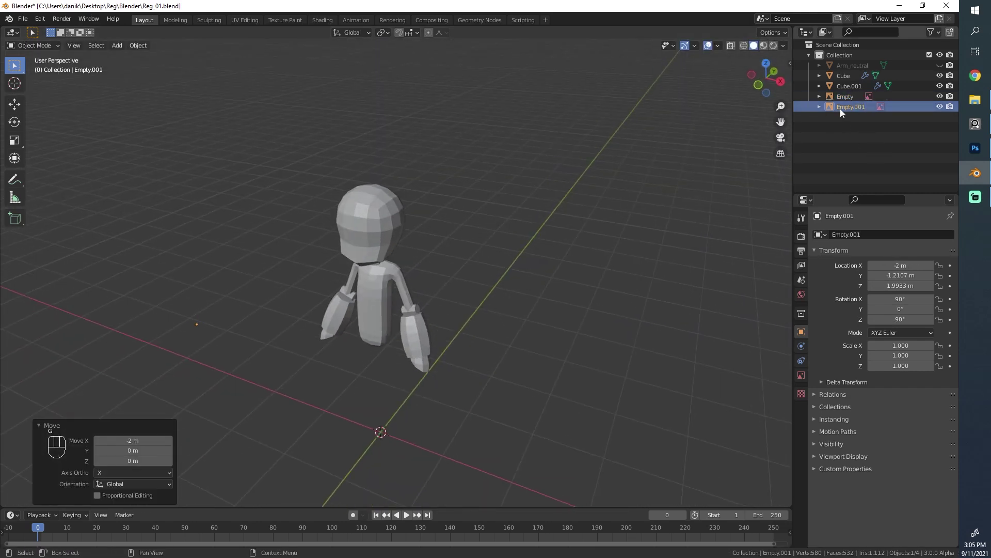
Step: Drag the reference image Opacity down to about 0.36 and view the chibi body in perspective
left_click_drag(836, 98, 833, 369)
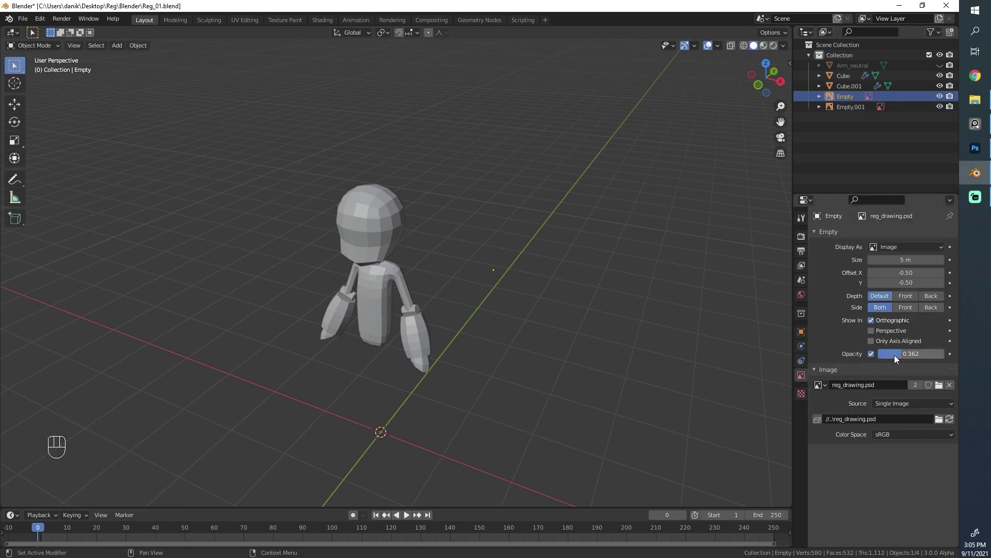
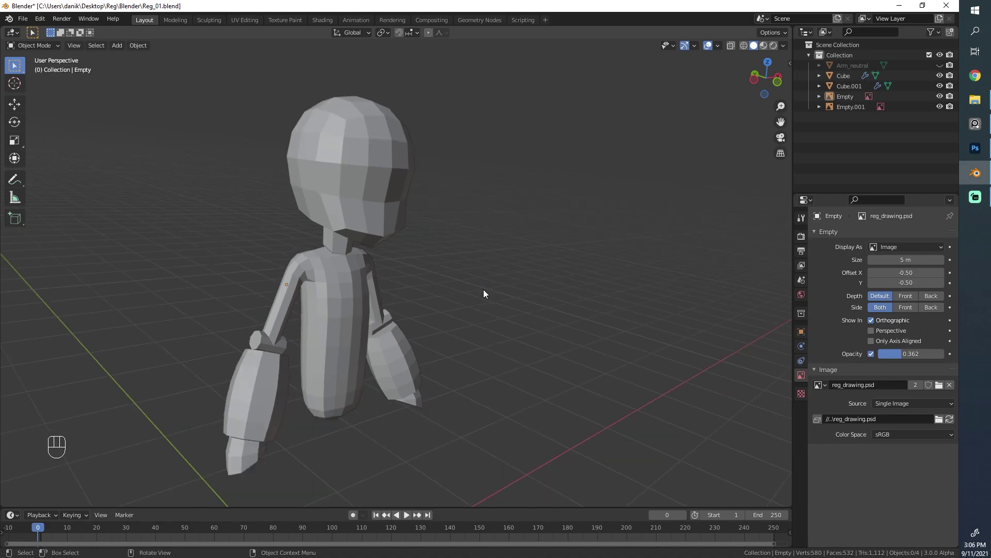
left_click(482, 296)
left_click(601, 297)
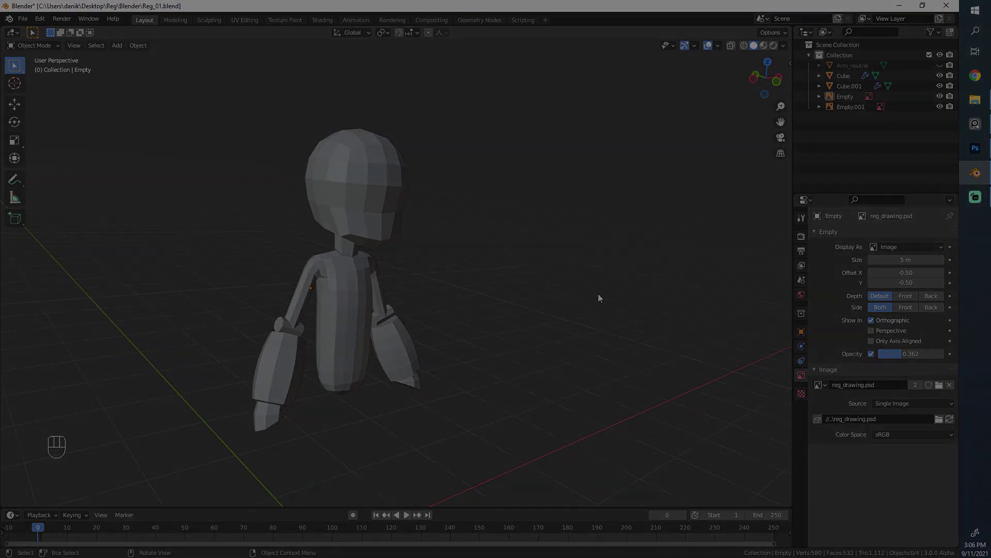